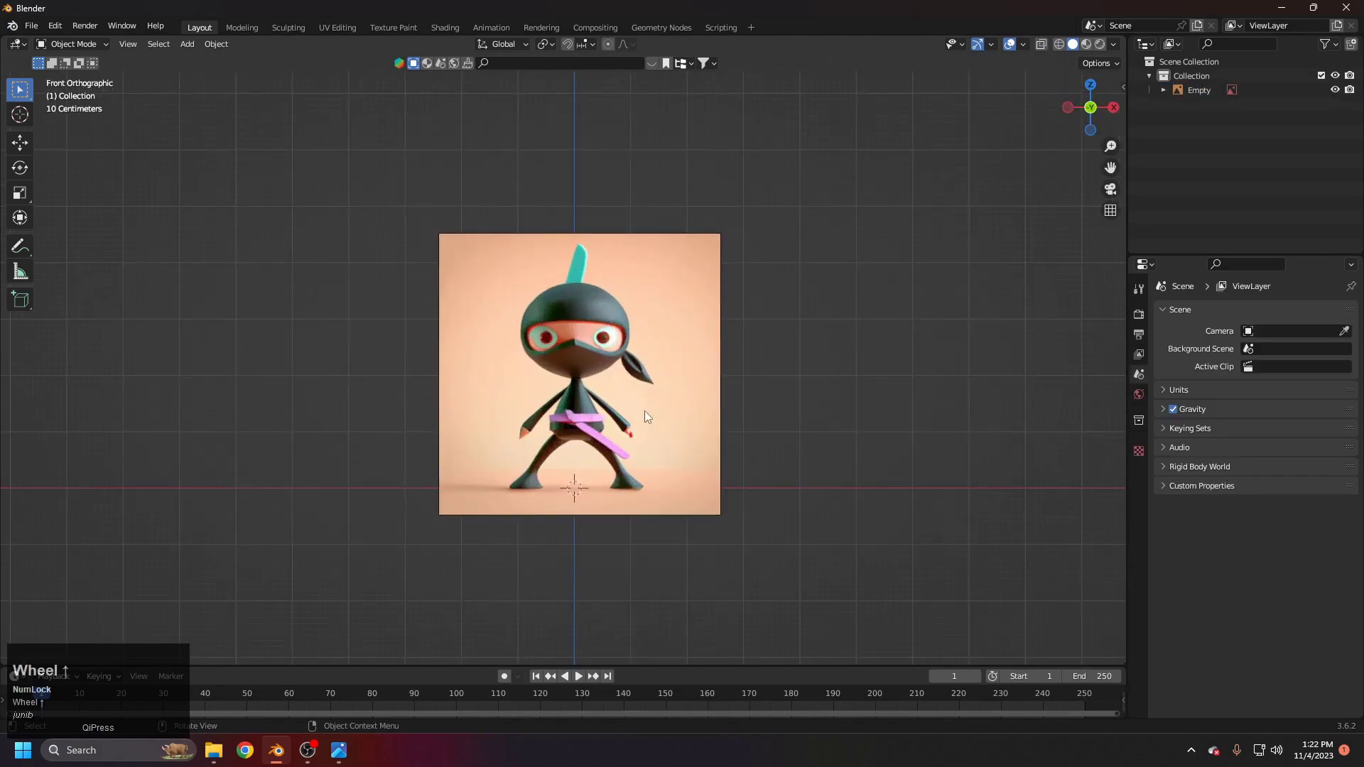
Step: Pan and zoom around the ninja reference image, framing its head and body and recentring it
{"action": "middle_click", "coordinate": [612, 447]}
{"action": "scroll", "scroll_direction": "up", "scroll_amount": 3}
{"action": "middle_click", "coordinate": [635, 413]}
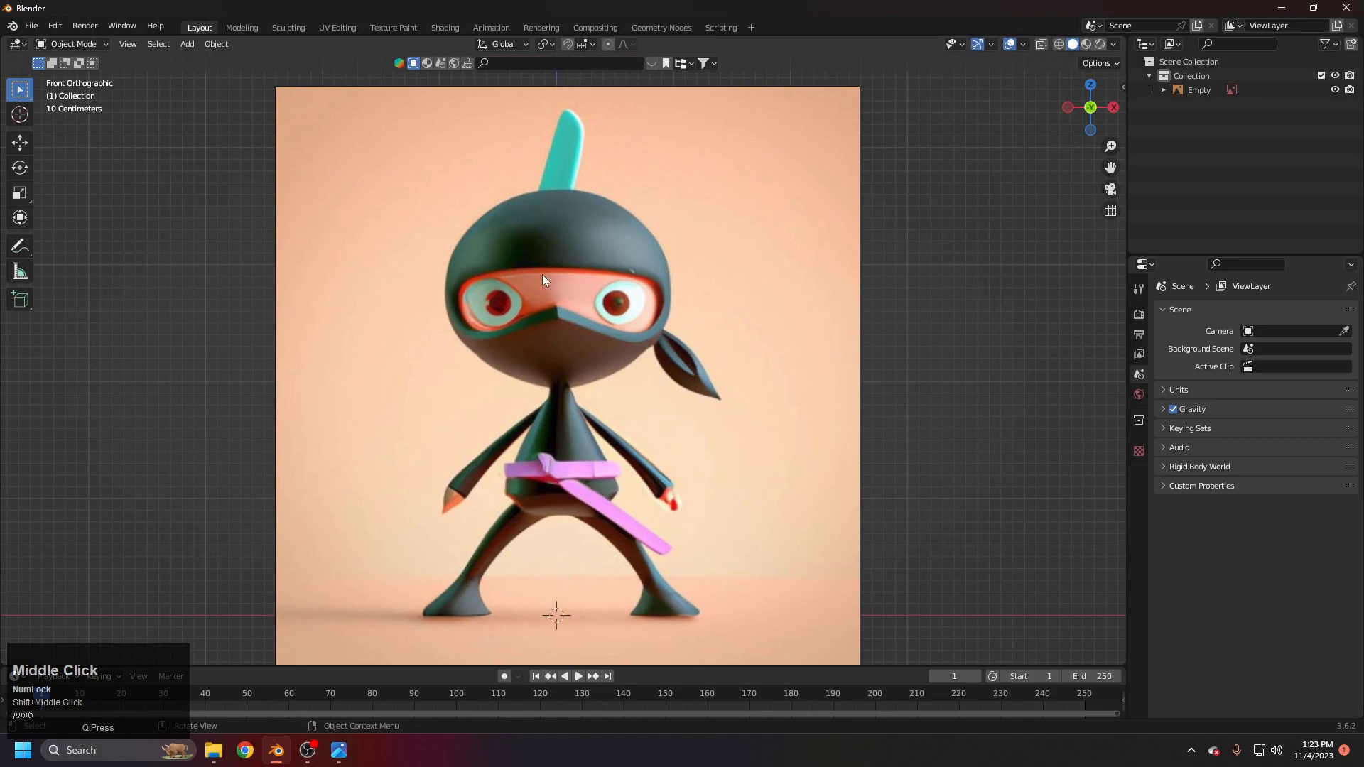
{"action": "scroll", "scroll_direction": "down", "scroll_amount": 3}
{"action": "middle_click", "coordinate": [611, 353]}
{"action": "middle_click", "coordinate": [631, 380]}
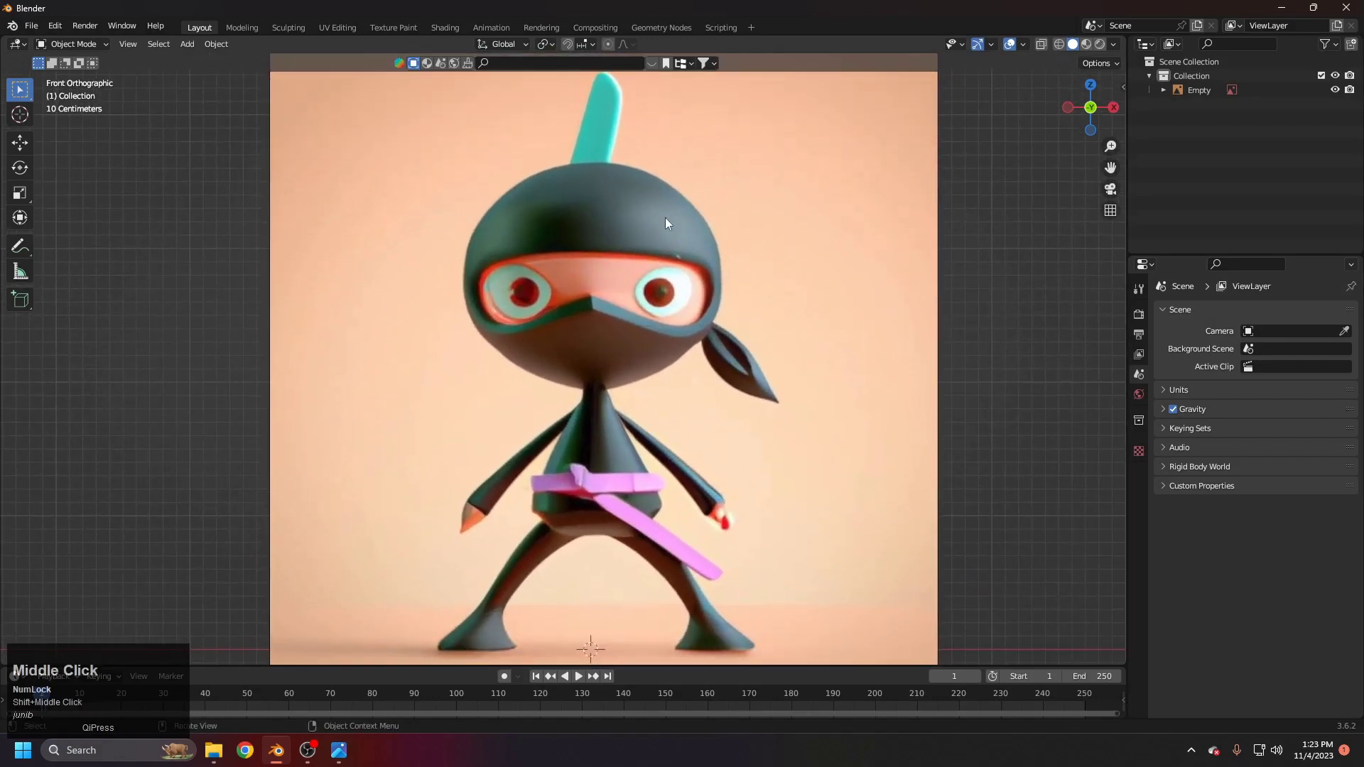
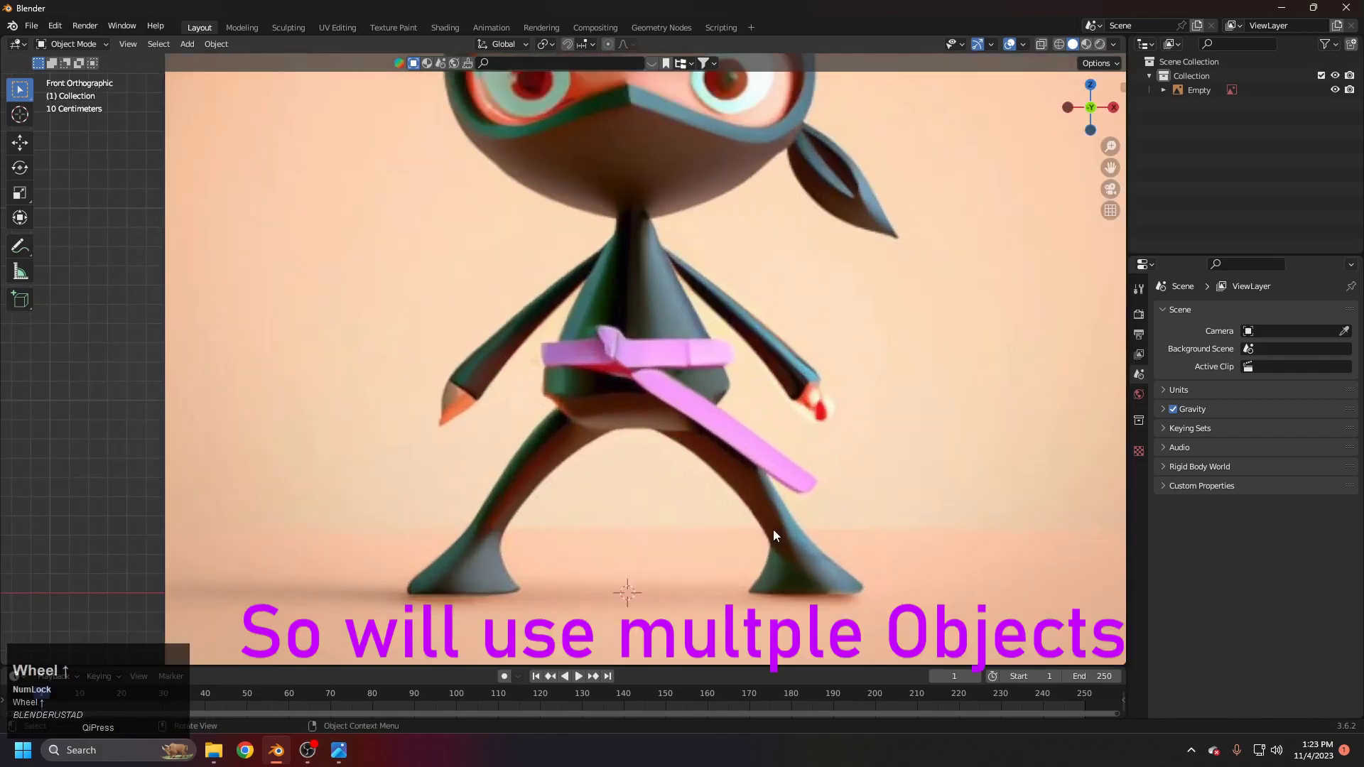
{"action": "key", "text": "shift+Num_Lock"}
{"action": "left_click_drag", "start_coordinate": [683, 389], "coordinate": [813, 485]}
{"action": "scroll", "scroll_direction": "down", "scroll_amount": 3}
{"action": "left_click_drag", "start_coordinate": [628, 385], "coordinate": [657, 437]}
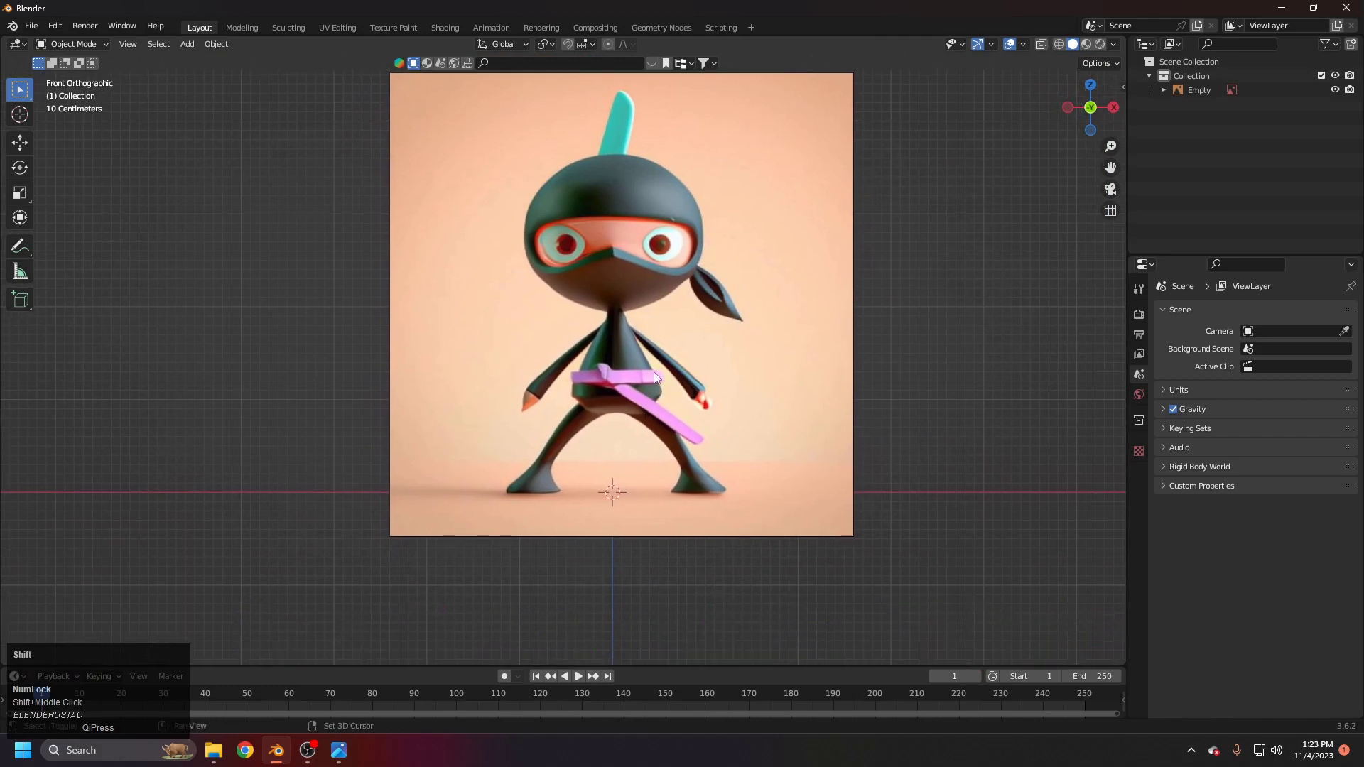
{"action": "middle_click", "coordinate": [650, 352]}
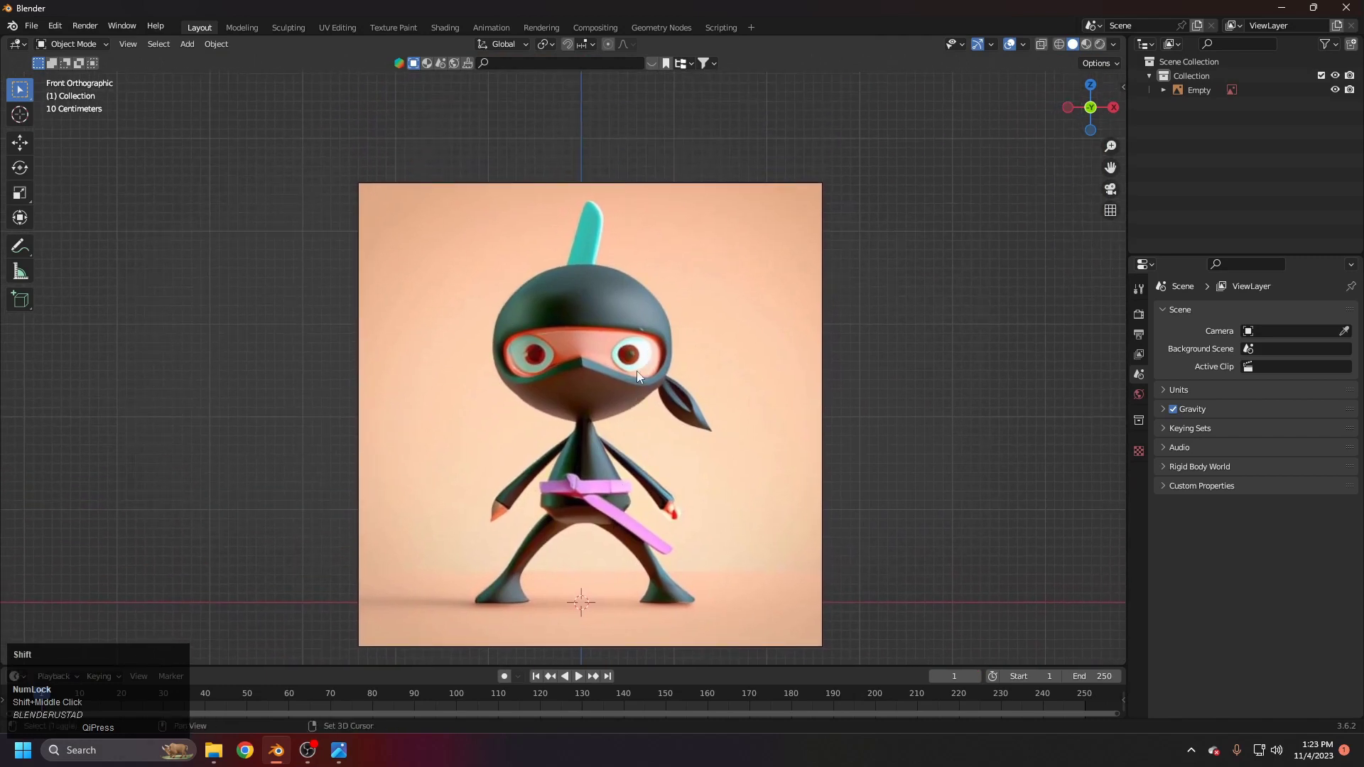
Step: Add a Mesh Cube rounded by an applied Subdivision modifier and enter Edit Mode on it
{"action": "key", "text": "shift+a"}
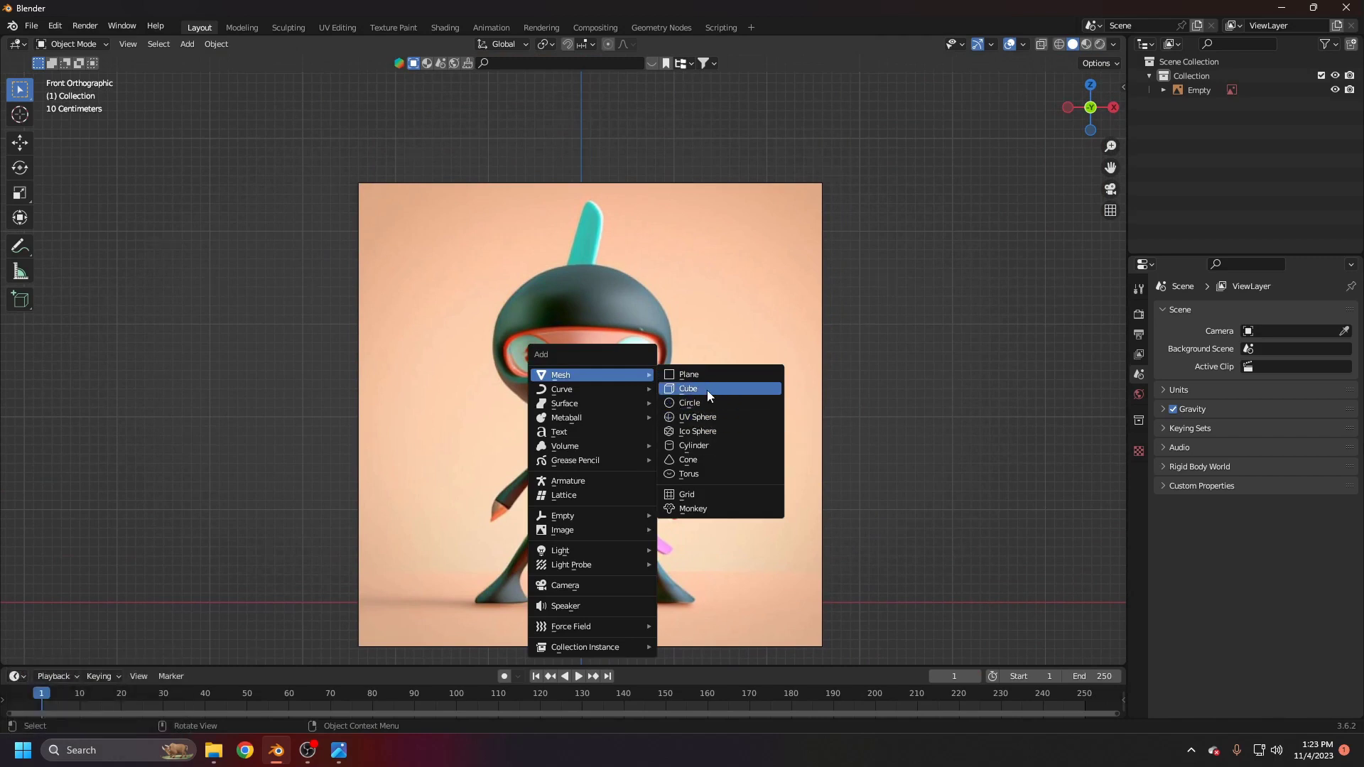
{"action": "left_click", "coordinate": [713, 396]}
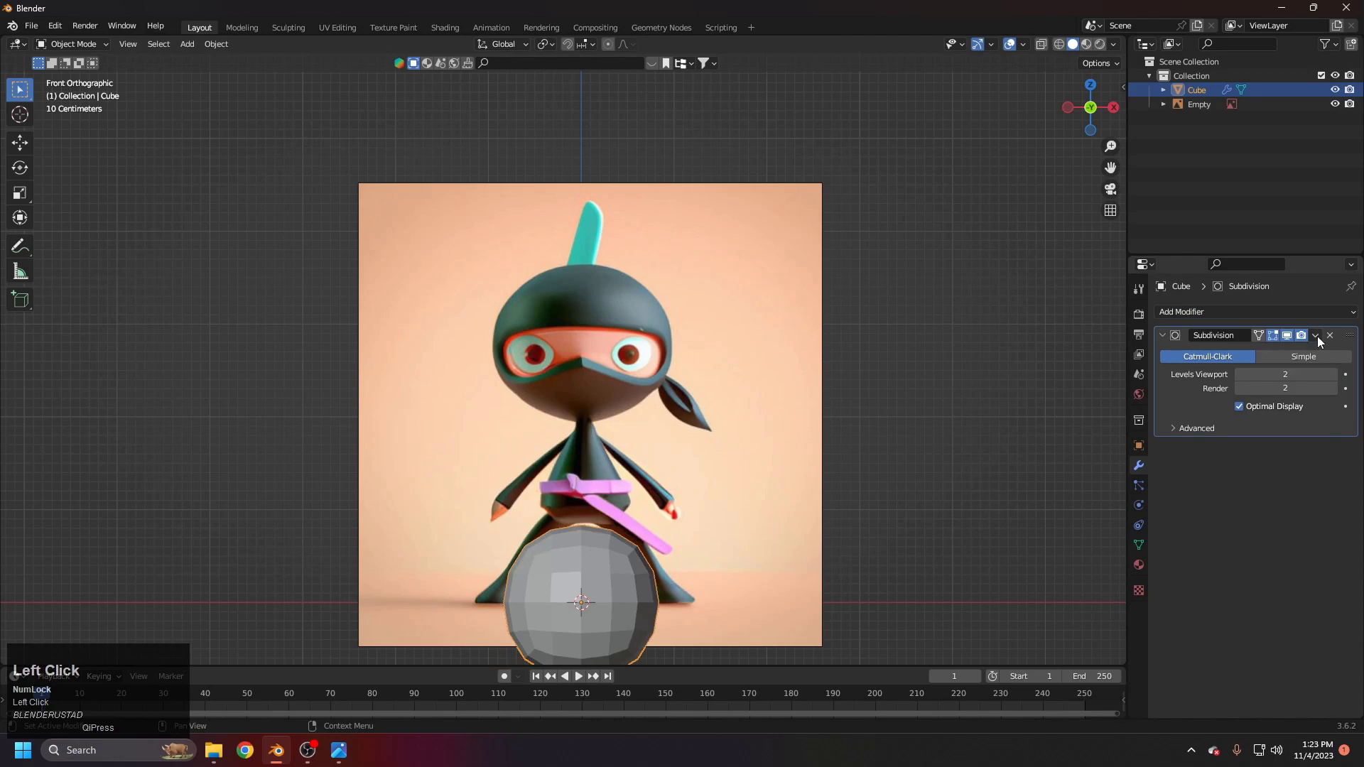
{"action": "middle_click", "coordinate": [575, 580]}
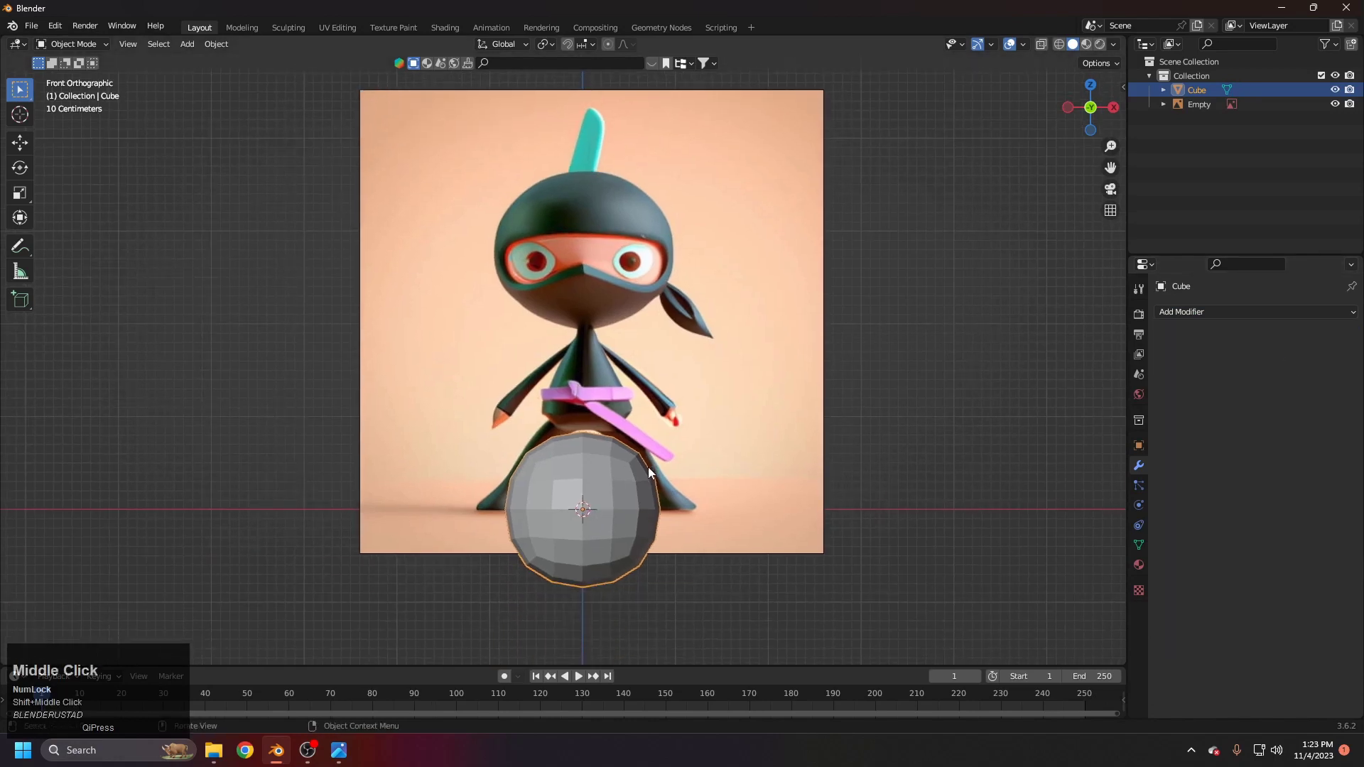
{"action": "middle_click", "coordinate": [693, 437]}
{"action": "scroll", "scroll_direction": "up", "scroll_amount": 3}
{"action": "scroll", "scroll_direction": "down", "scroll_amount": 3}
{"action": "scroll", "scroll_direction": "up", "scroll_amount": 3}
{"action": "middle_click", "coordinate": [678, 402]}
{"action": "key", "text": "Tab"}
{"action": "middle_click", "coordinate": [702, 395]}
{"action": "key", "text": "Tab"}
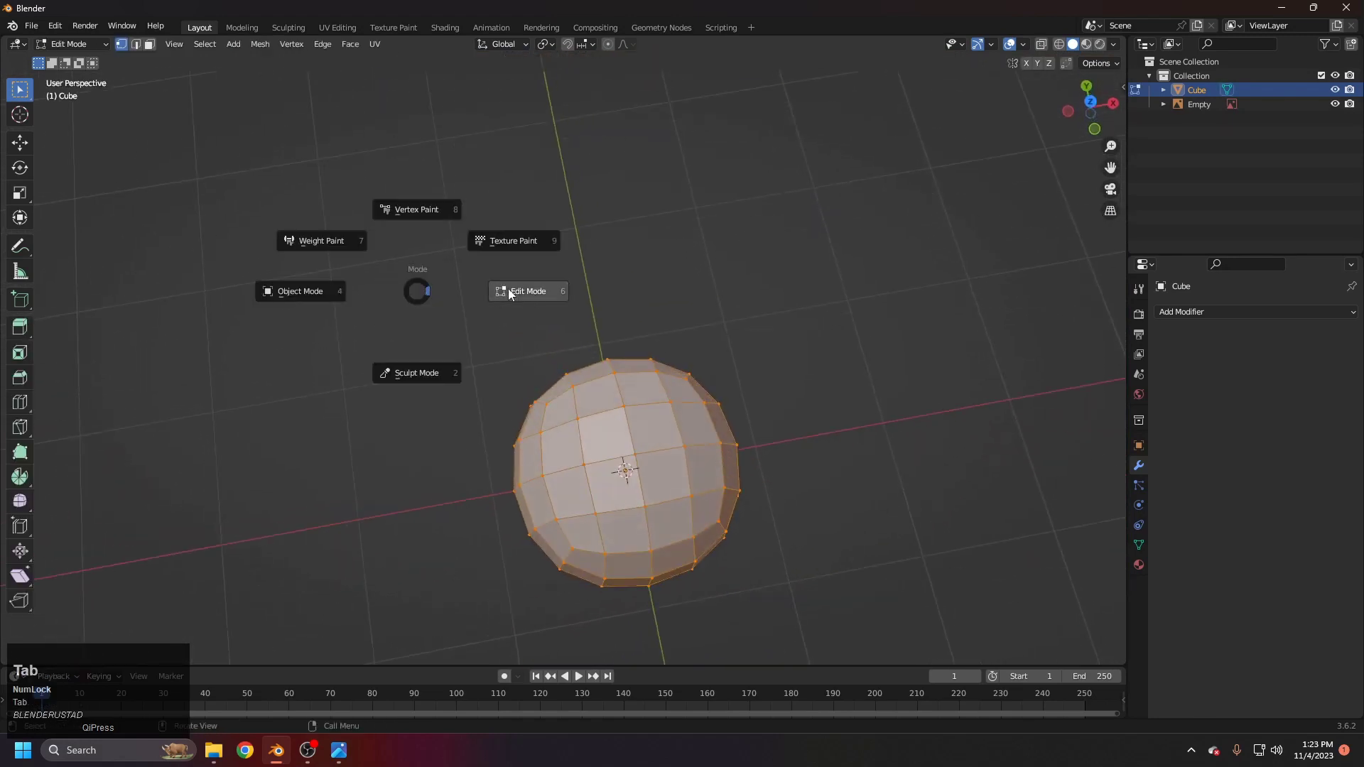
{"action": "left_click", "coordinate": [76, 47]}
{"action": "key", "text": "Tab"}
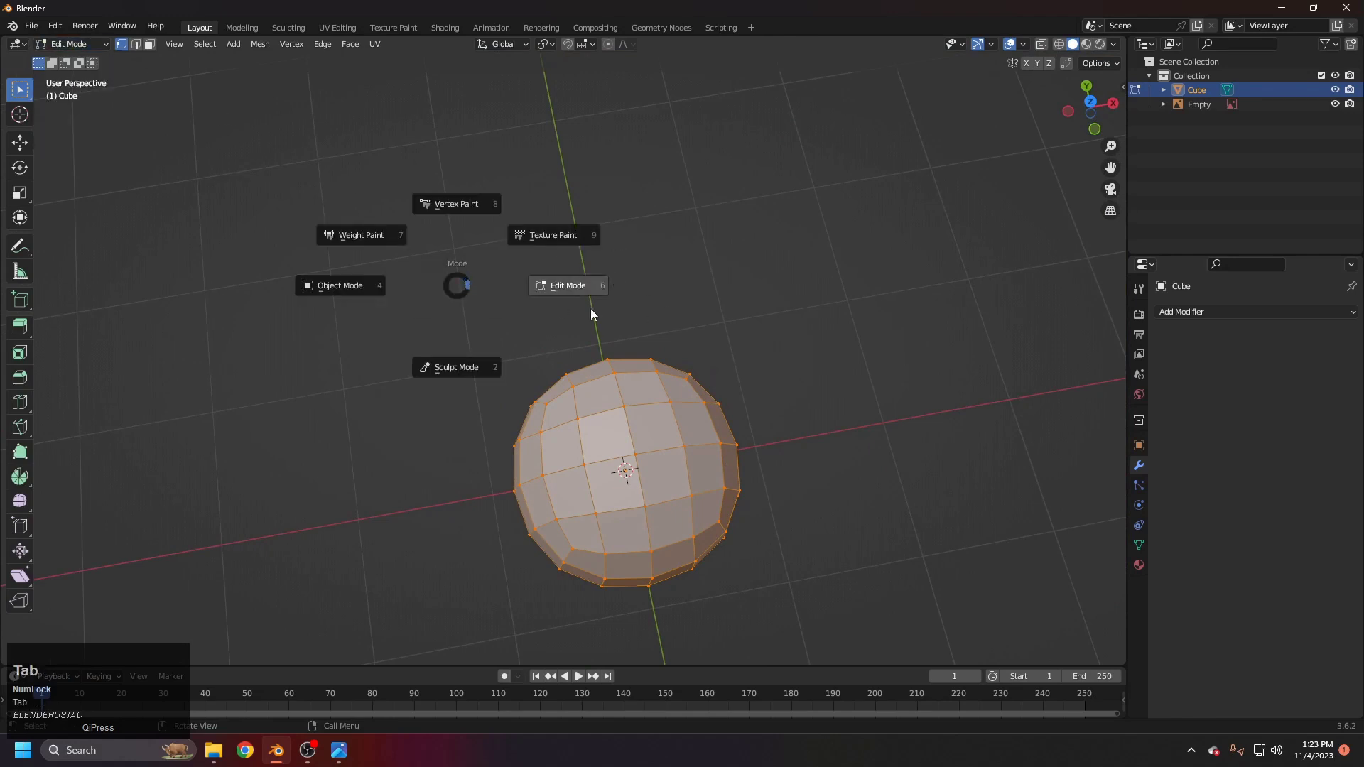
Step: In Preferences add-ons, search 'pie' and enable the 3D Viewport Pie Menus add-on
{"action": "left_click", "coordinate": [62, 32]}
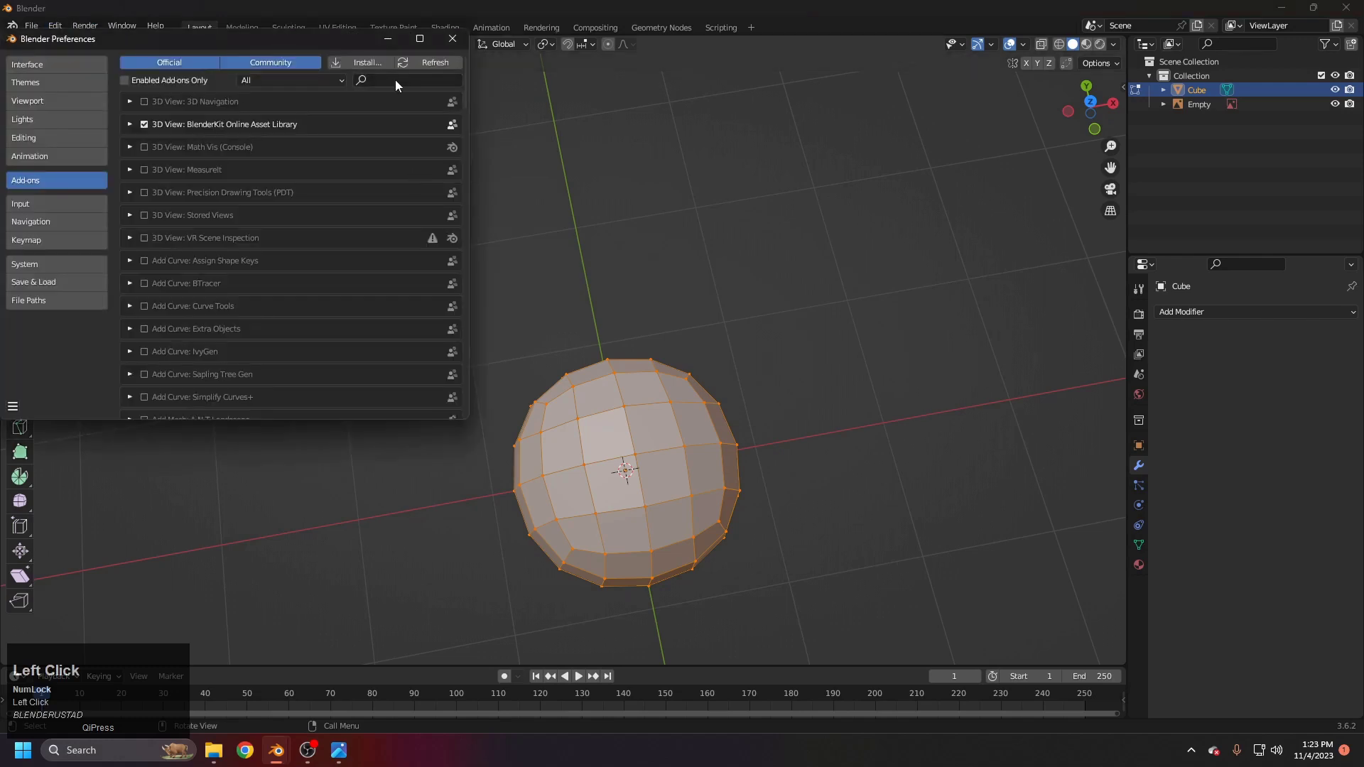
{"action": "type", "text": "pie"}
{"action": "left_click", "coordinate": [238, 203]}
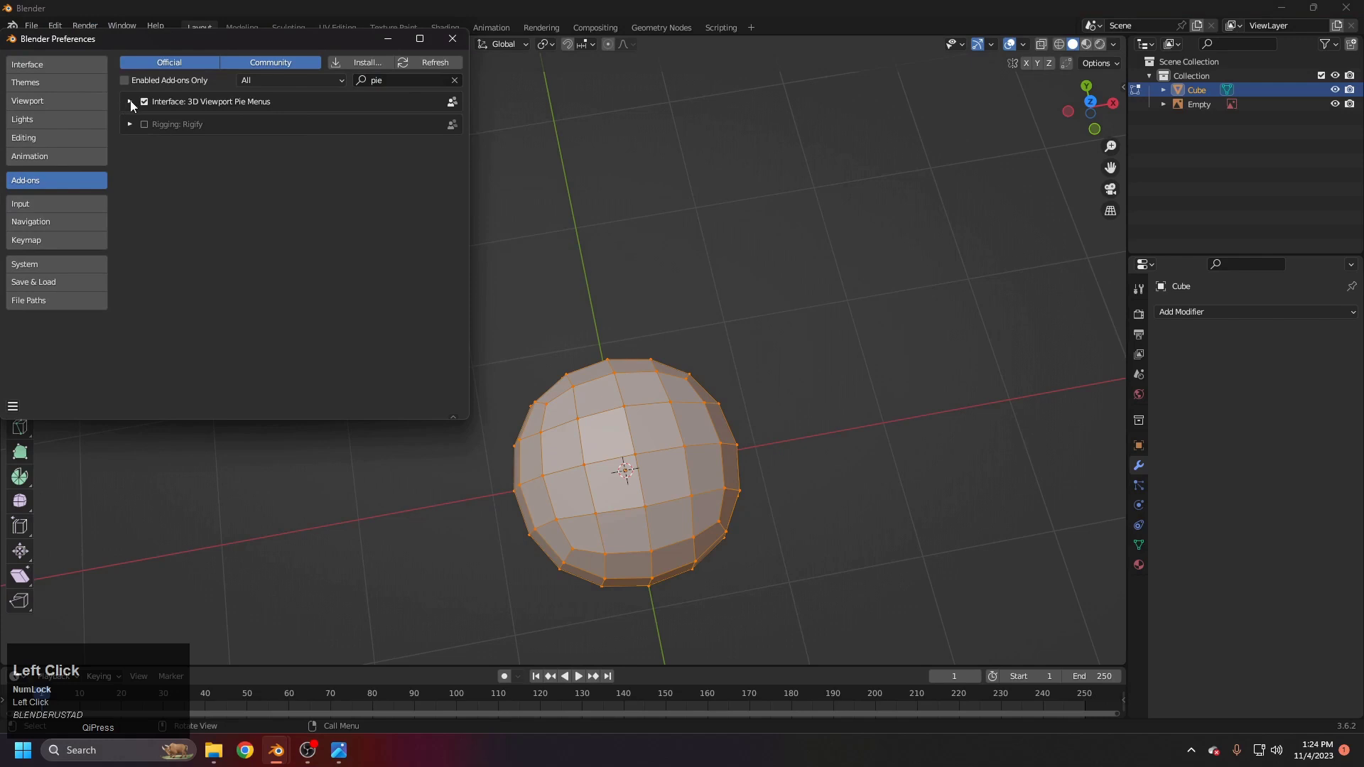
{"action": "scroll", "scroll_direction": "down", "scroll_amount": 3}
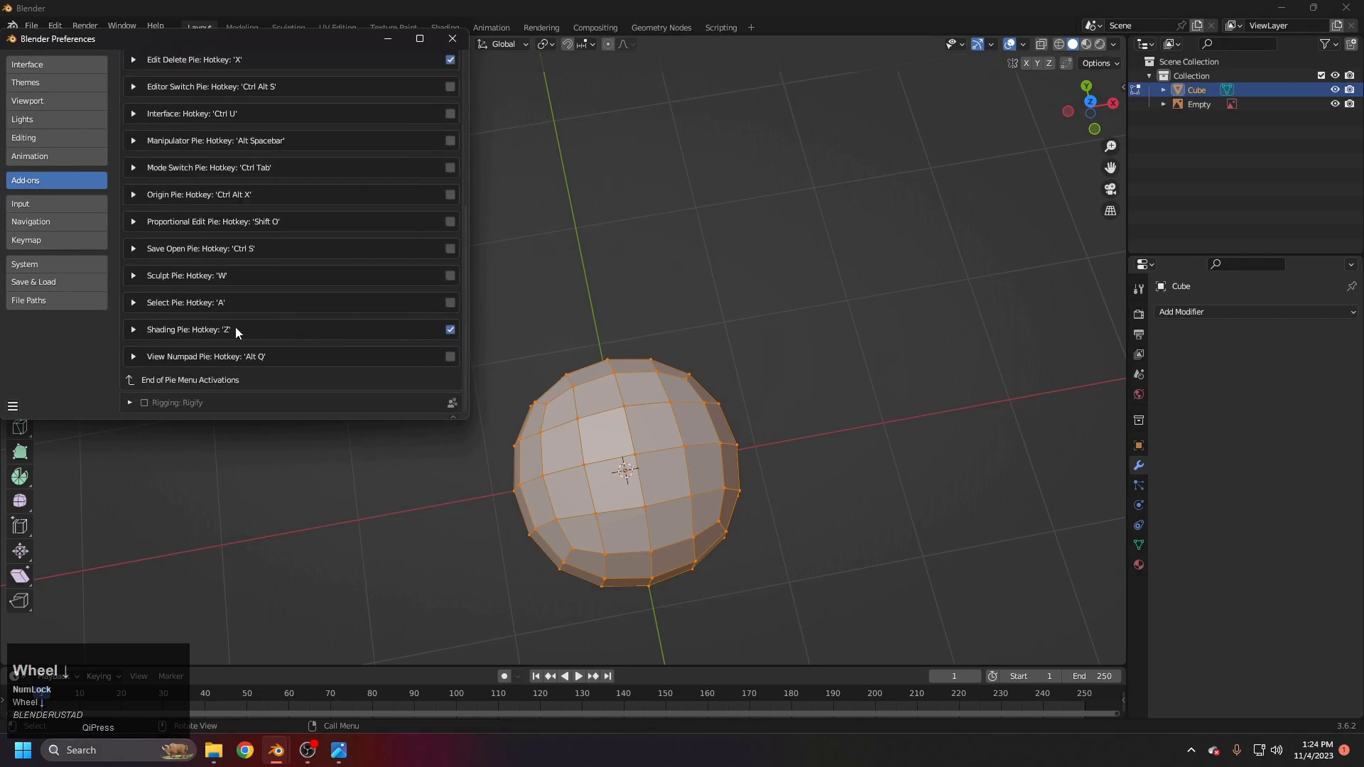
{"action": "left_click", "coordinate": [43, 269]}
Step: In the Keymap settings enable Tab for Pie Menu, then close Preferences
{"action": "scroll", "scroll_direction": "up", "scroll_amount": 3}
{"action": "left_click", "coordinate": [22, 216]}
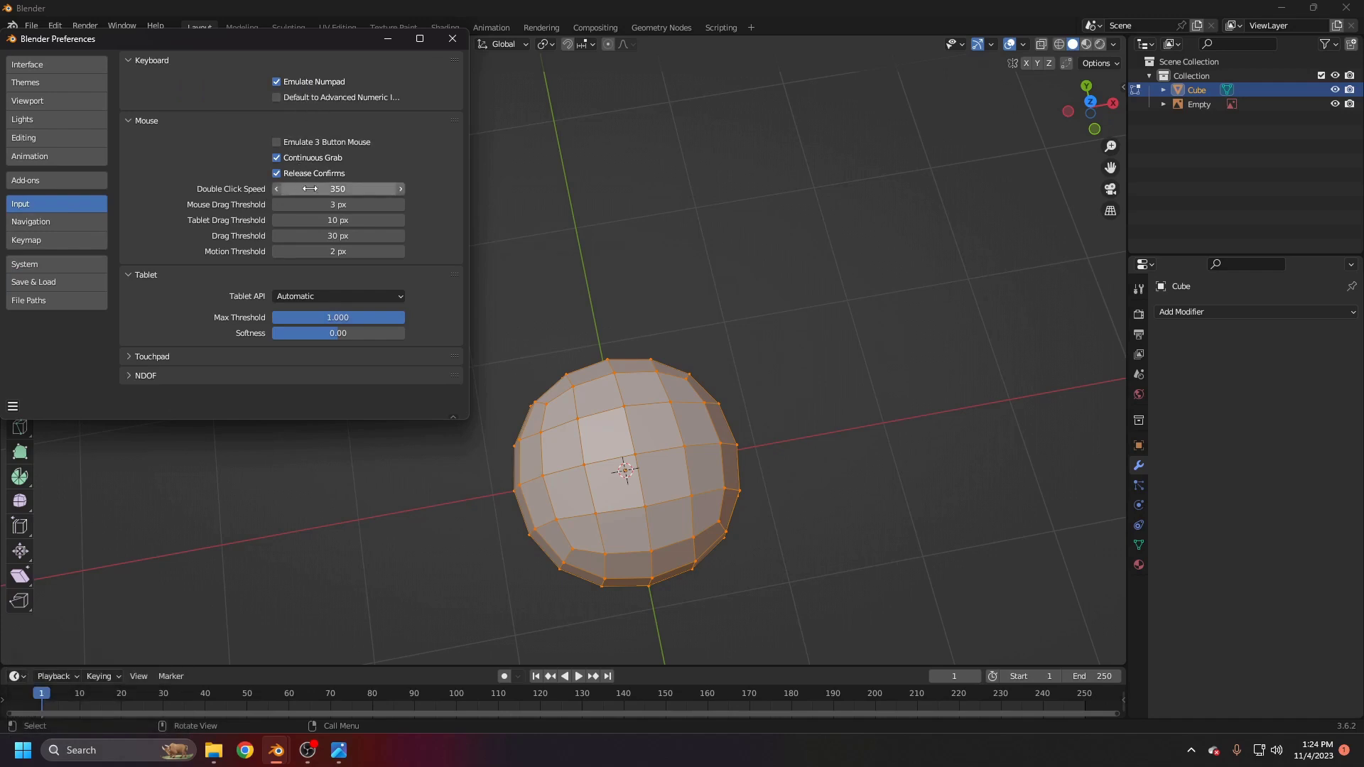
{"action": "left_click", "coordinate": [39, 244]}
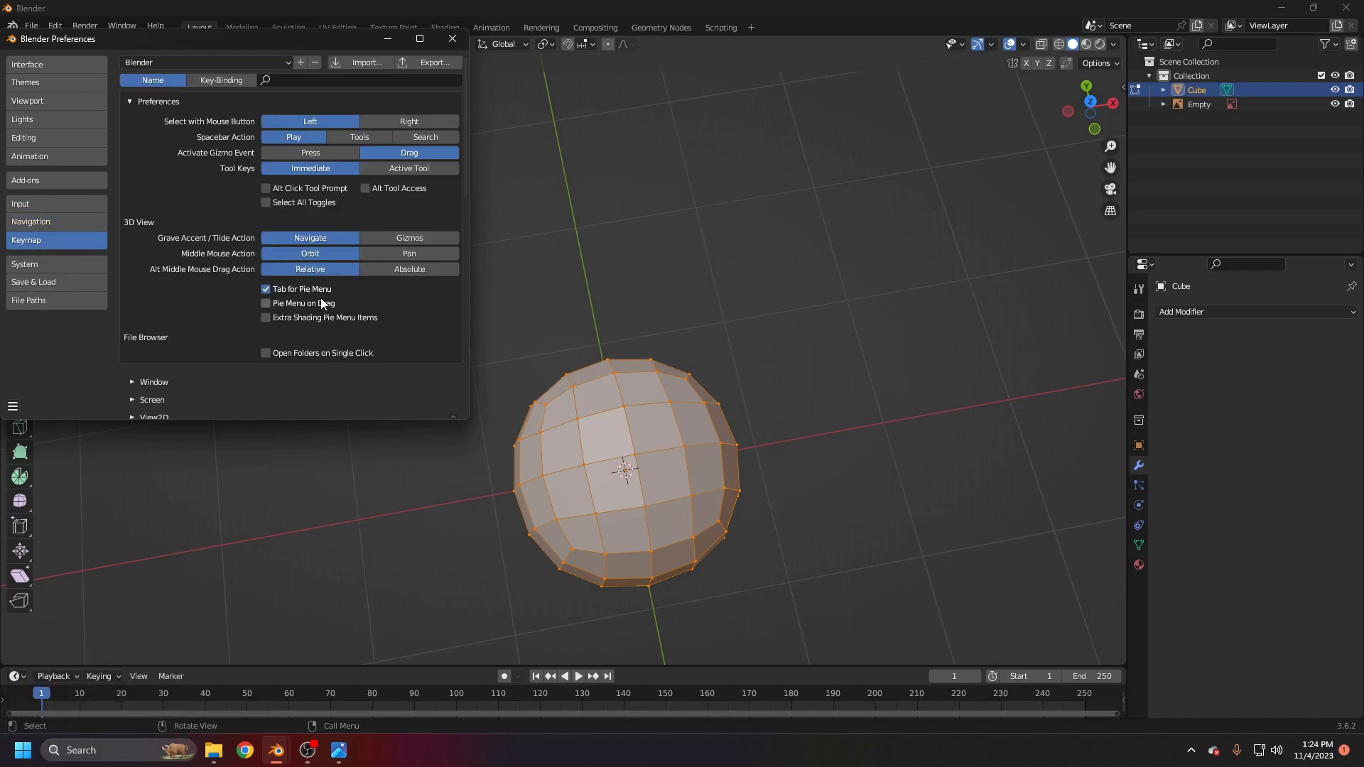
{"action": "left_click", "coordinate": [457, 53]}
Step: Return the ball to Object Mode and line up the front orthographic view on the reference
{"action": "middle_click", "coordinate": [780, 406]}
{"action": "key", "text": "Tab"}
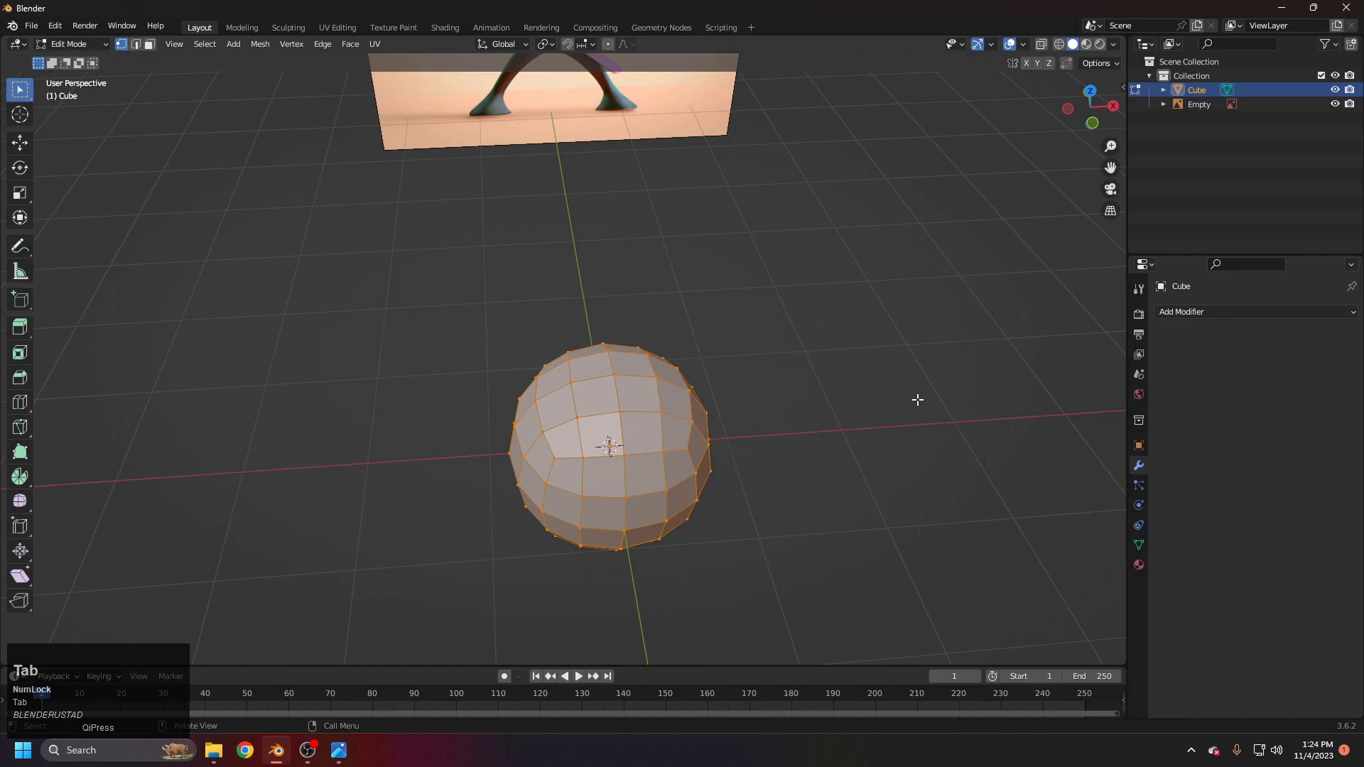
{"action": "middle_click", "coordinate": [688, 389]}
{"action": "middle_click", "coordinate": [691, 410]}
{"action": "scroll", "scroll_direction": "up", "scroll_amount": 3}
{"action": "middle_click", "coordinate": [676, 390]}
{"action": "key", "text": "Tab"}
{"action": "key", "text": "1"}
{"action": "middle_click", "coordinate": [610, 384]}
{"action": "key", "text": "Tab"}
Step: Move the ball straight up along Z until it sits over the ninja's head
{"action": "key", "text": "g"}
{"action": "right_click", "coordinate": [578, 405]}
{"action": "middle_click", "coordinate": [612, 389]}
{"action": "key", "text": "shift+g"}
{"action": "key", "text": "z"}
{"action": "left_click", "coordinate": [571, 103]}
{"action": "middle_click", "coordinate": [572, 162]}
{"action": "scroll", "scroll_direction": "up", "scroll_amount": 3}
{"action": "key", "text": "g"}
{"action": "key", "text": "z"}
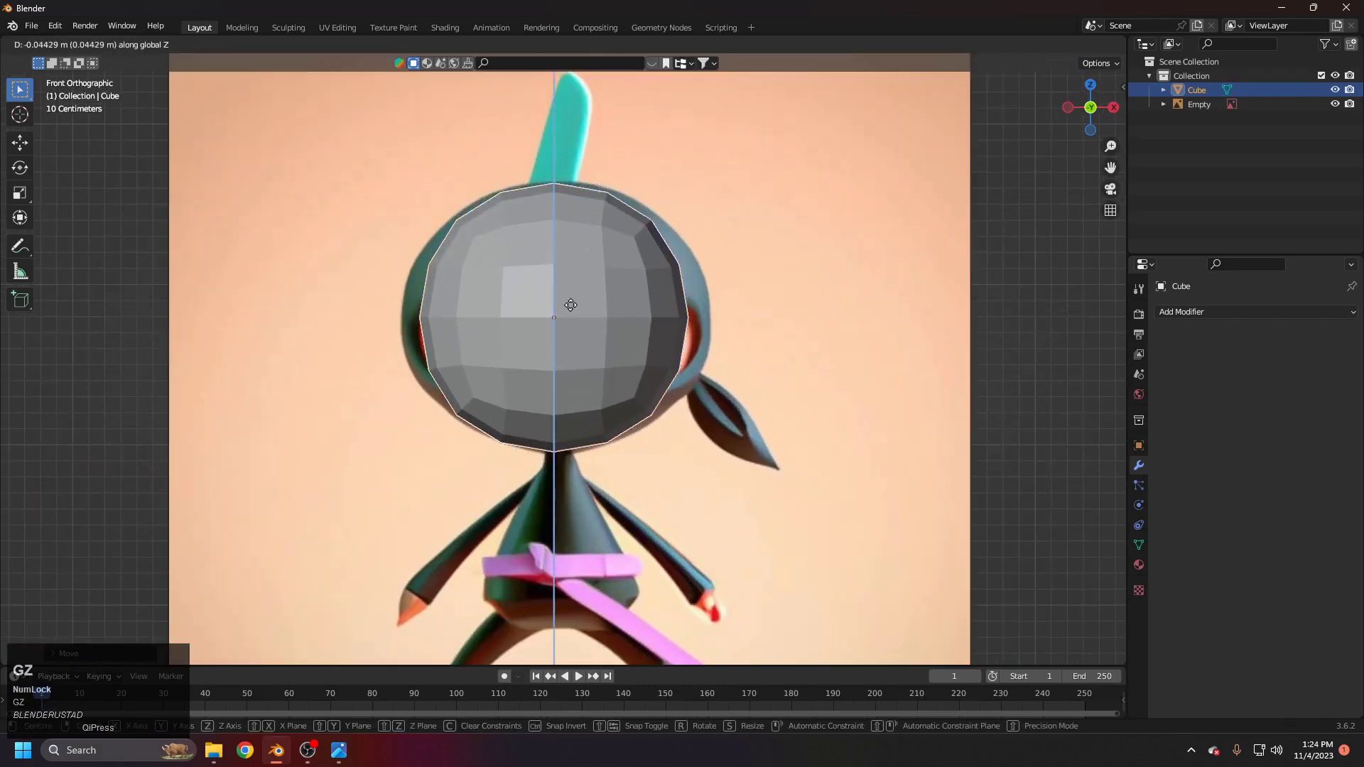
{"action": "left_click", "coordinate": [577, 307]}
Step: Scale the ball along X to the head's width, checking the fit in wireframe
{"action": "key", "text": "s"}
{"action": "key", "text": "x"}
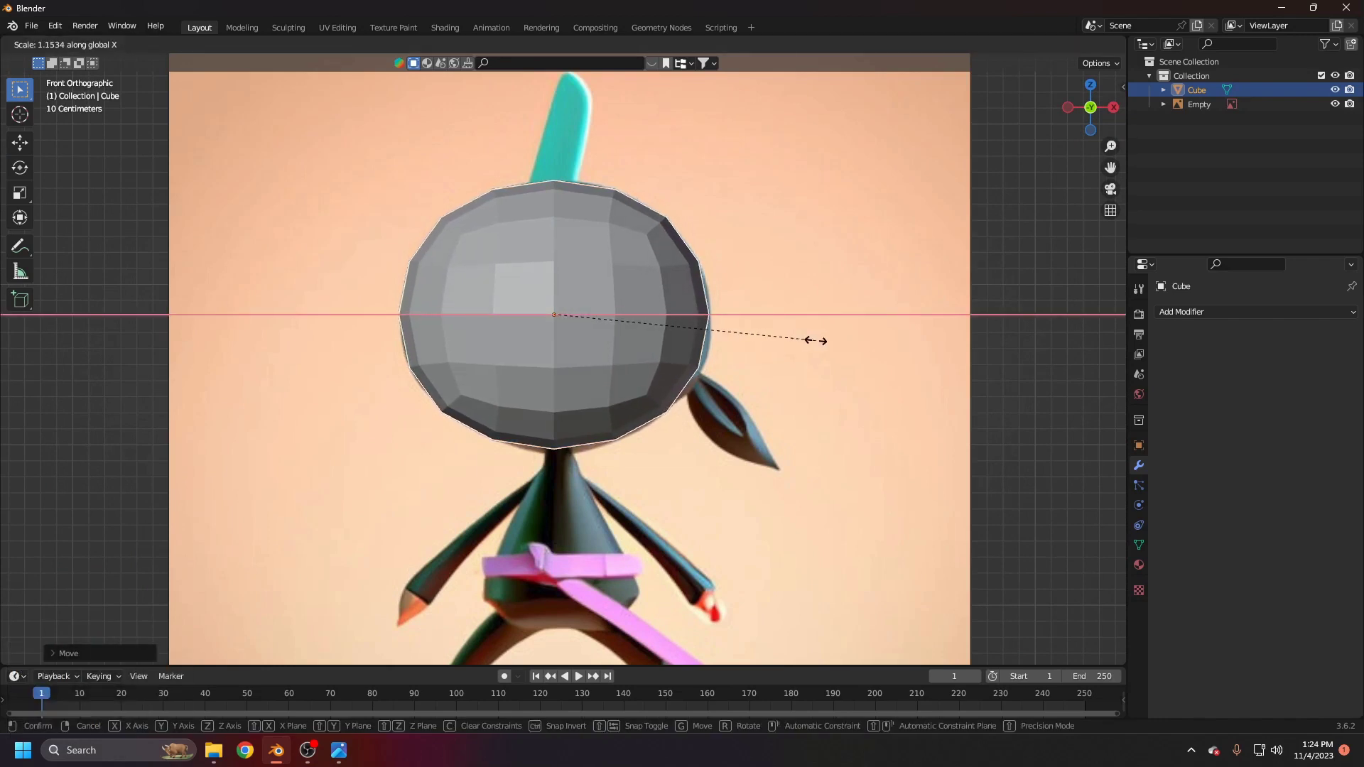
{"action": "left_click", "coordinate": [822, 346]}
{"action": "key", "text": "z"}
{"action": "middle_click", "coordinate": [539, 327]}
{"action": "key", "text": "z"}
{"action": "middle_click", "coordinate": [665, 421]}
{"action": "scroll", "scroll_direction": "up", "scroll_amount": 3}
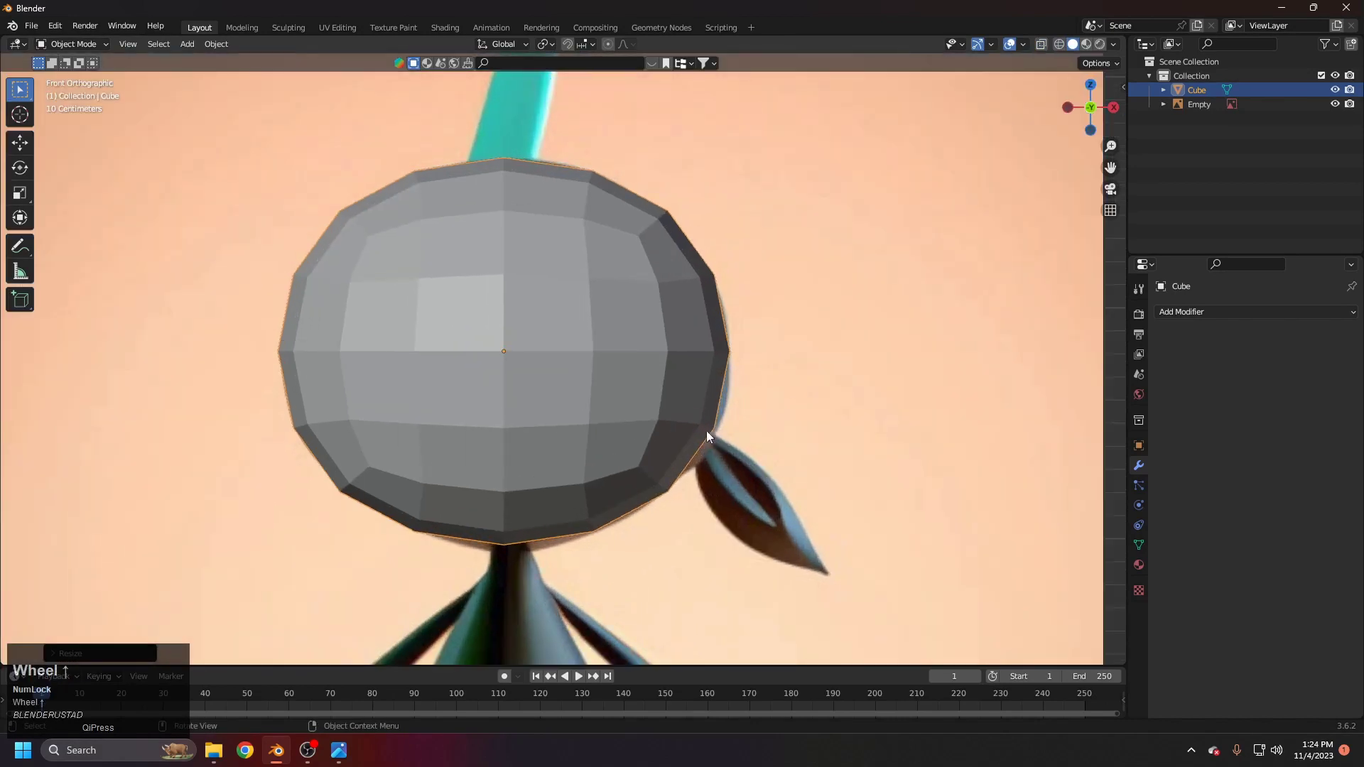
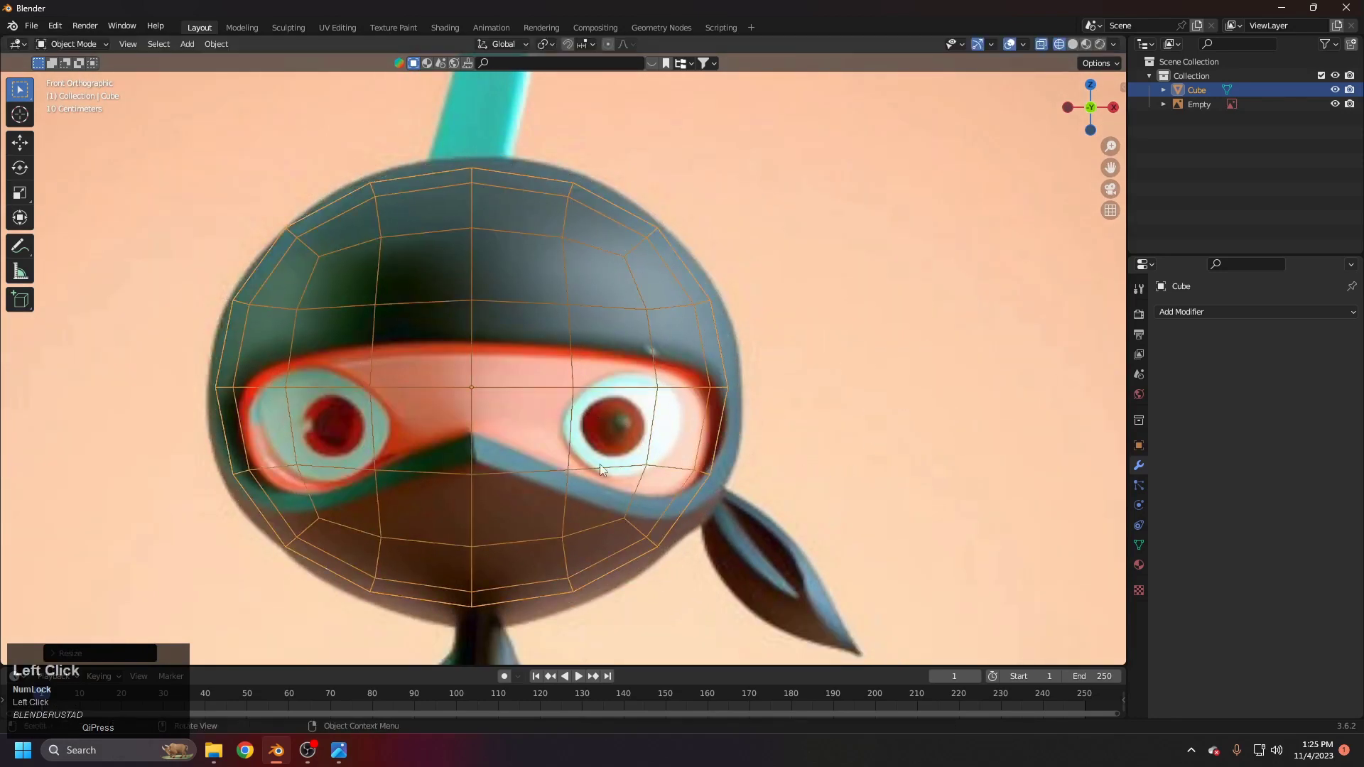
{"action": "scroll", "scroll_direction": "down", "scroll_amount": 3}
{"action": "key", "text": "z"}
{"action": "key", "text": "z"}
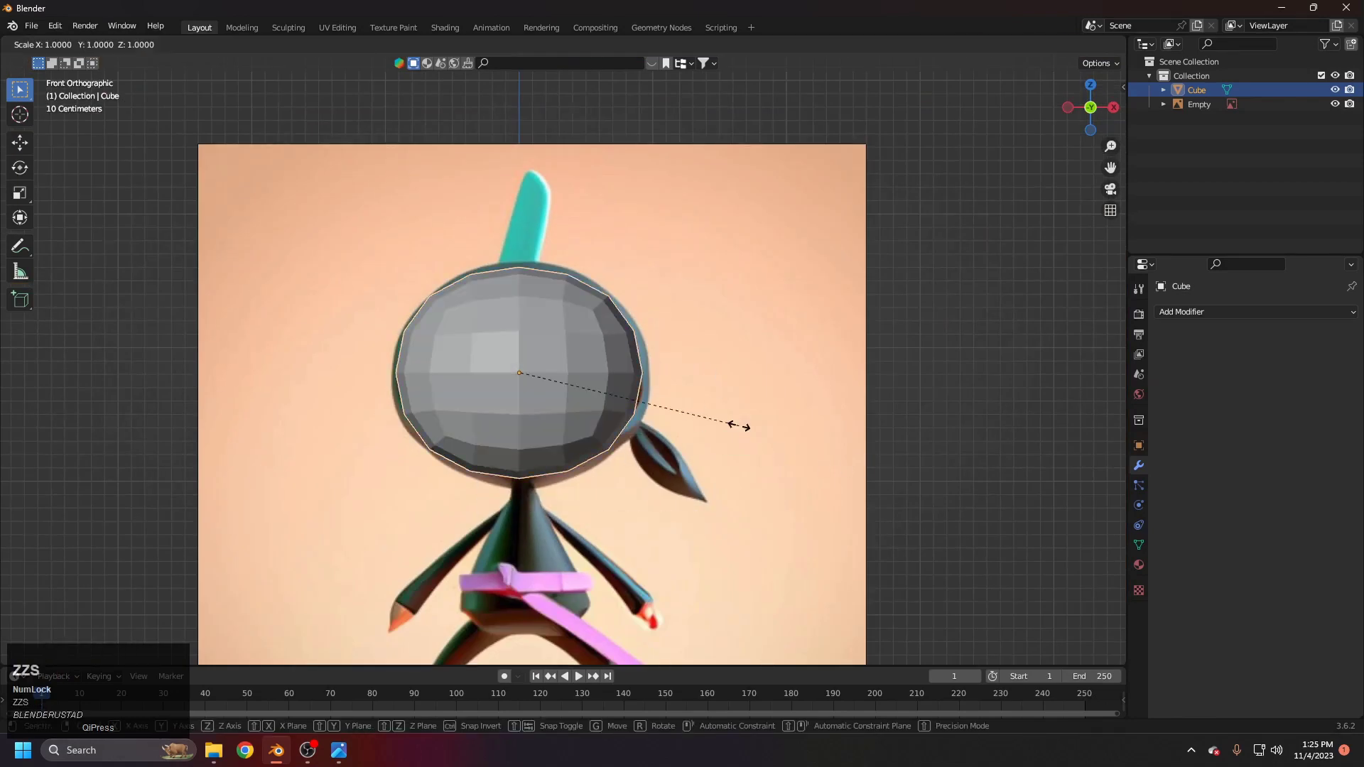
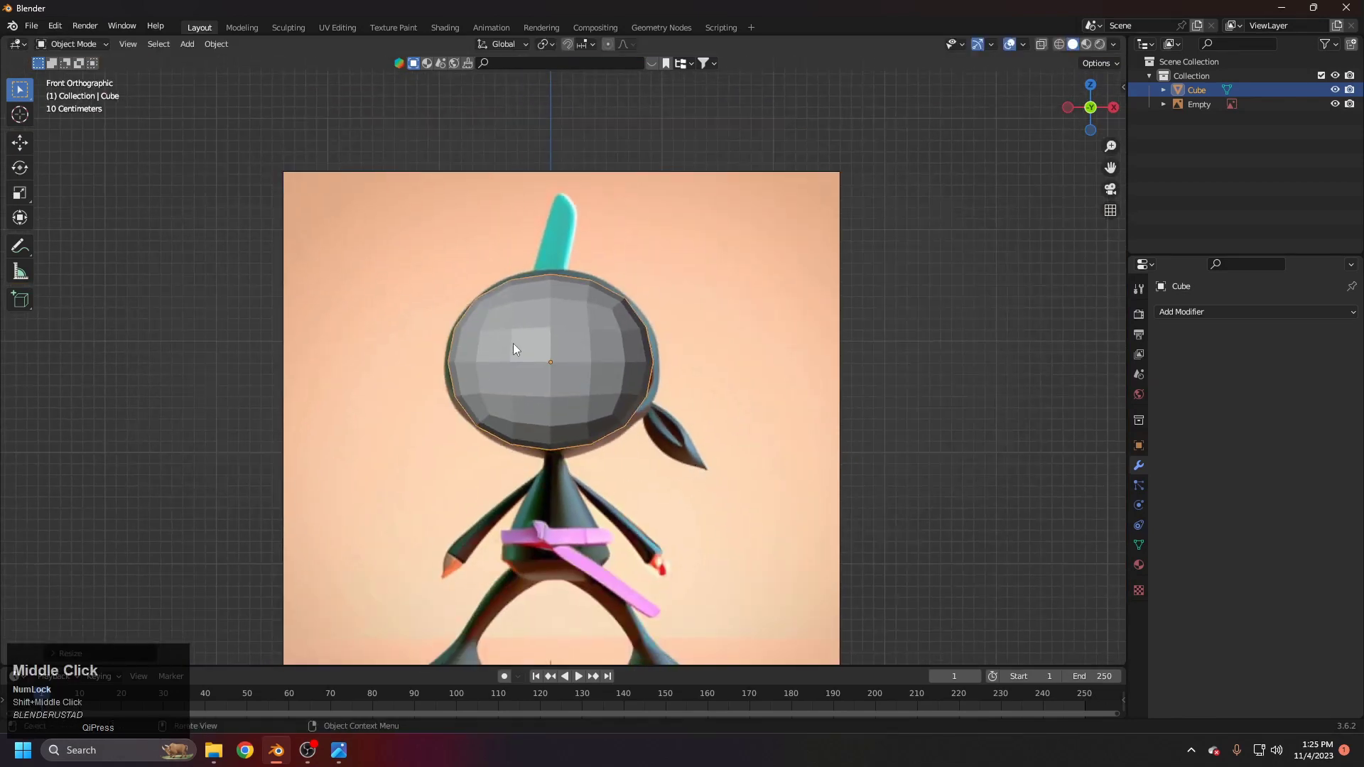
Step: Shade the ball smooth and zoom out to see the whole ninja
{"action": "right_click", "coordinate": [516, 349]}
{"action": "left_click", "coordinate": [516, 348]}
{"action": "middle_click", "coordinate": [649, 405]}
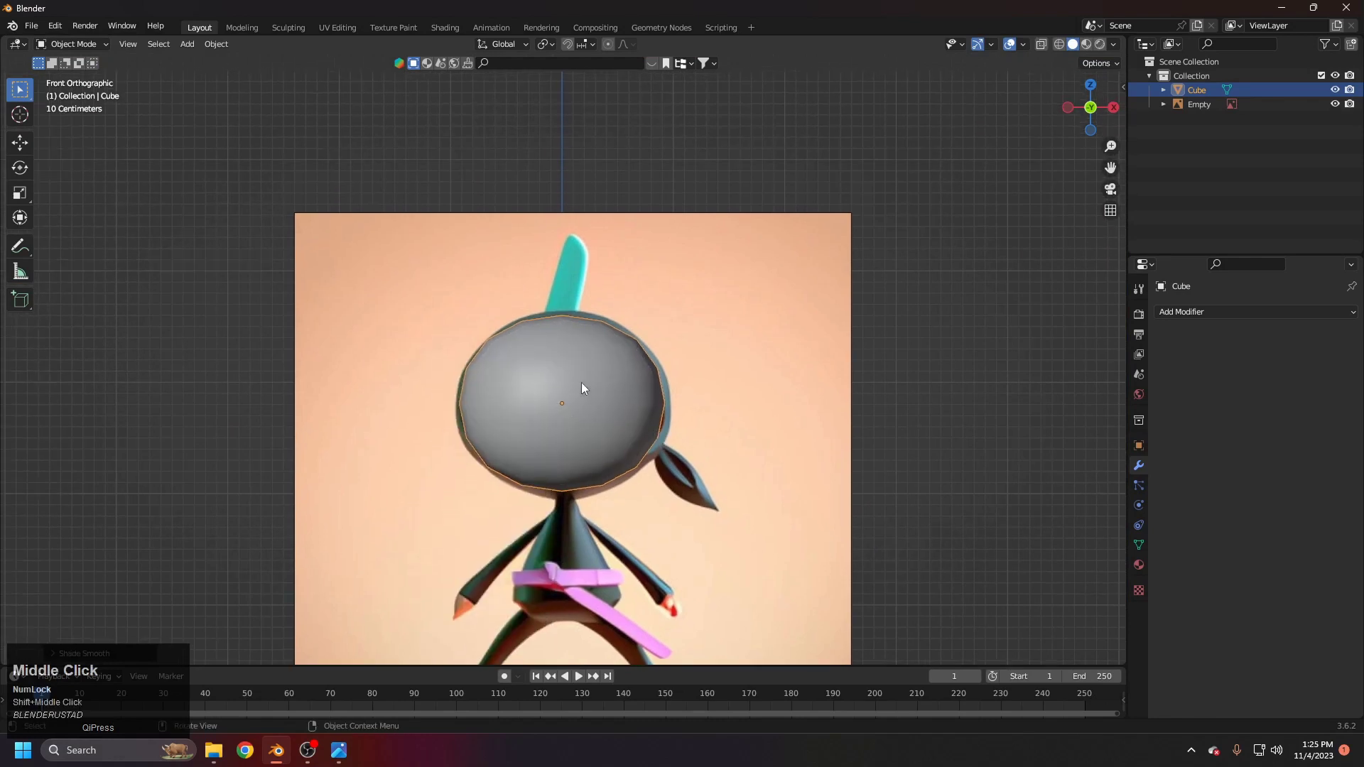
{"action": "left_click_drag", "start_coordinate": [617, 528], "coordinate": [607, 427]}
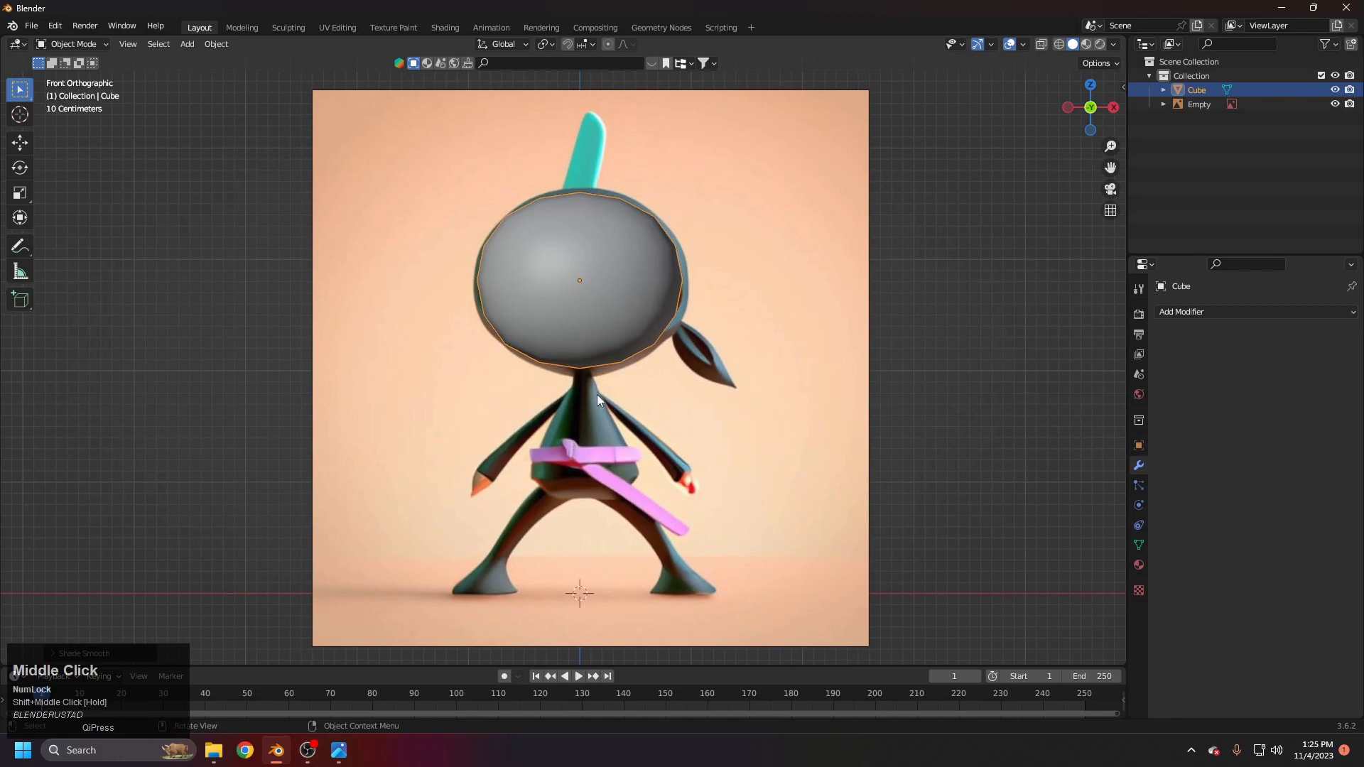
Step: Add a Mesh Cone with 16 vertices and a 0.1 m top radius as the torso under the head
{"action": "key", "text": "shift+a"}
{"action": "left_click", "coordinate": [667, 515]}
{"action": "scroll", "scroll_direction": "down", "scroll_amount": 3}
{"action": "middle_click", "coordinate": [644, 508]}
{"action": "scroll", "scroll_direction": "up", "scroll_amount": 3}
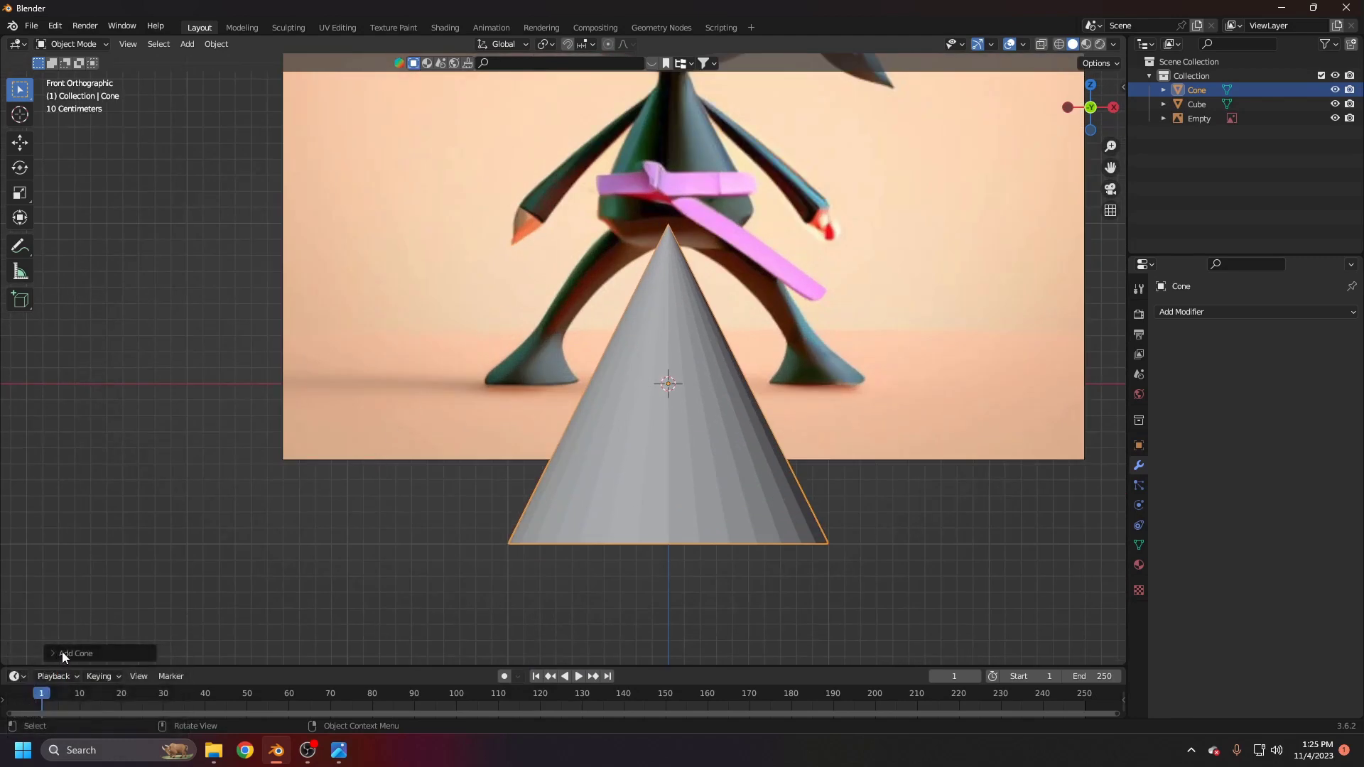
{"action": "left_click", "coordinate": [64, 658]}
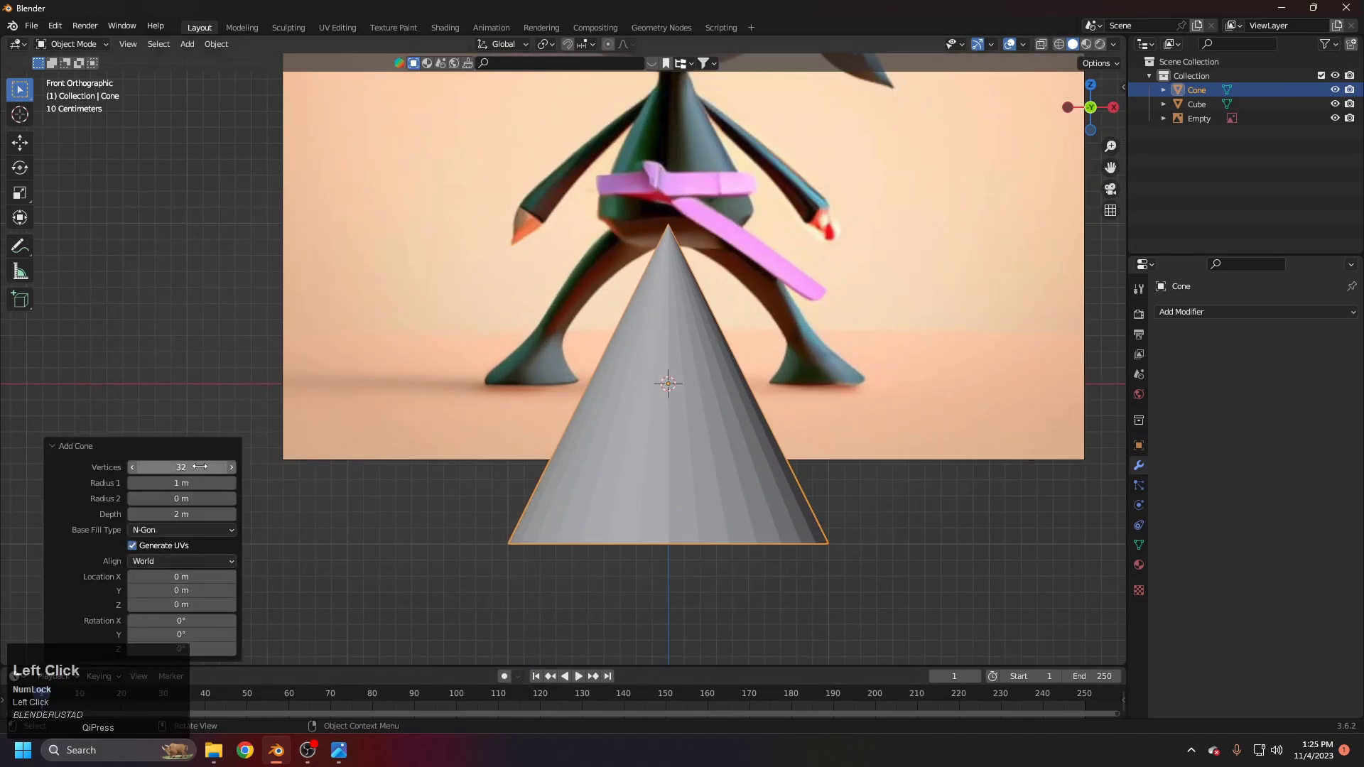
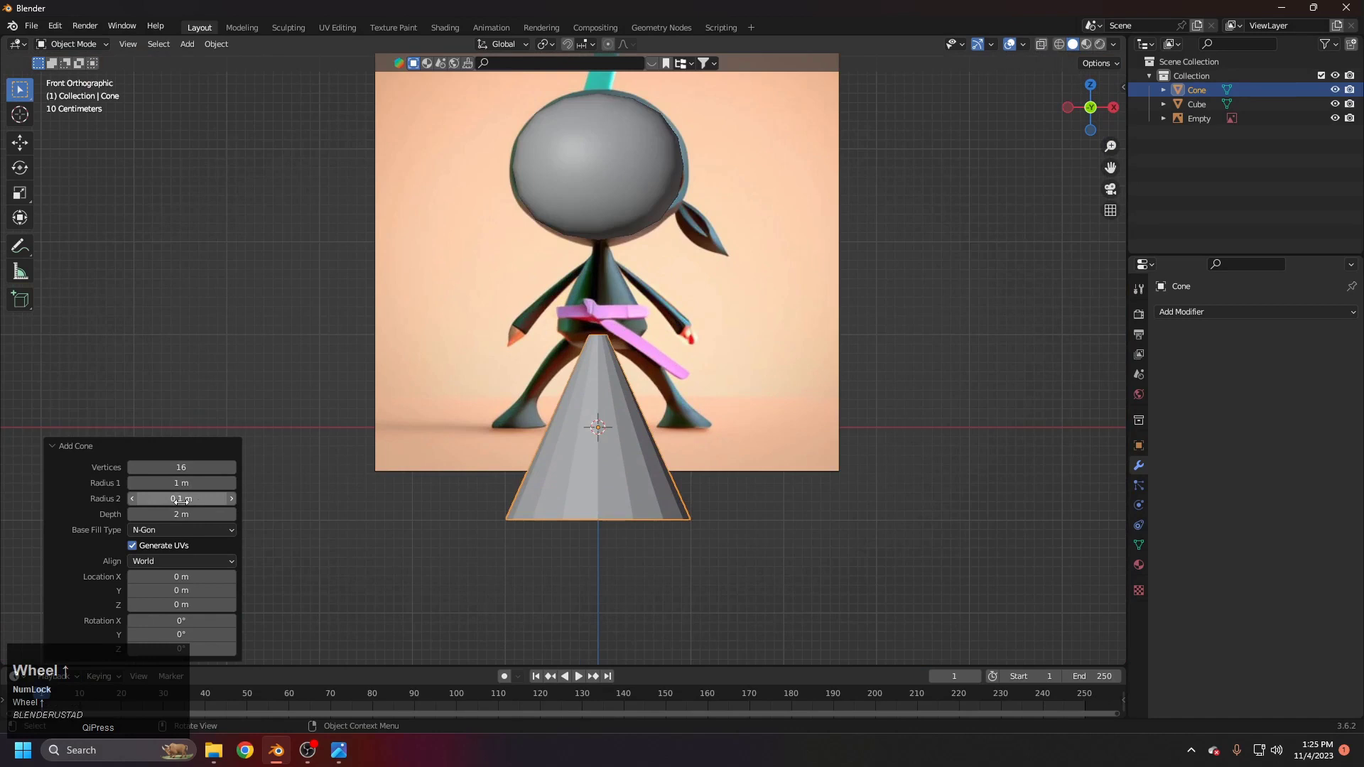
{"action": "middle_click", "coordinate": [643, 474]}
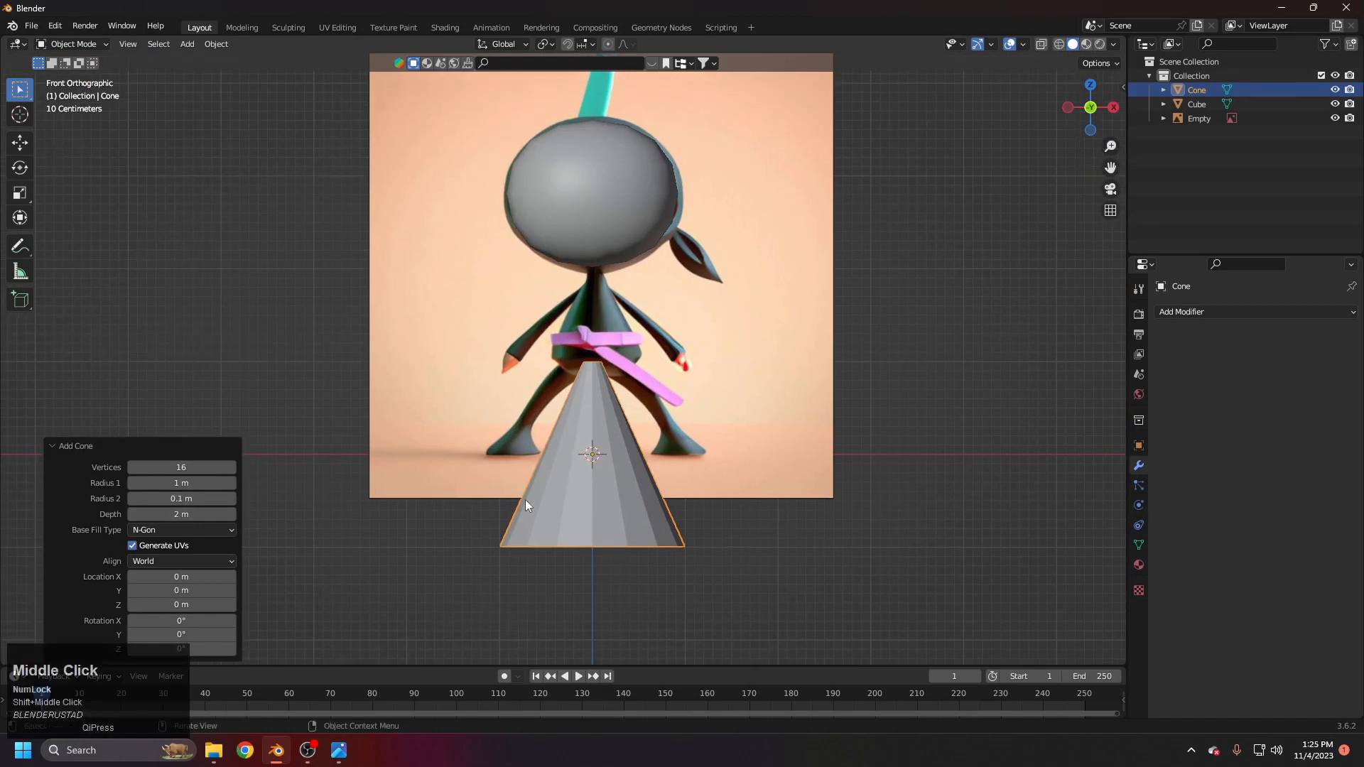
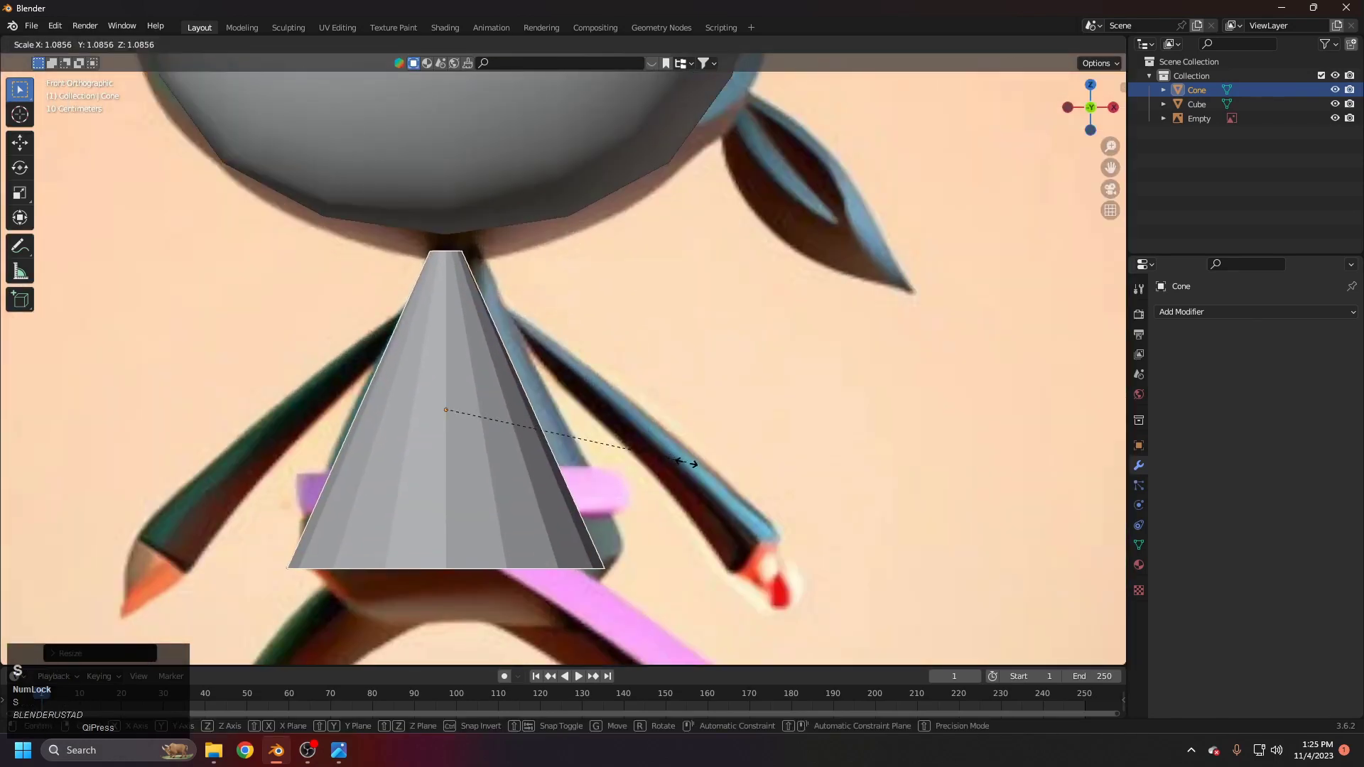
Step: Confirm the torso's size and frame it against the reference in wireframe
{"action": "left_click", "coordinate": [706, 475]}
{"action": "middle_click", "coordinate": [561, 316]}
{"action": "scroll", "scroll_direction": "down", "scroll_amount": 3}
{"action": "scroll", "scroll_direction": "up", "scroll_amount": 3}
{"action": "middle_click", "coordinate": [592, 366]}
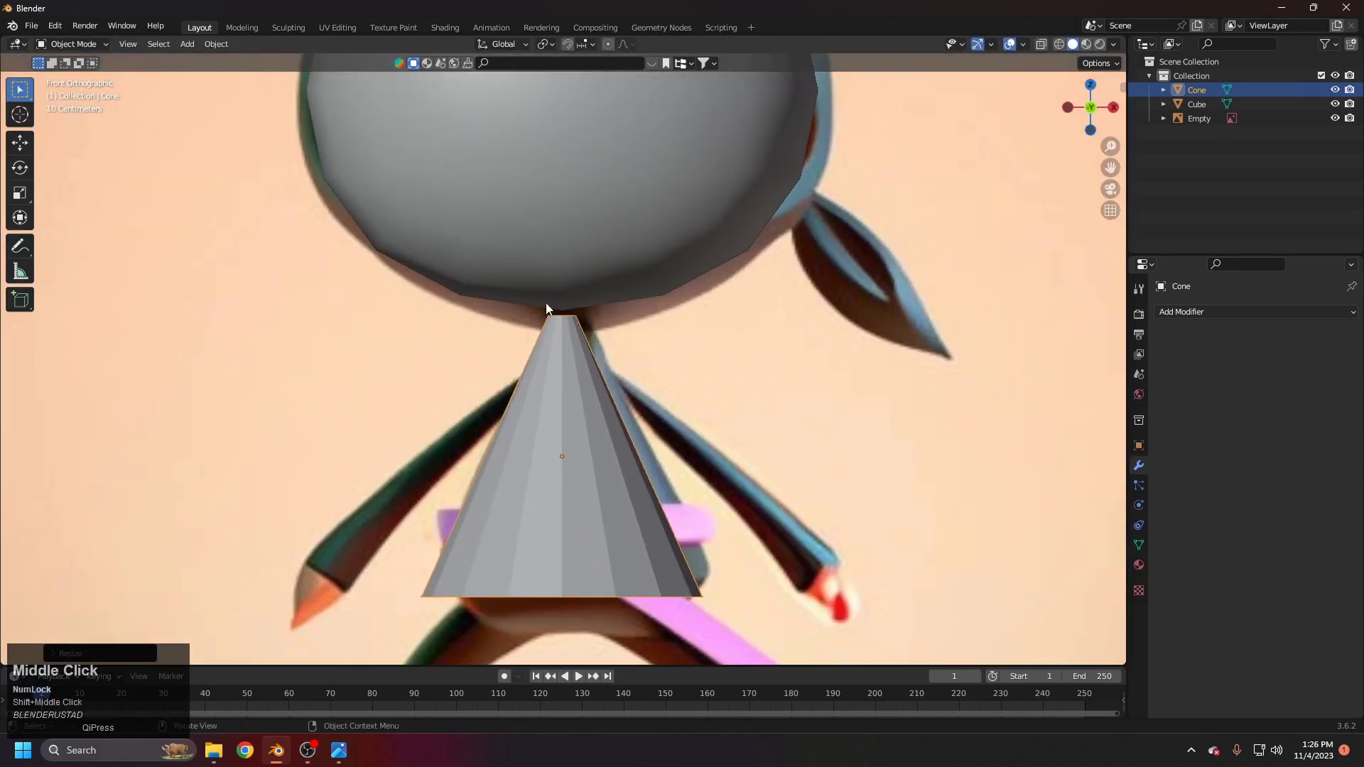
{"action": "middle_click", "coordinate": [596, 311]}
{"action": "key", "text": "z"}
{"action": "middle_click", "coordinate": [637, 433]}
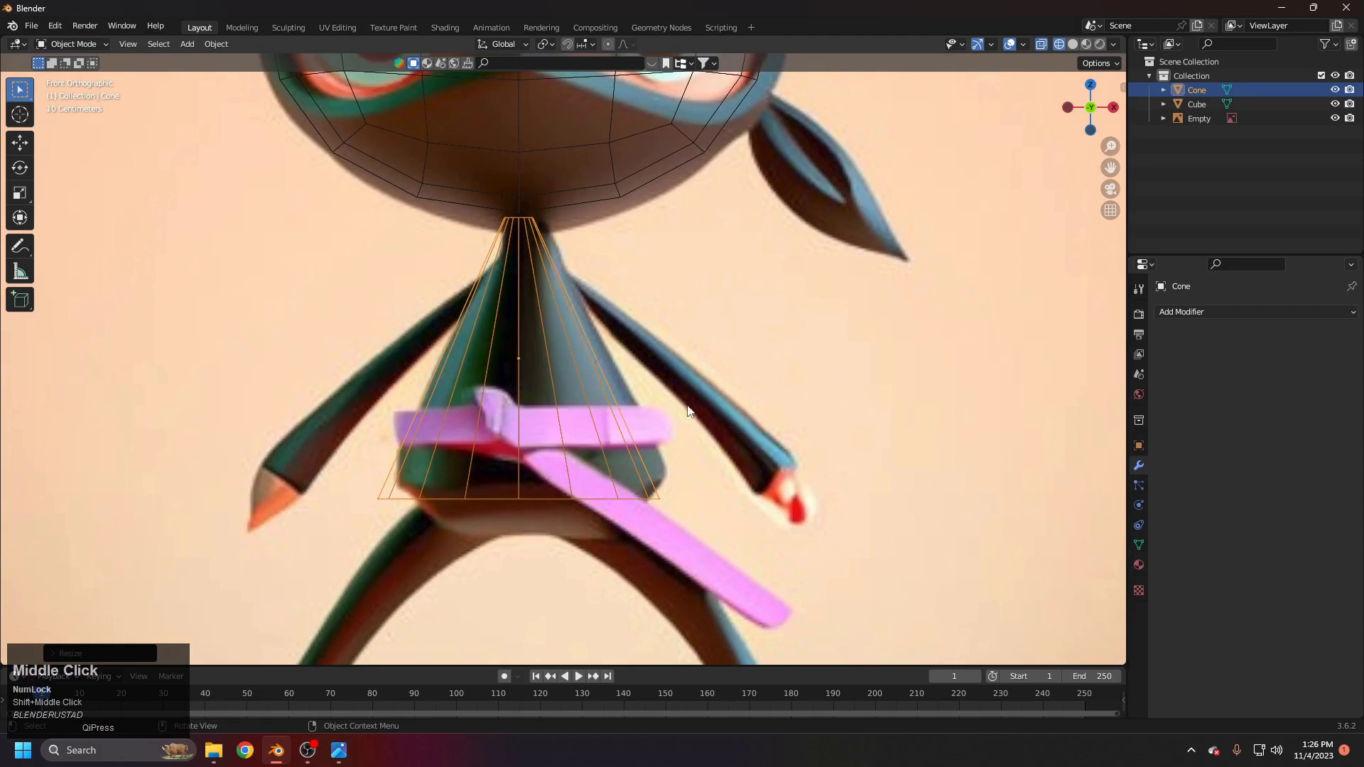
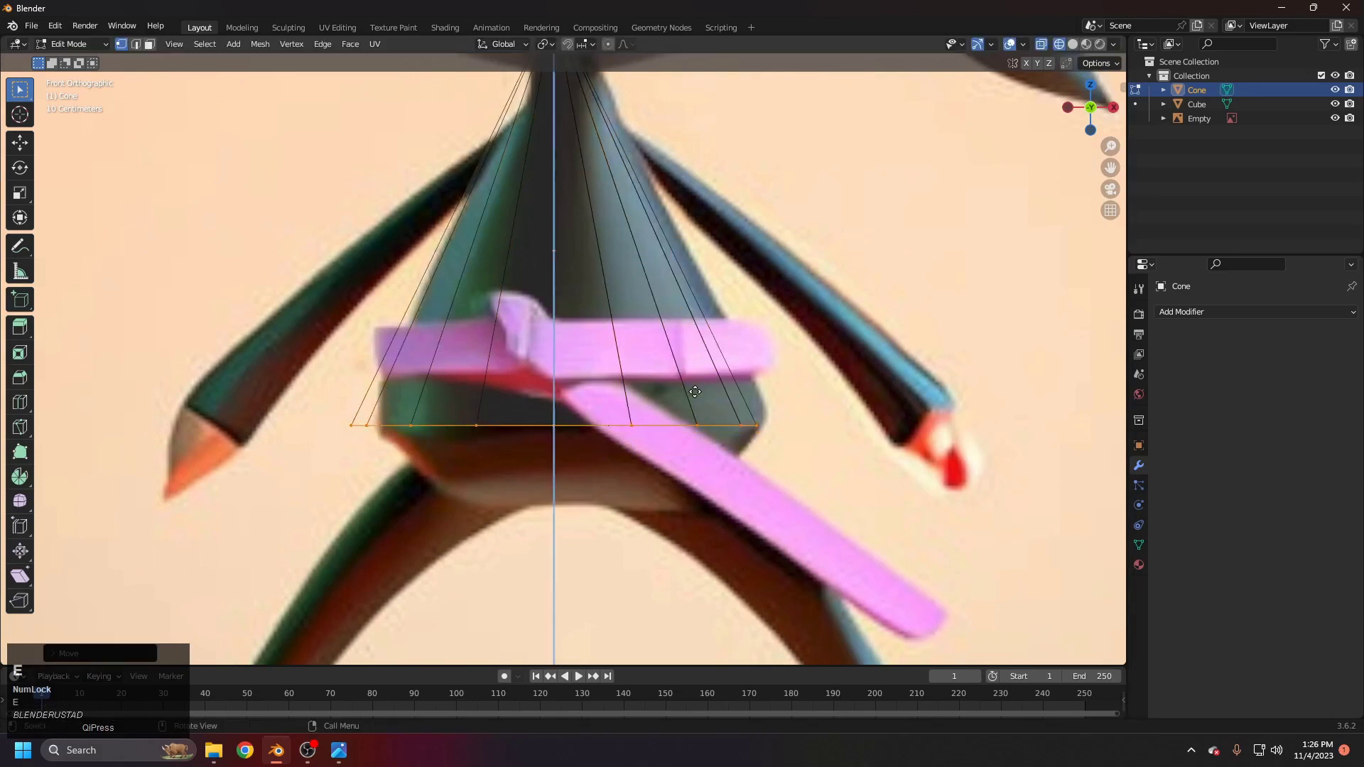
Step: Extrude the torso's bottom ring down along Z and taper it with S Y and S X from side view
{"action": "key", "text": "z"}
{"action": "key", "text": "z"}
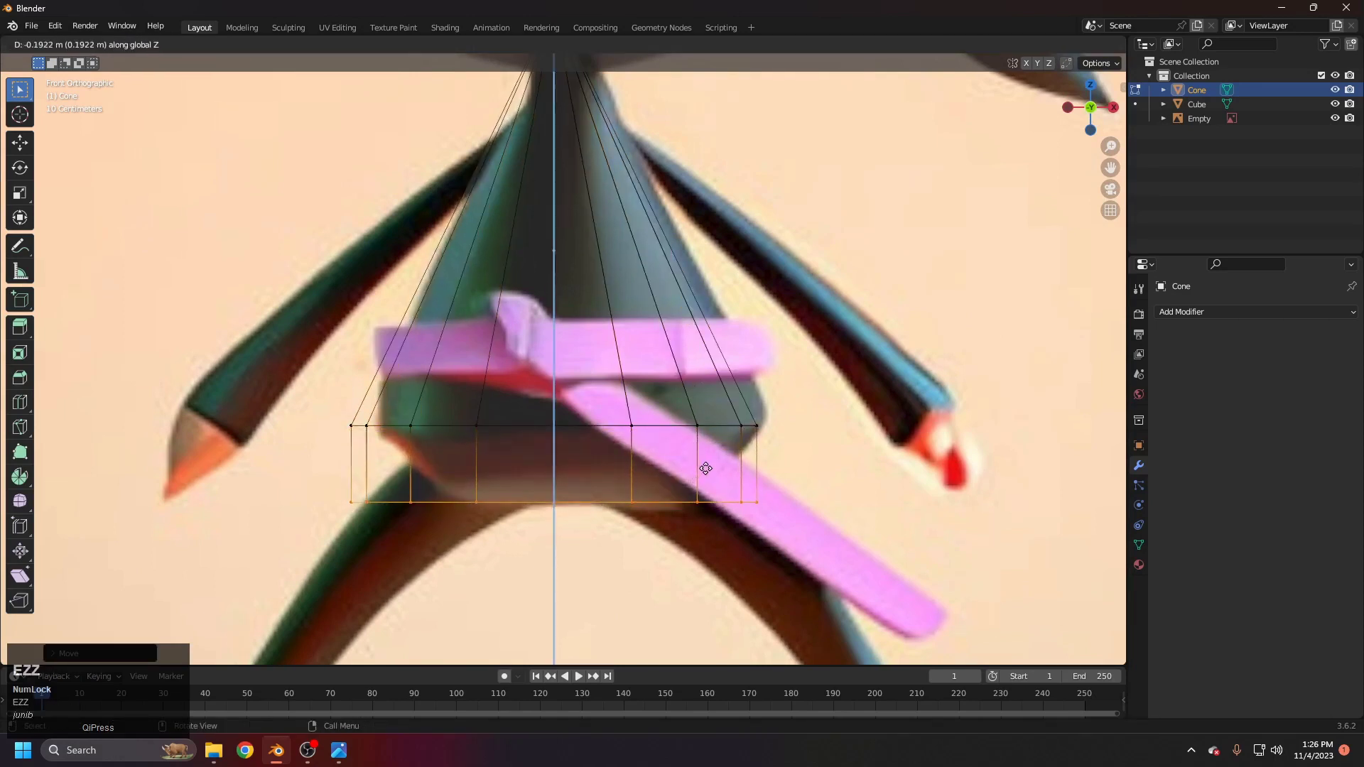
{"action": "left_click", "coordinate": [707, 467]}
{"action": "key", "text": "3"}
{"action": "scroll", "scroll_direction": "down", "scroll_amount": 3}
{"action": "type", "text": "sy"}
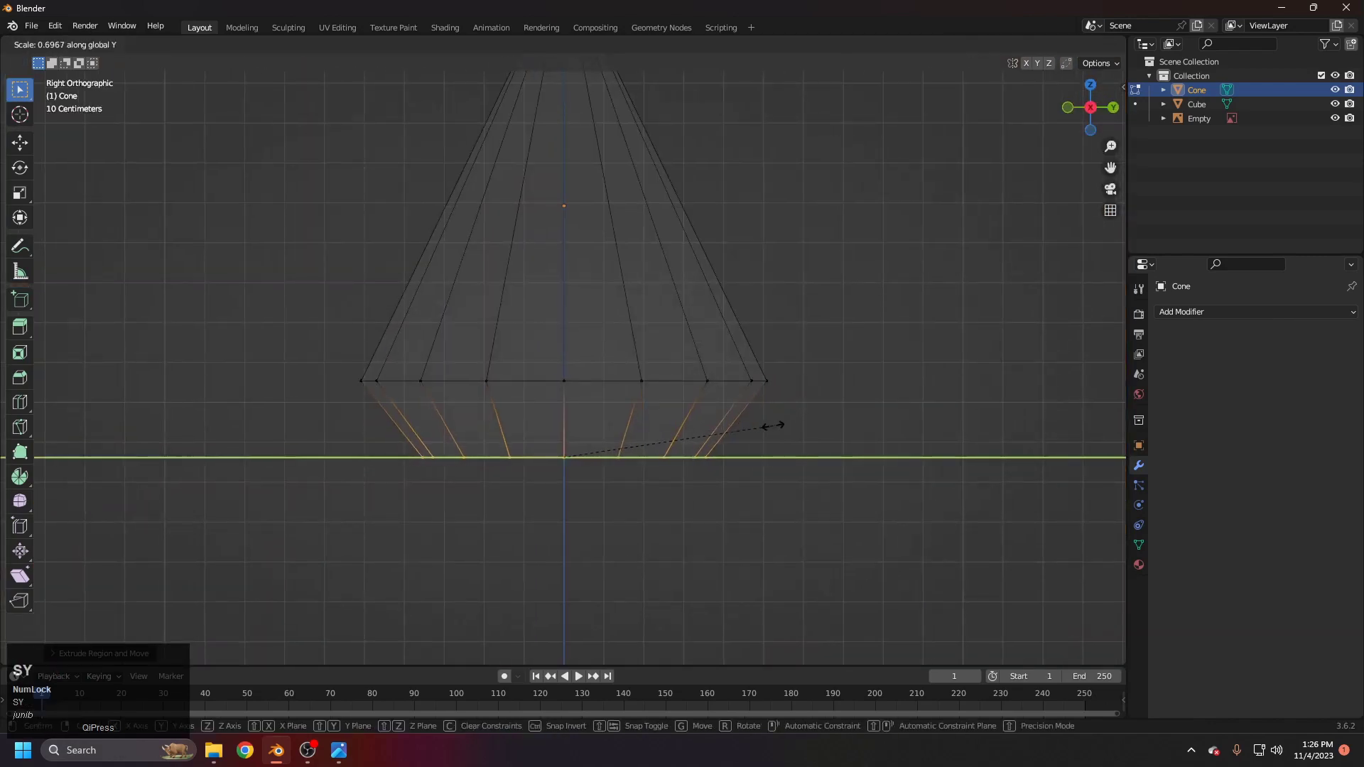
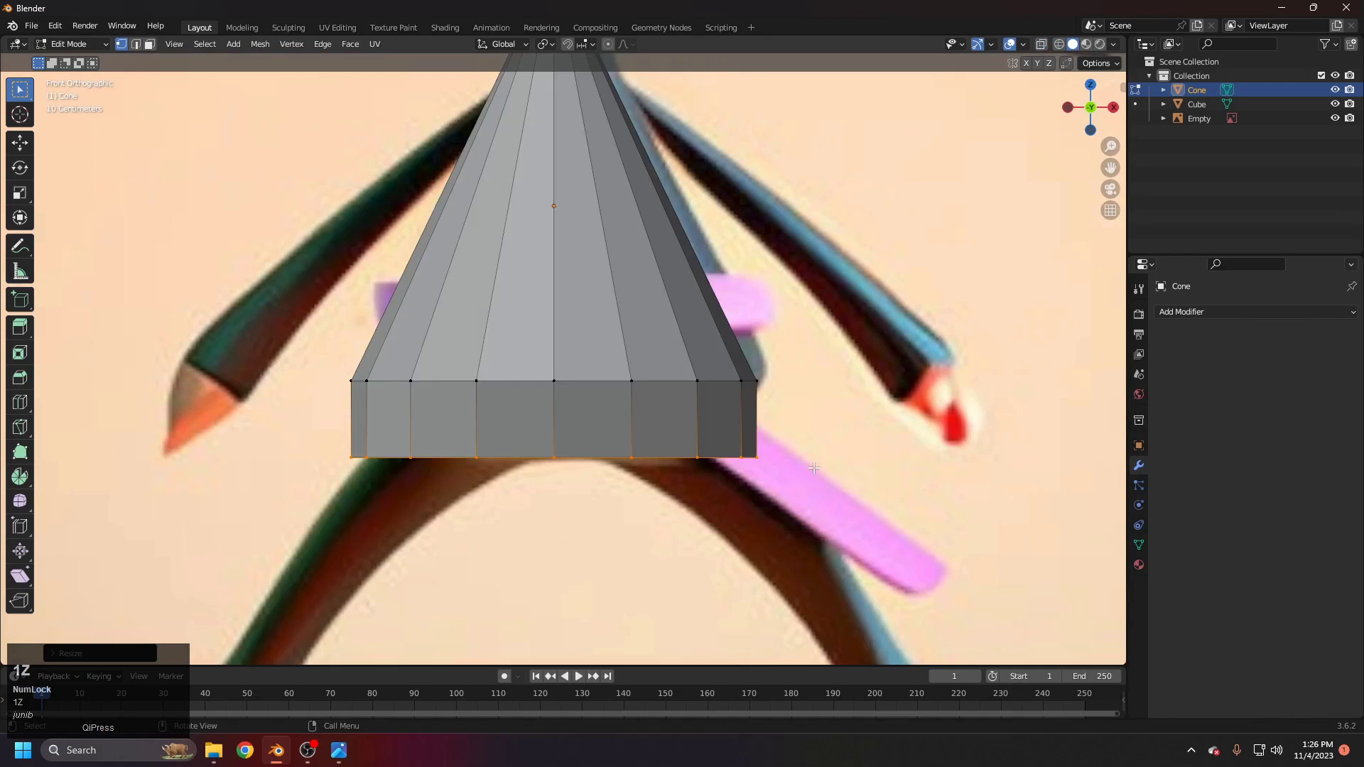
{"action": "type", "text": "zsx"}
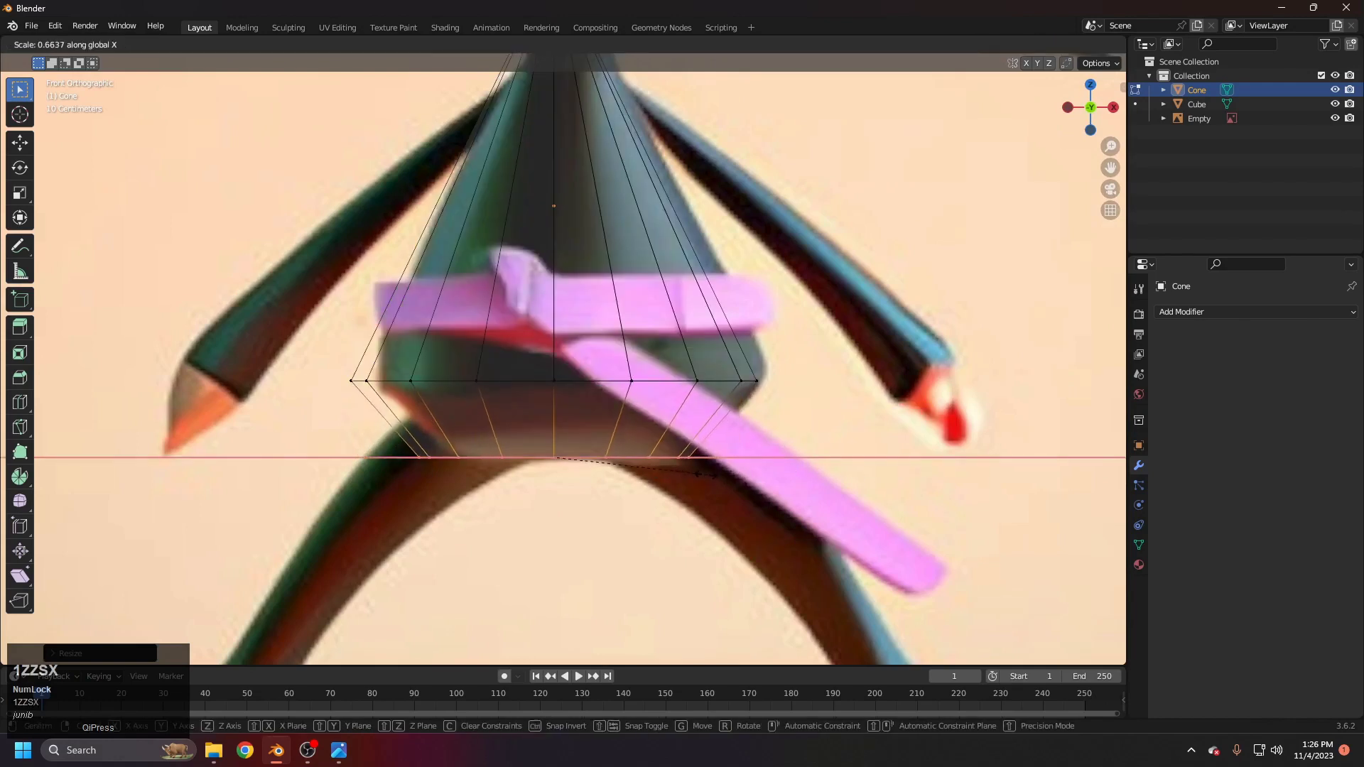
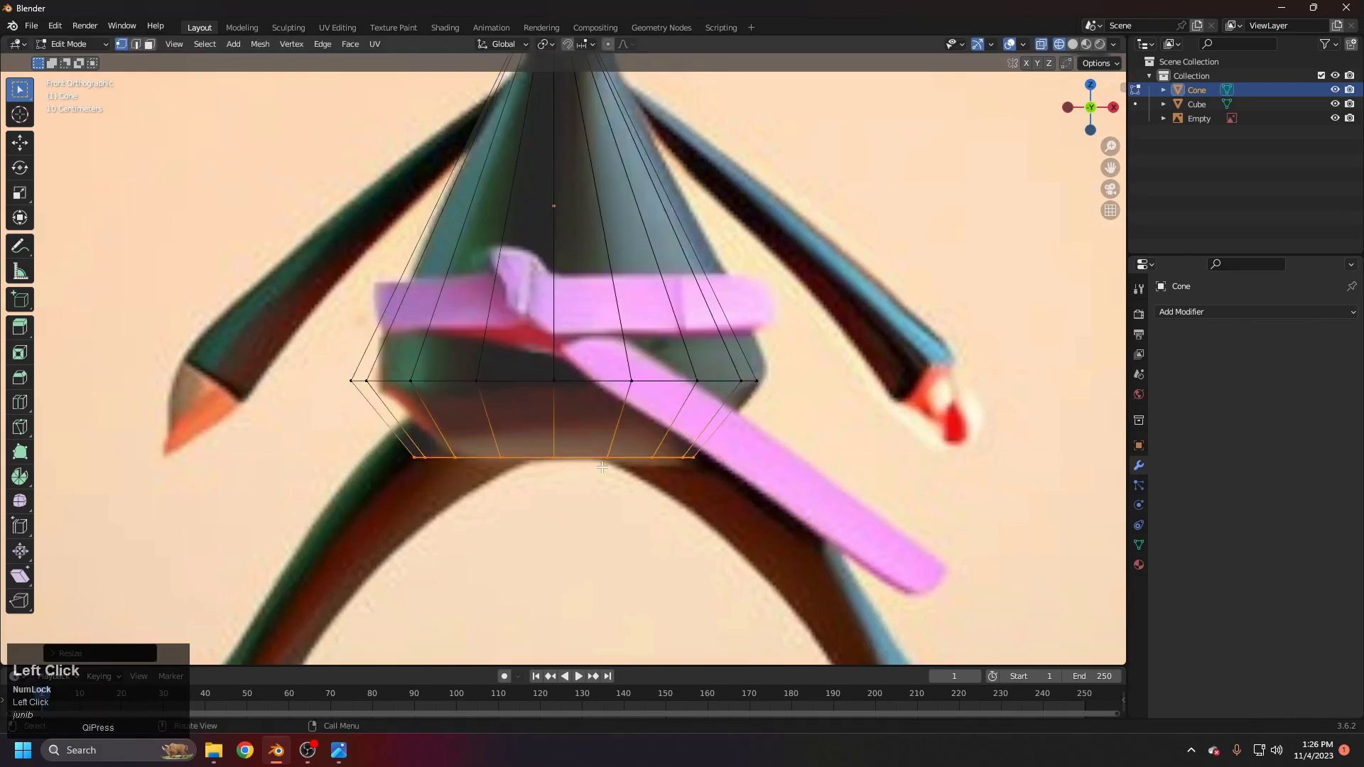
{"action": "type", "text": "131"}
{"action": "type", "text": "31"}
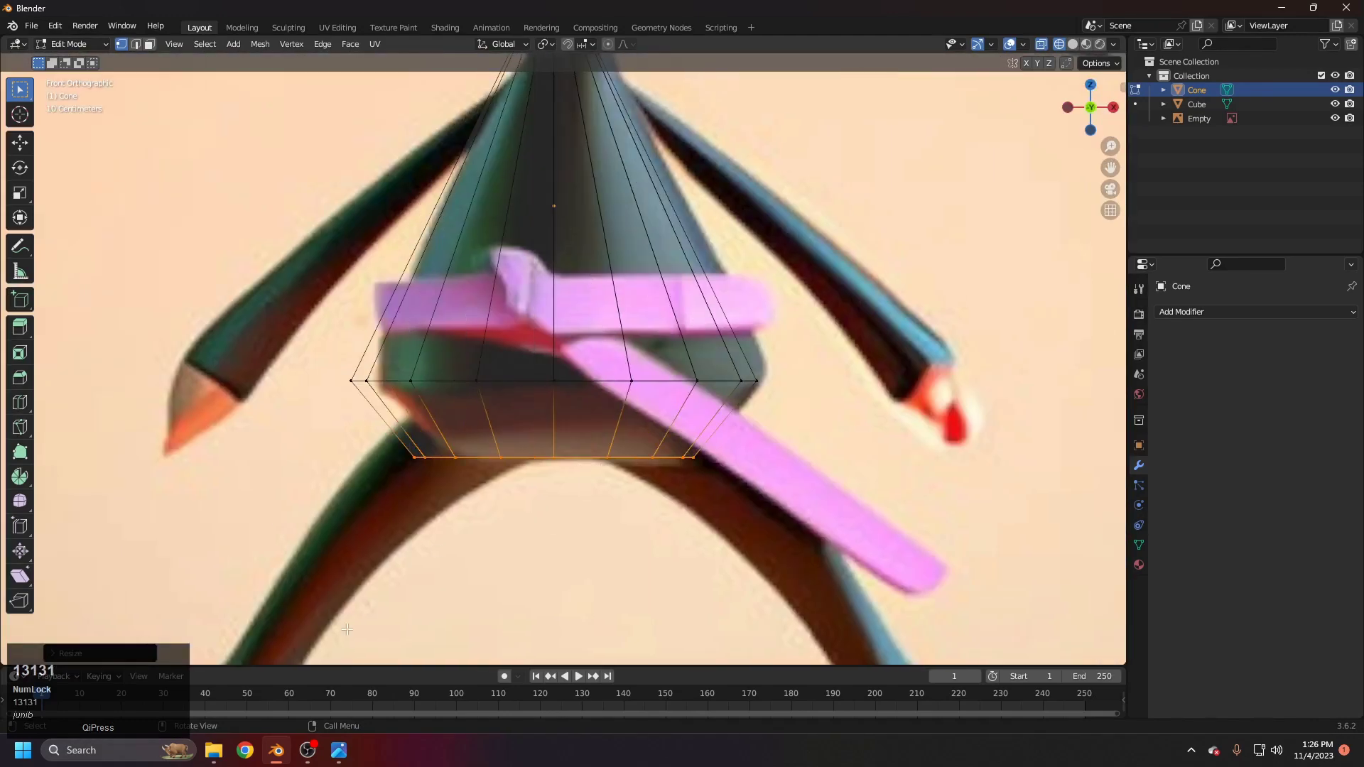
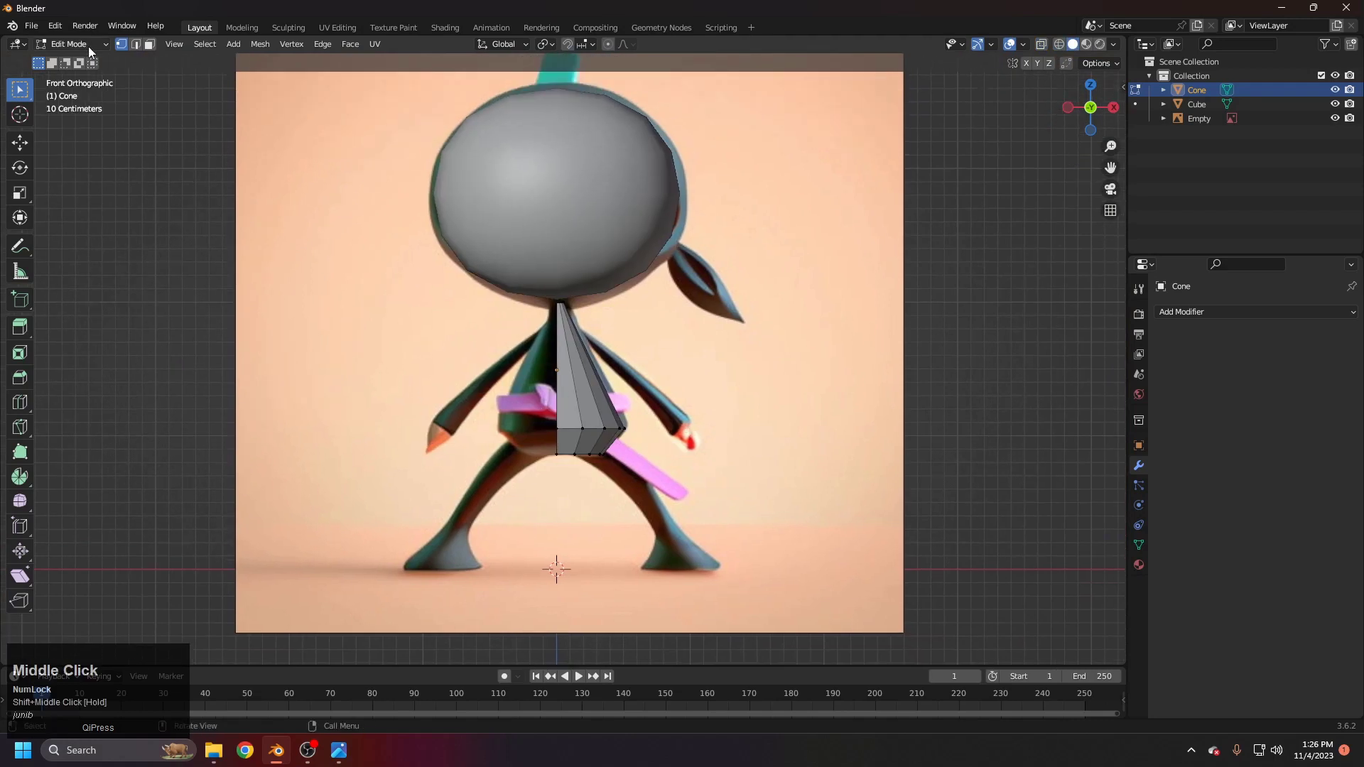
Step: Add a Mirror modifier on X and shift the selected torso half sideways to test it
{"action": "left_click", "coordinate": [91, 51]}
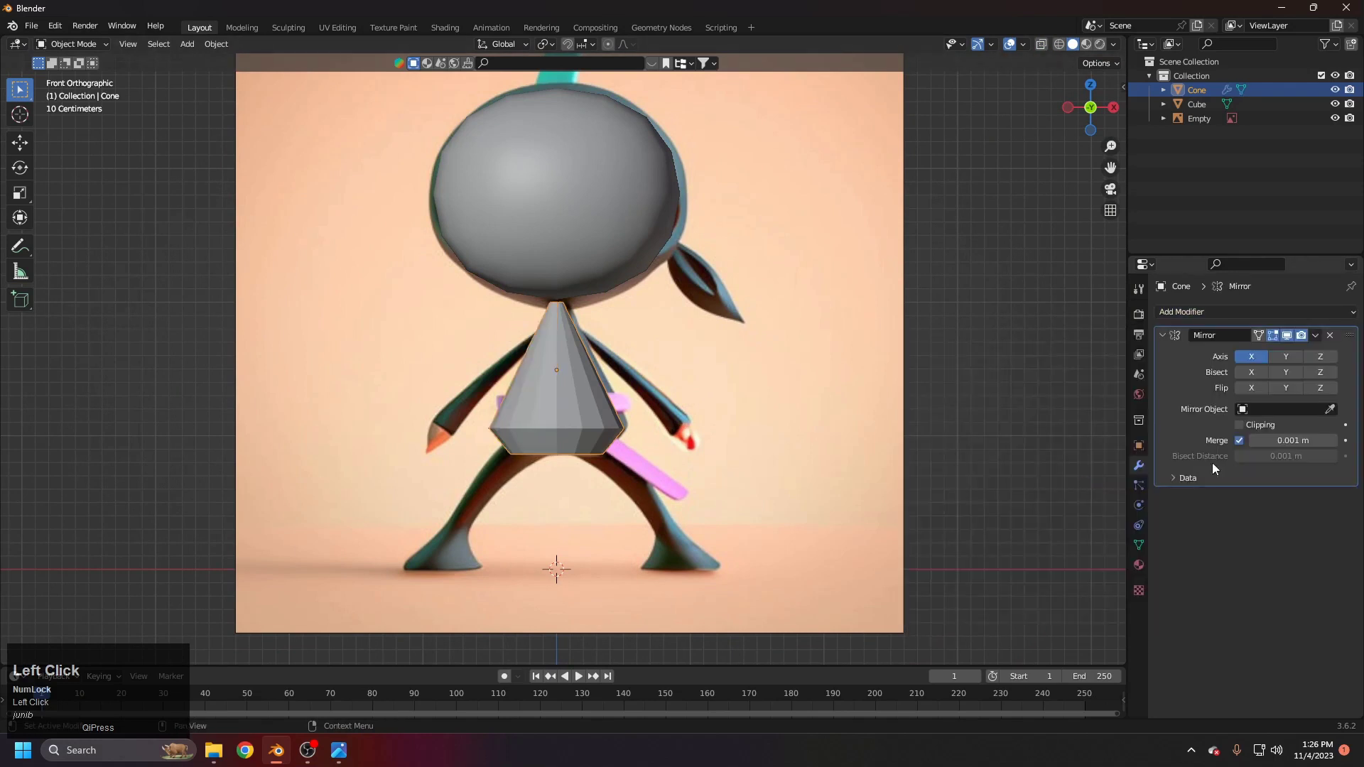
{"action": "scroll", "scroll_direction": "up", "scroll_amount": 3}
{"action": "key", "text": "Tab"}
{"action": "key", "text": "a"}
{"action": "key", "text": "g"}
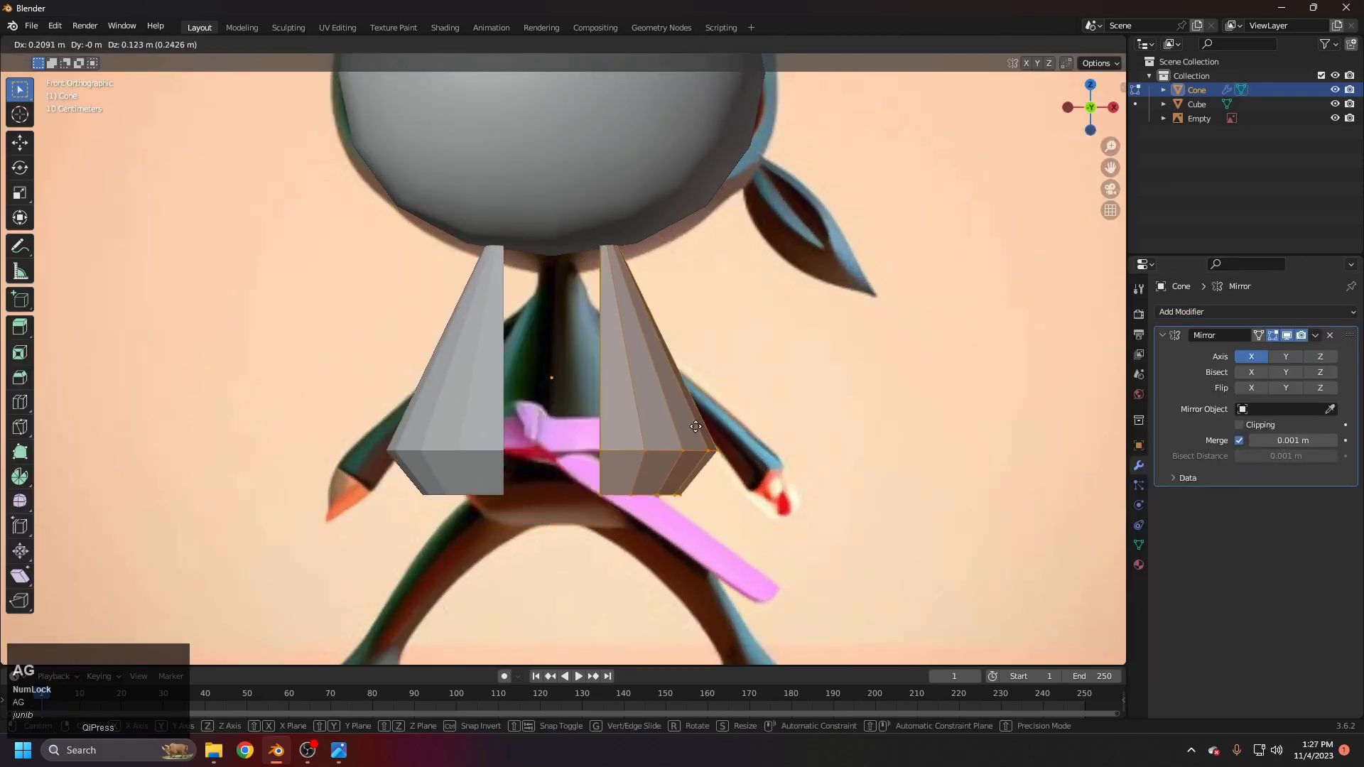
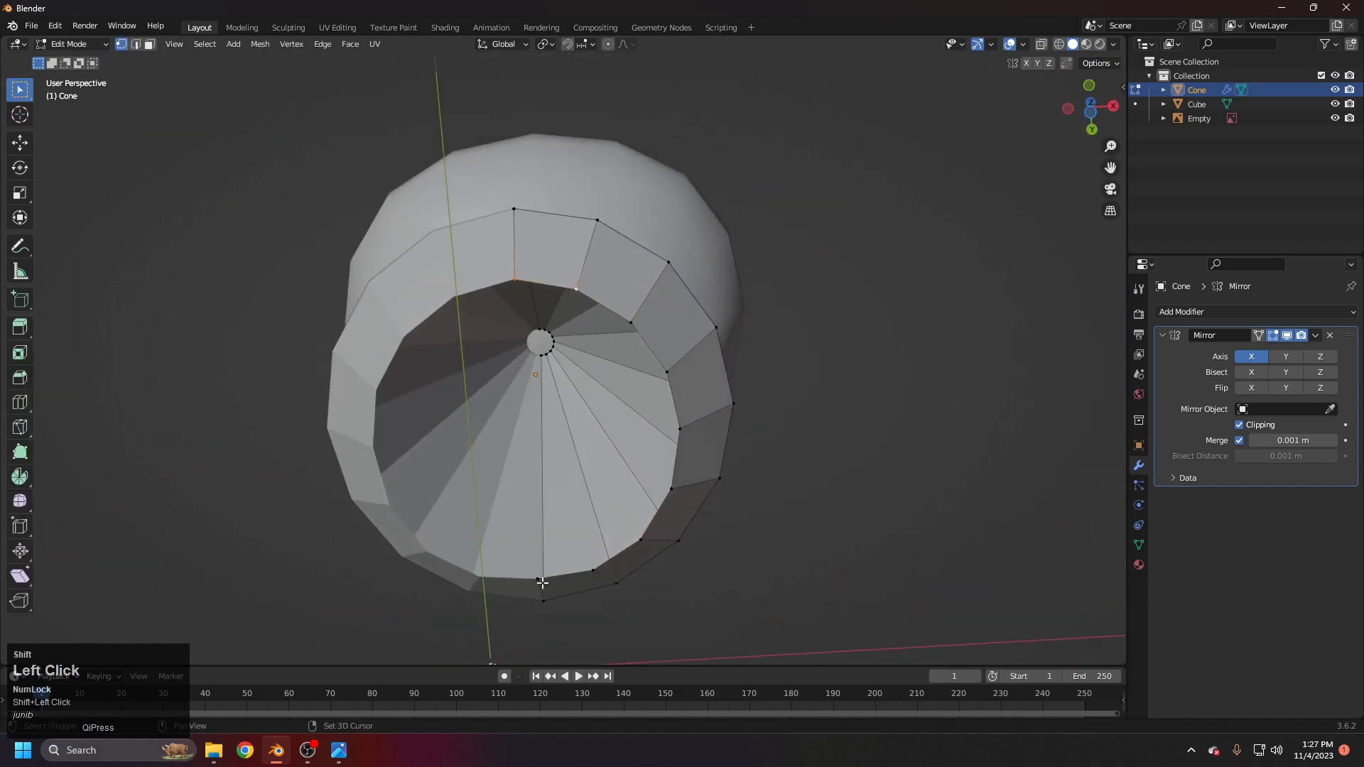
Step: Enable the delete pie add-on in Preferences and dissolve the torso underside's centre vertex
{"action": "key", "text": "f"}
{"action": "left_click", "coordinate": [144, 45]}
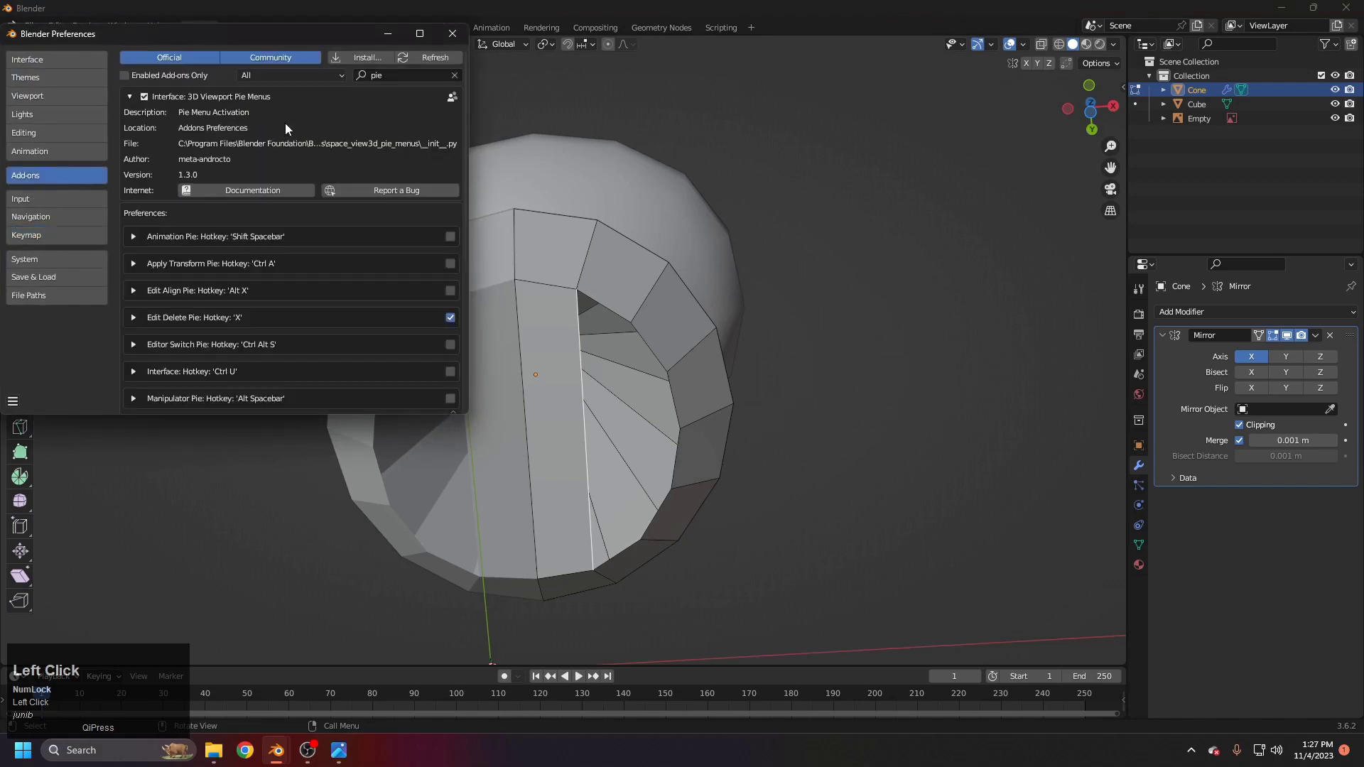
{"action": "key", "text": "f"}
{"action": "key", "text": "F2"}
{"action": "left_click", "coordinate": [177, 195]}
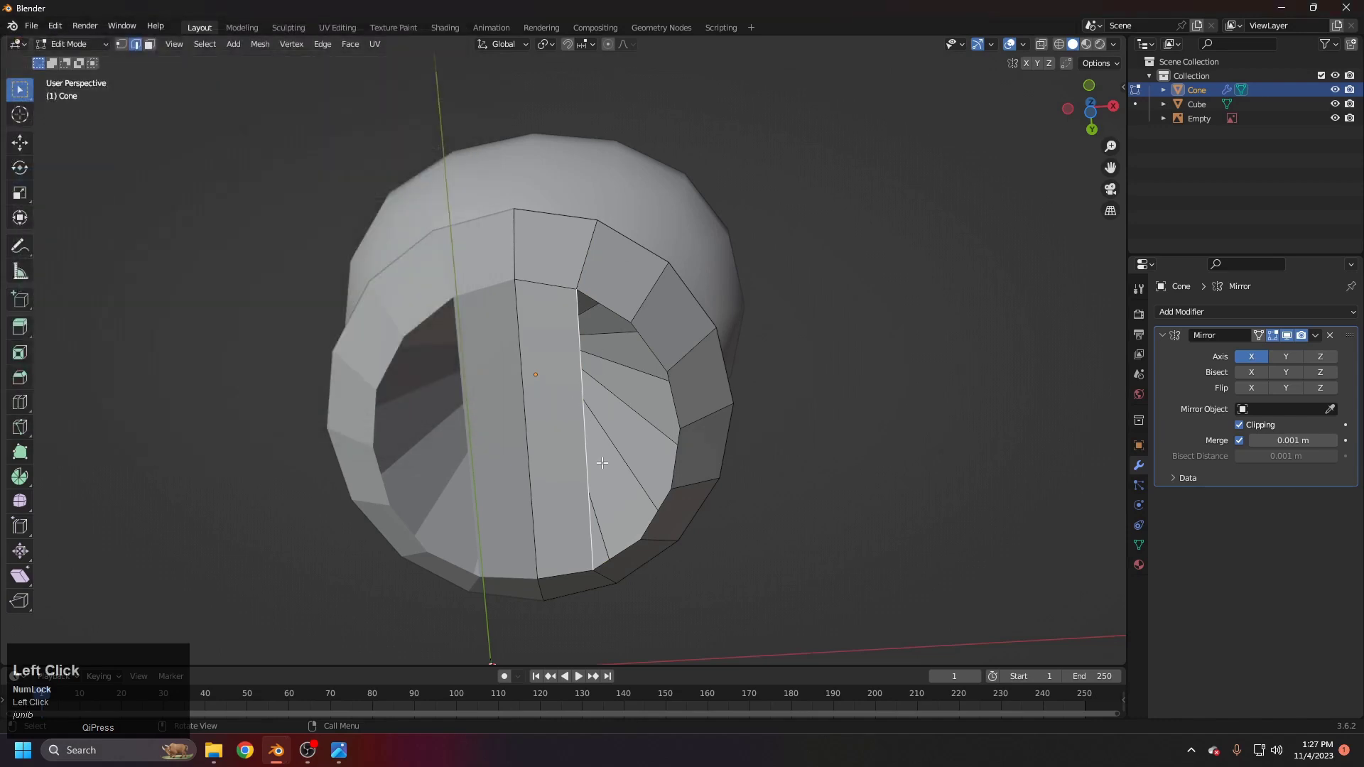
Step: Inset the torso's bottom faces by about 0.052 m, refined in the Inset Faces panel
{"action": "middle_click", "coordinate": [622, 446]}
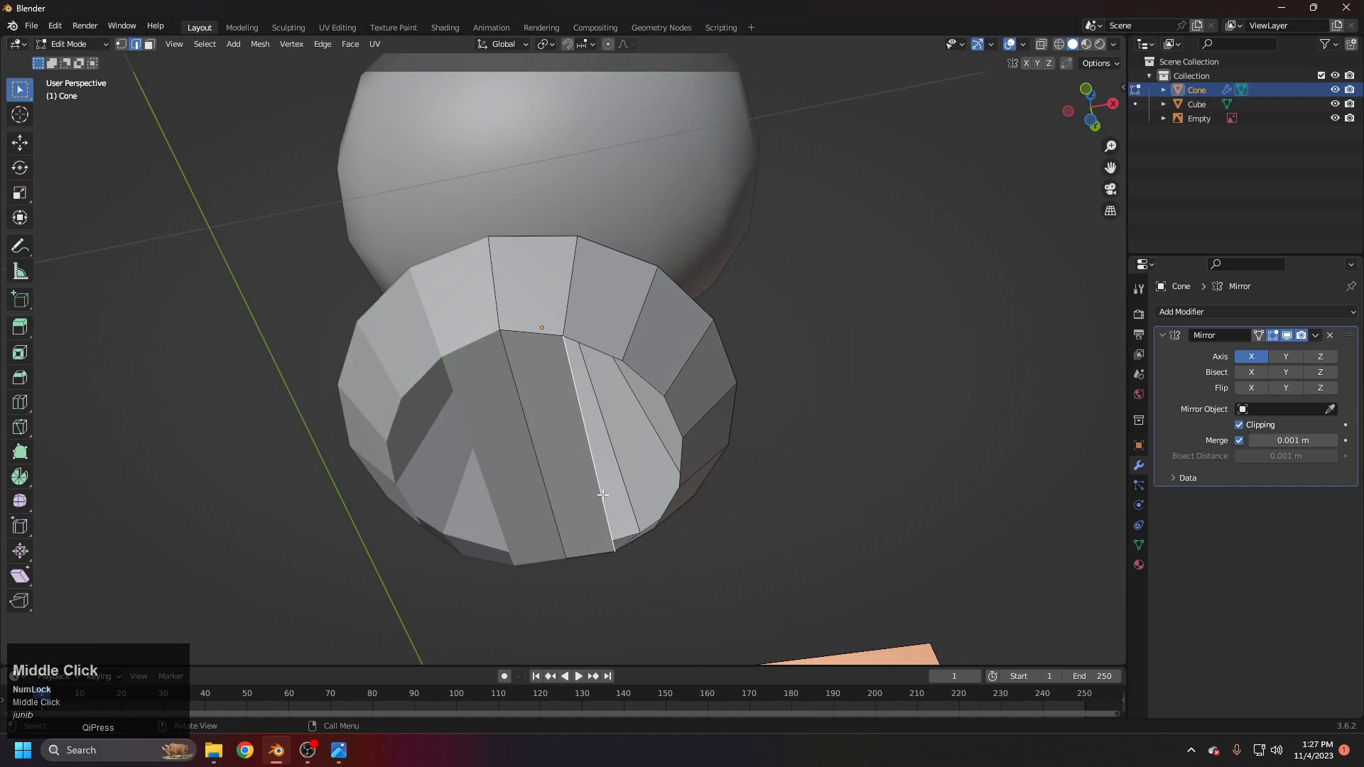
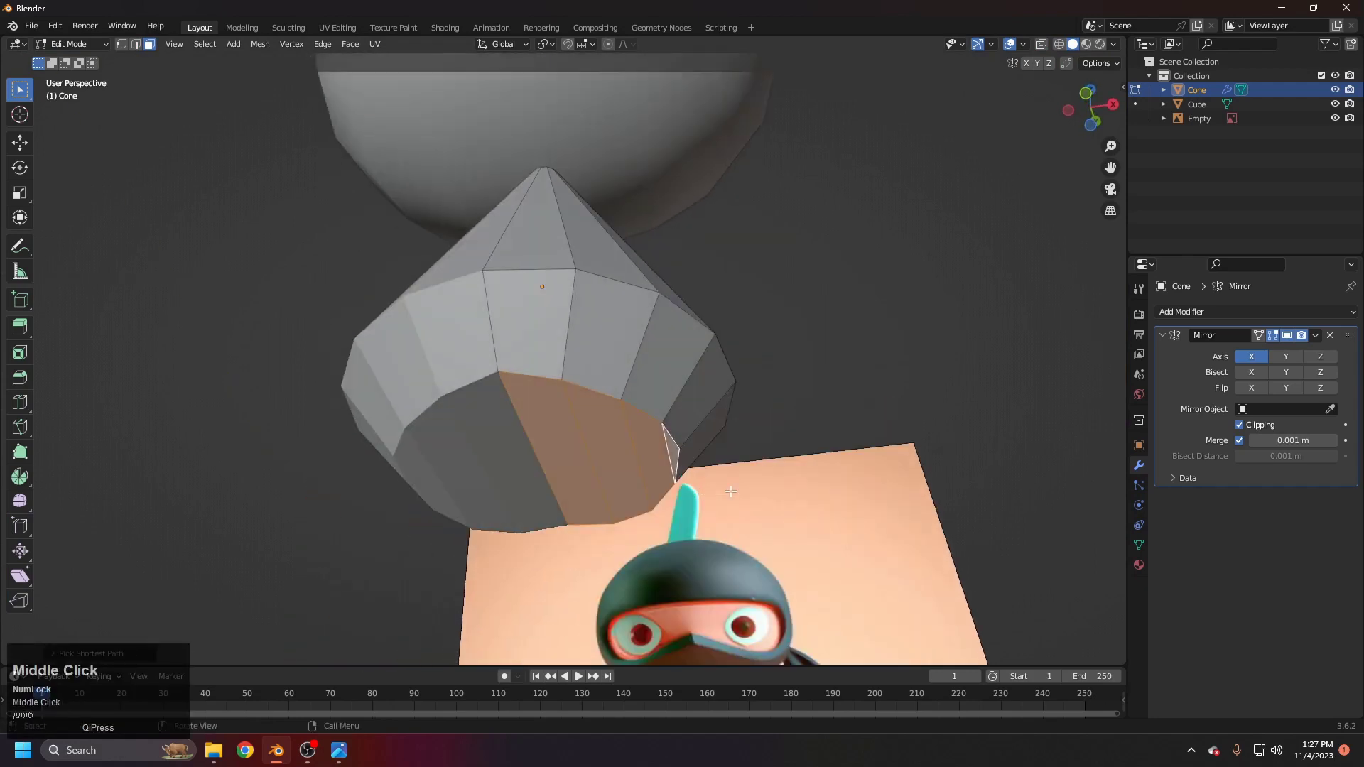
{"action": "key", "text": "i"}
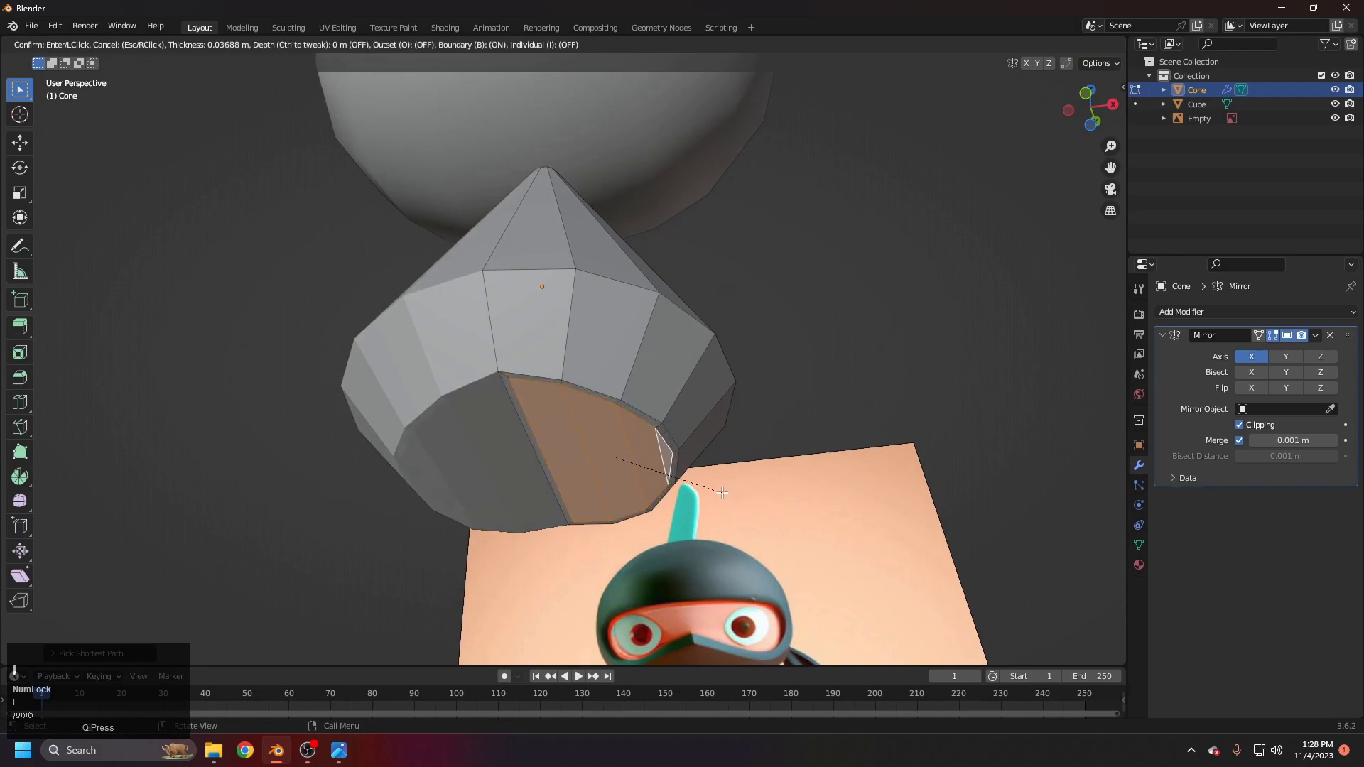
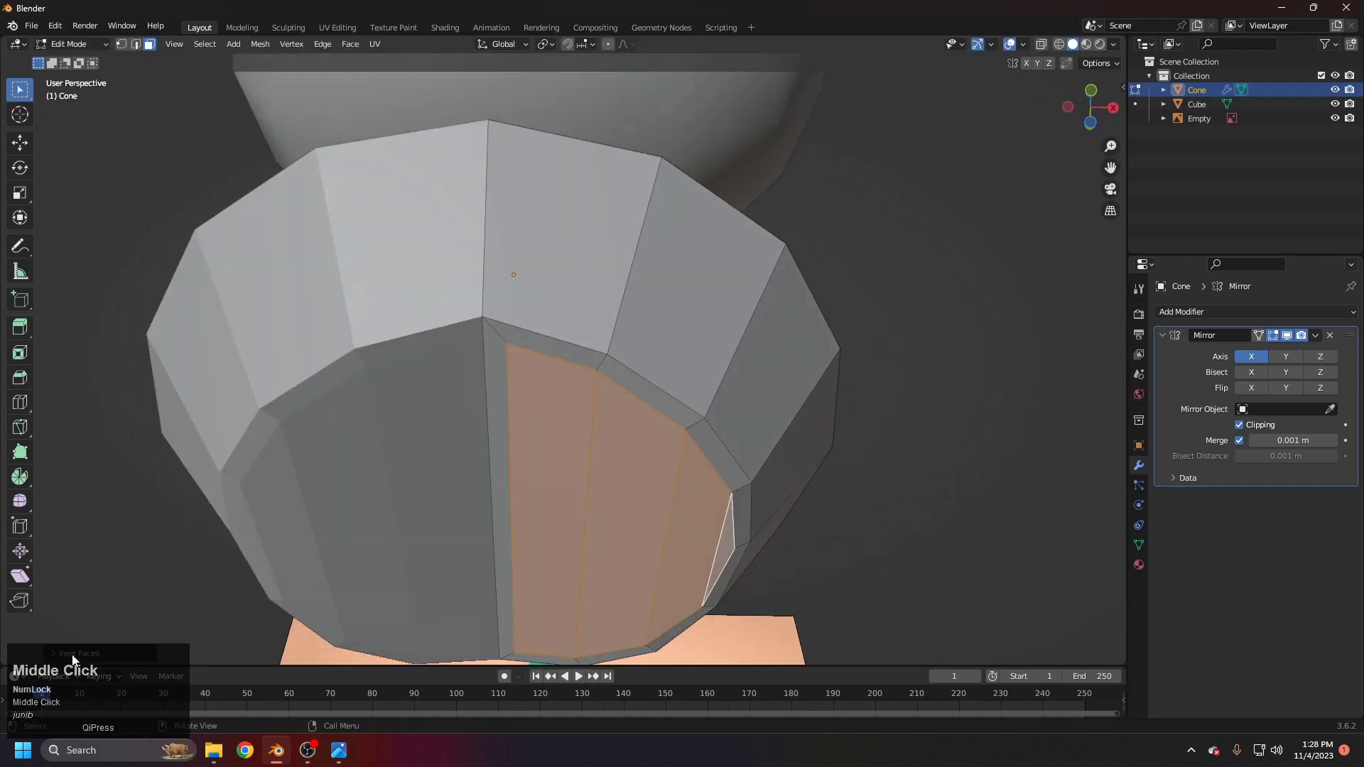
{"action": "left_click", "coordinate": [79, 658]}
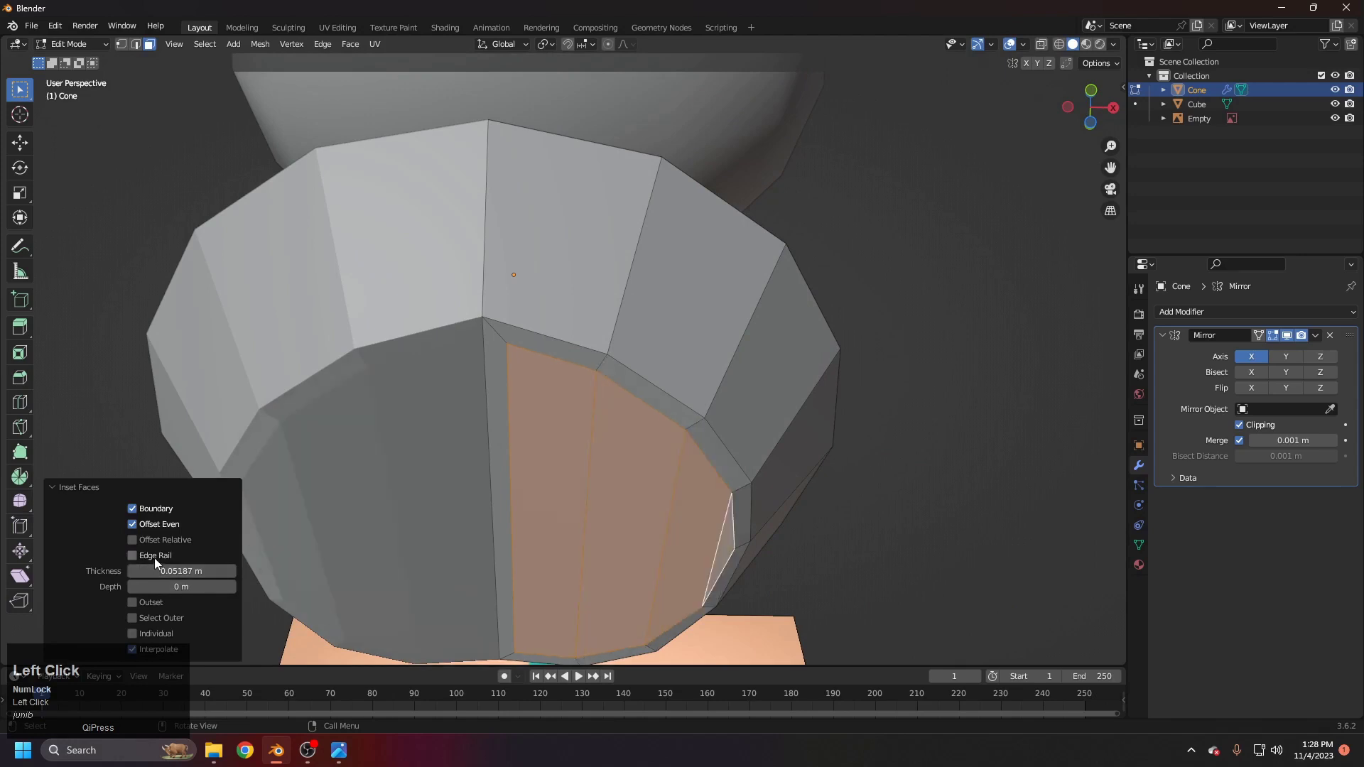
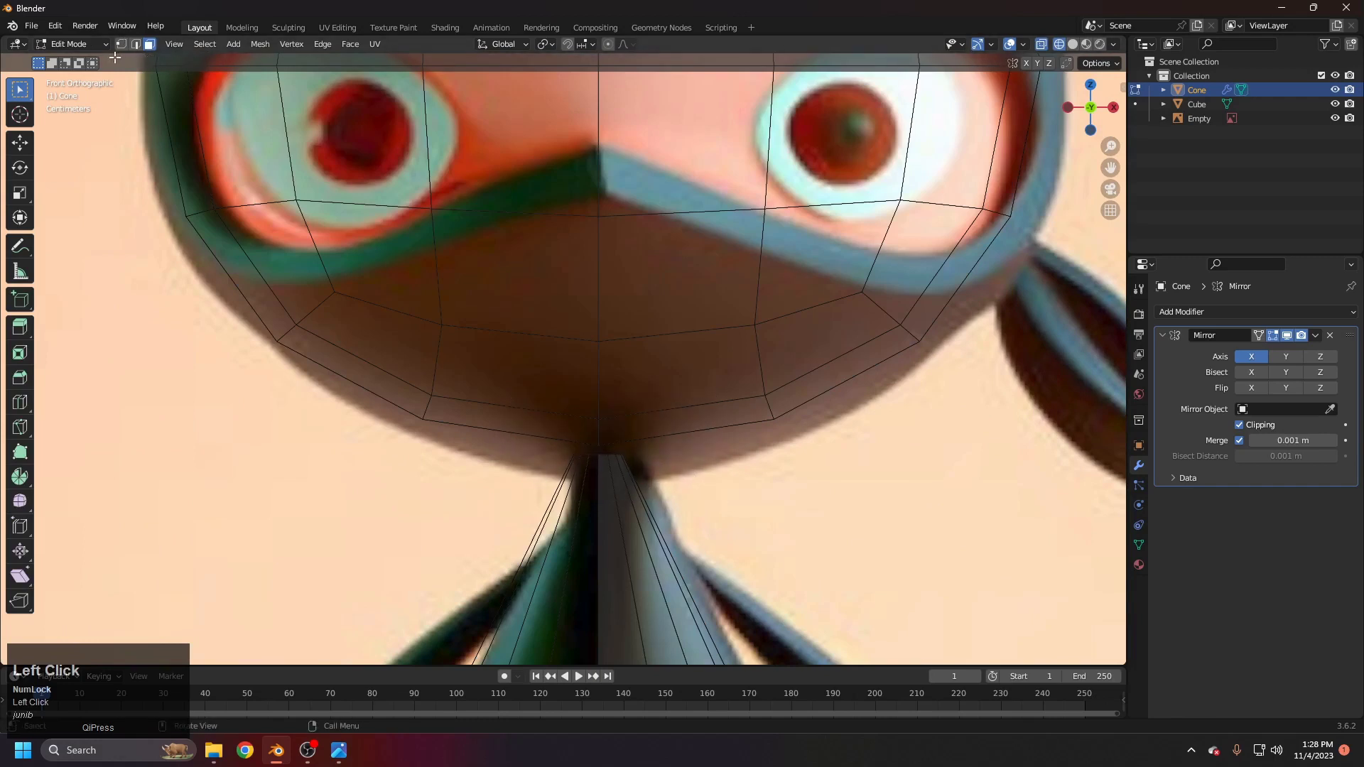
Step: Scale the cone's top vertices up slightly to meet the head and review from the front
{"action": "key", "text": "s"}
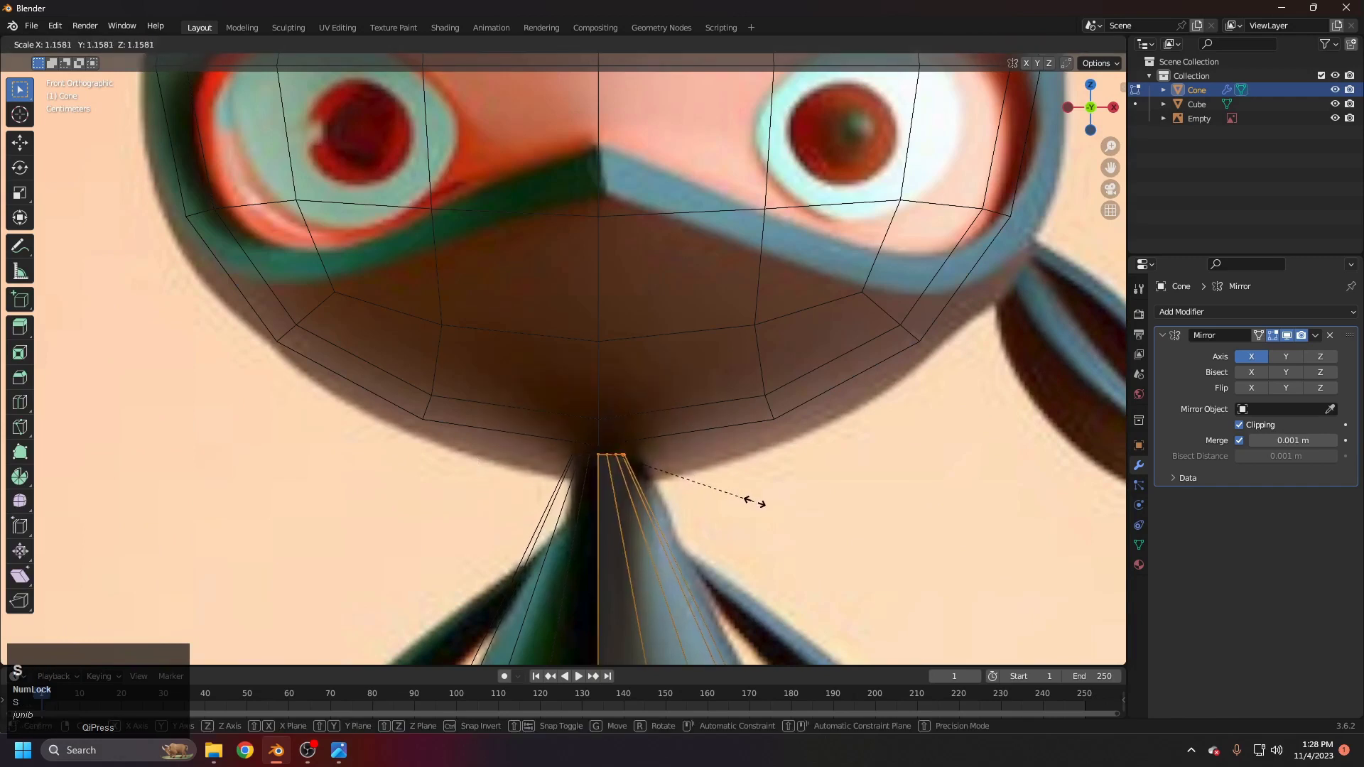
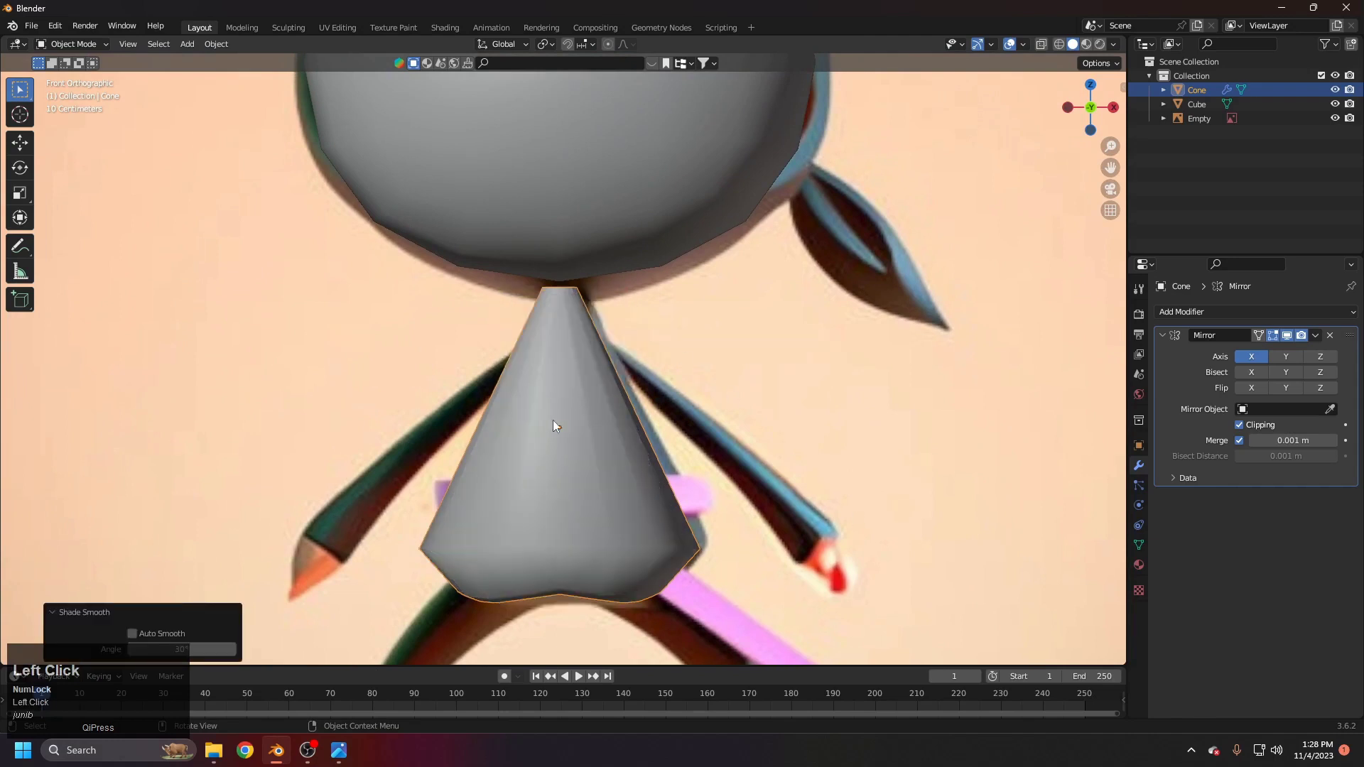
{"action": "scroll", "scroll_direction": "down", "scroll_amount": 3}
{"action": "middle_click", "coordinate": [682, 443]}
{"action": "middle_click", "coordinate": [659, 356]}
{"action": "scroll", "scroll_direction": "up", "scroll_amount": 3}
{"action": "left_click_drag", "start_coordinate": [650, 491], "coordinate": [659, 461]}
{"action": "key", "text": "1"}
{"action": "middle_click", "coordinate": [723, 515]}
{"action": "middle_click", "coordinate": [665, 381]}
{"action": "scroll", "scroll_direction": "up", "scroll_amount": 3}
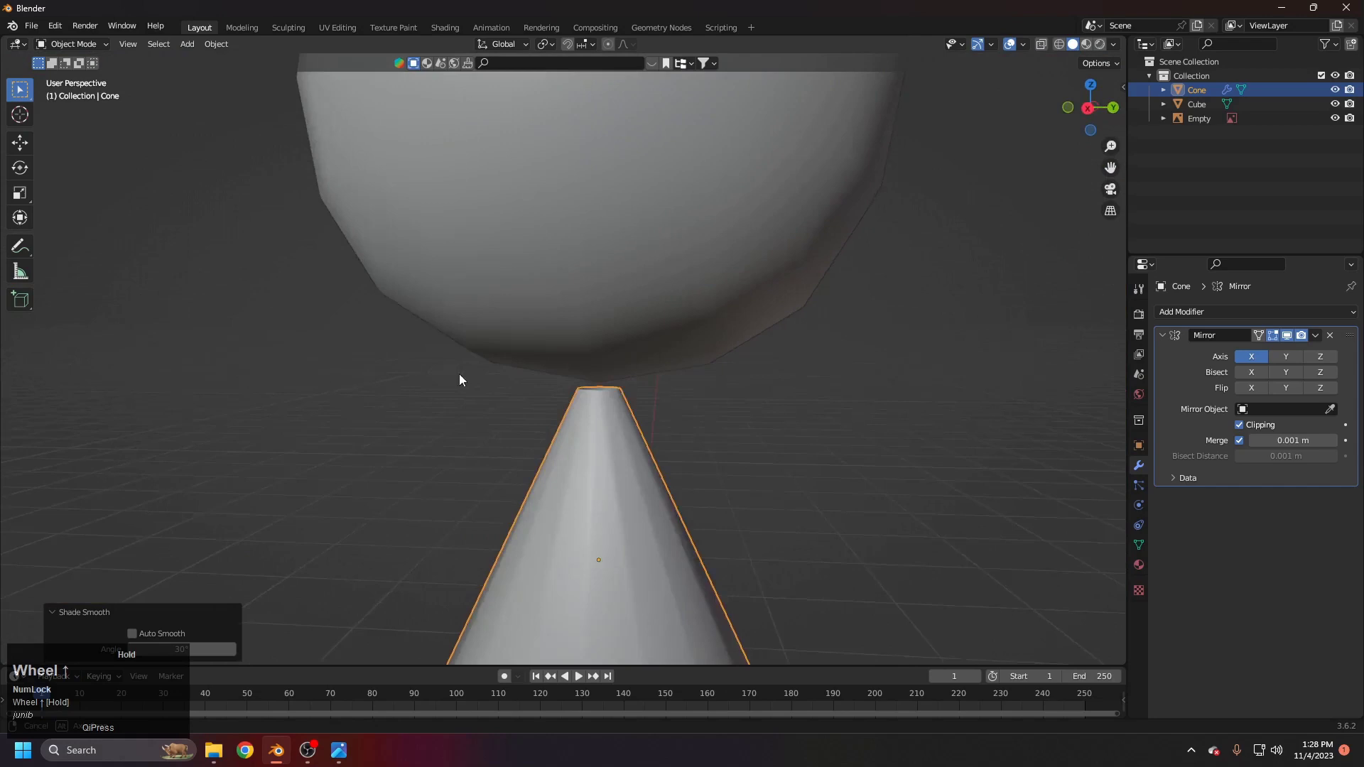
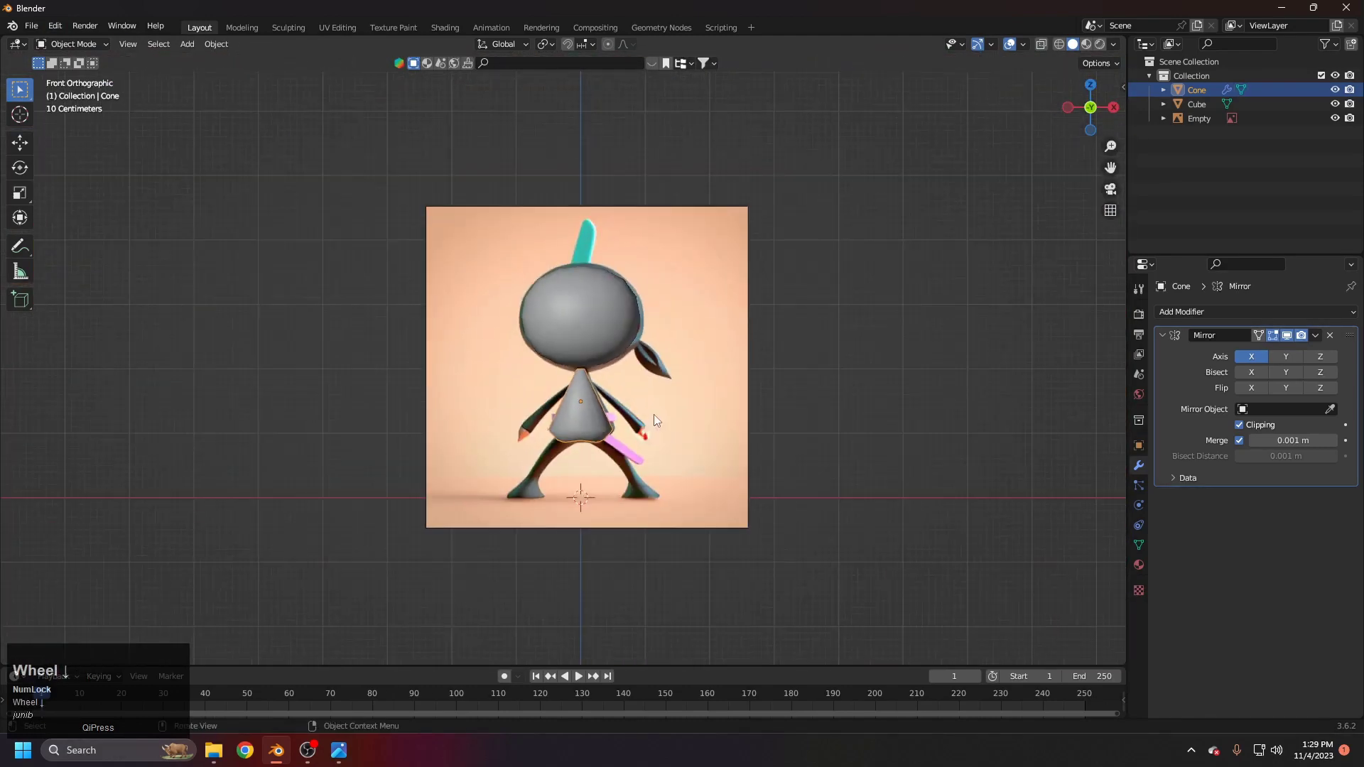
Step: Frame the area below the torso and bring up the Add menu for a new mesh
{"action": "scroll", "scroll_direction": "up", "scroll_amount": 3}
{"action": "middle_click", "coordinate": [659, 431]}
{"action": "scroll", "scroll_direction": "up", "scroll_amount": 3}
{"action": "middle_click", "coordinate": [609, 425]}
{"action": "middle_click", "coordinate": [632, 460]}
{"action": "key", "text": "shift+a"}
{"action": "key", "text": "shift+a"}
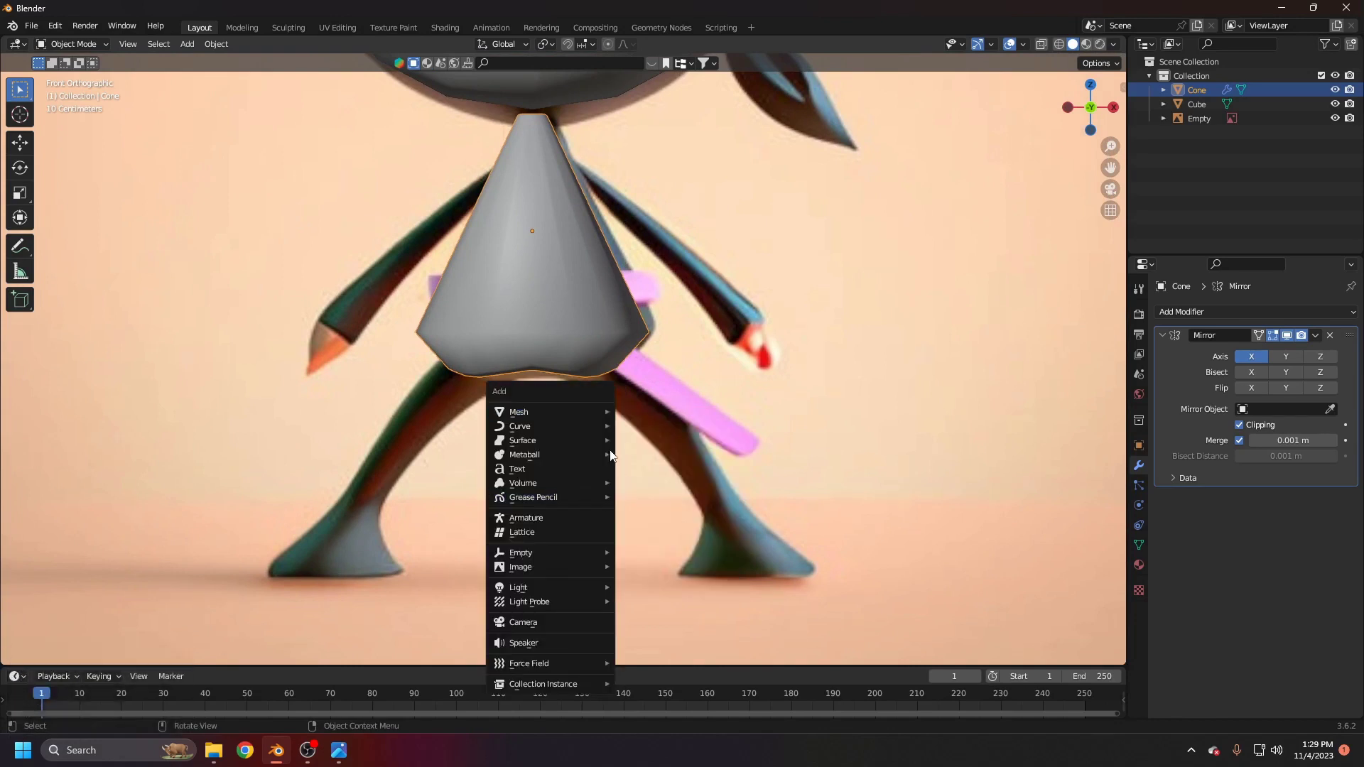
Step: Add a cylinder with 12 vertices below the torso
{"action": "left_click", "coordinate": [654, 490]}
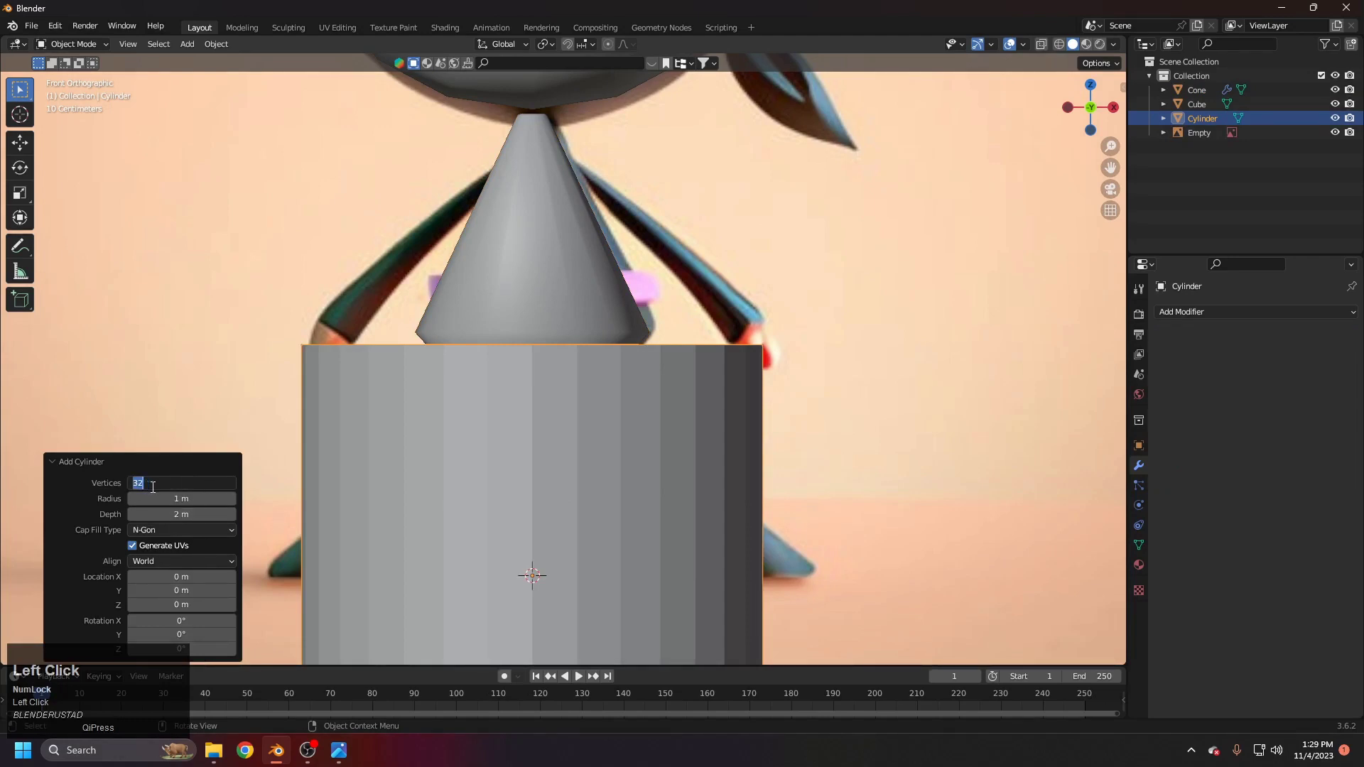
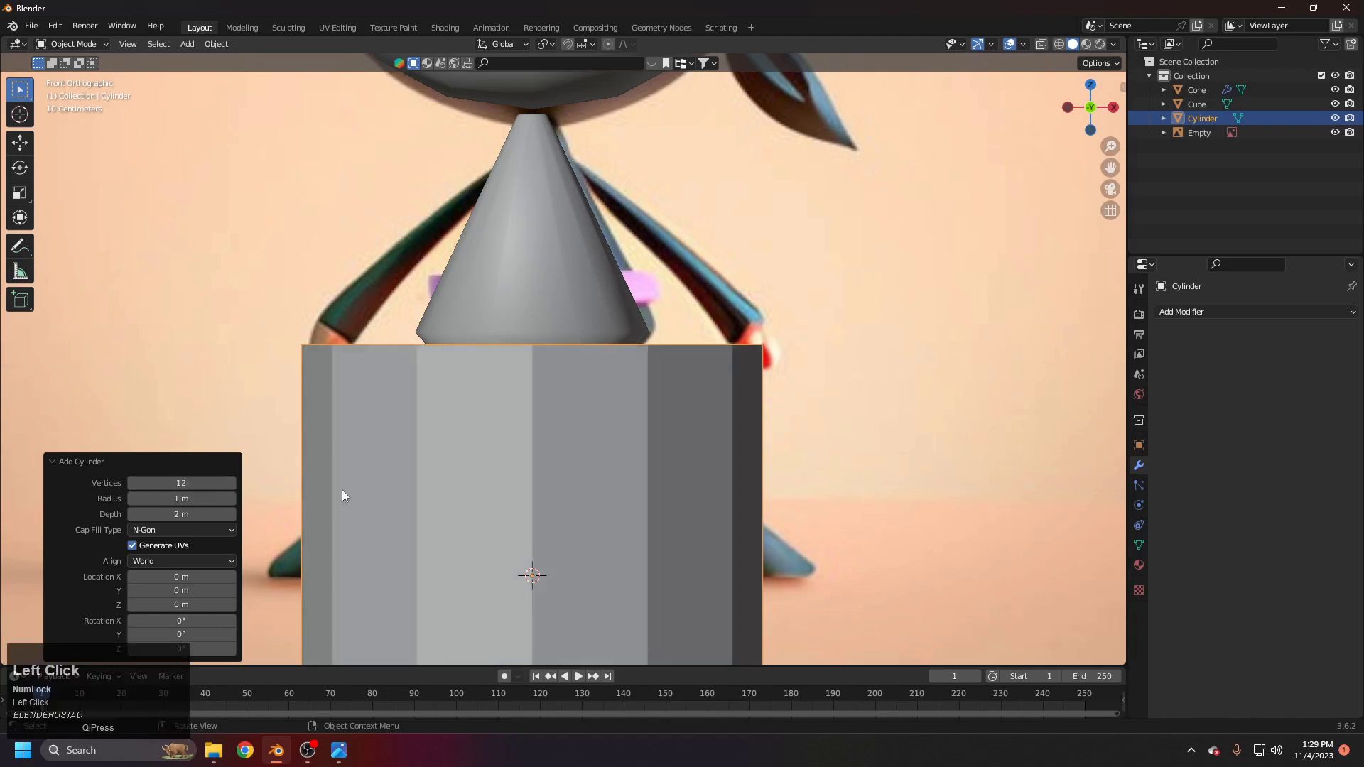
{"action": "left_click", "coordinate": [68, 459]}
{"action": "scroll", "scroll_direction": "down", "scroll_amount": 3}
{"action": "middle_click", "coordinate": [594, 328]}
Step: Switch to front wireframe view and shrink the cylinder toward the ninja's waist
{"action": "key", "text": "1"}
{"action": "key", "text": "z"}
{"action": "scroll", "scroll_direction": "up", "scroll_amount": 3}
{"action": "key", "text": "s"}
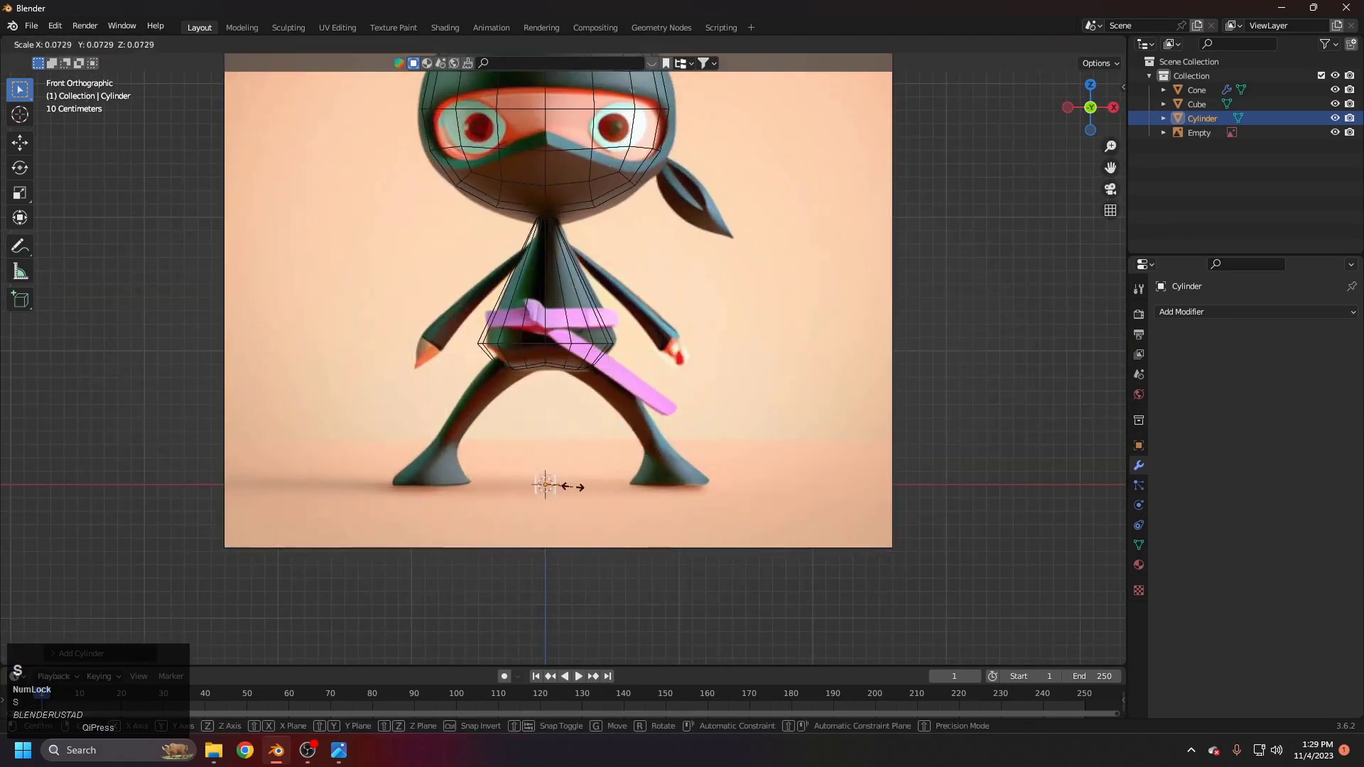
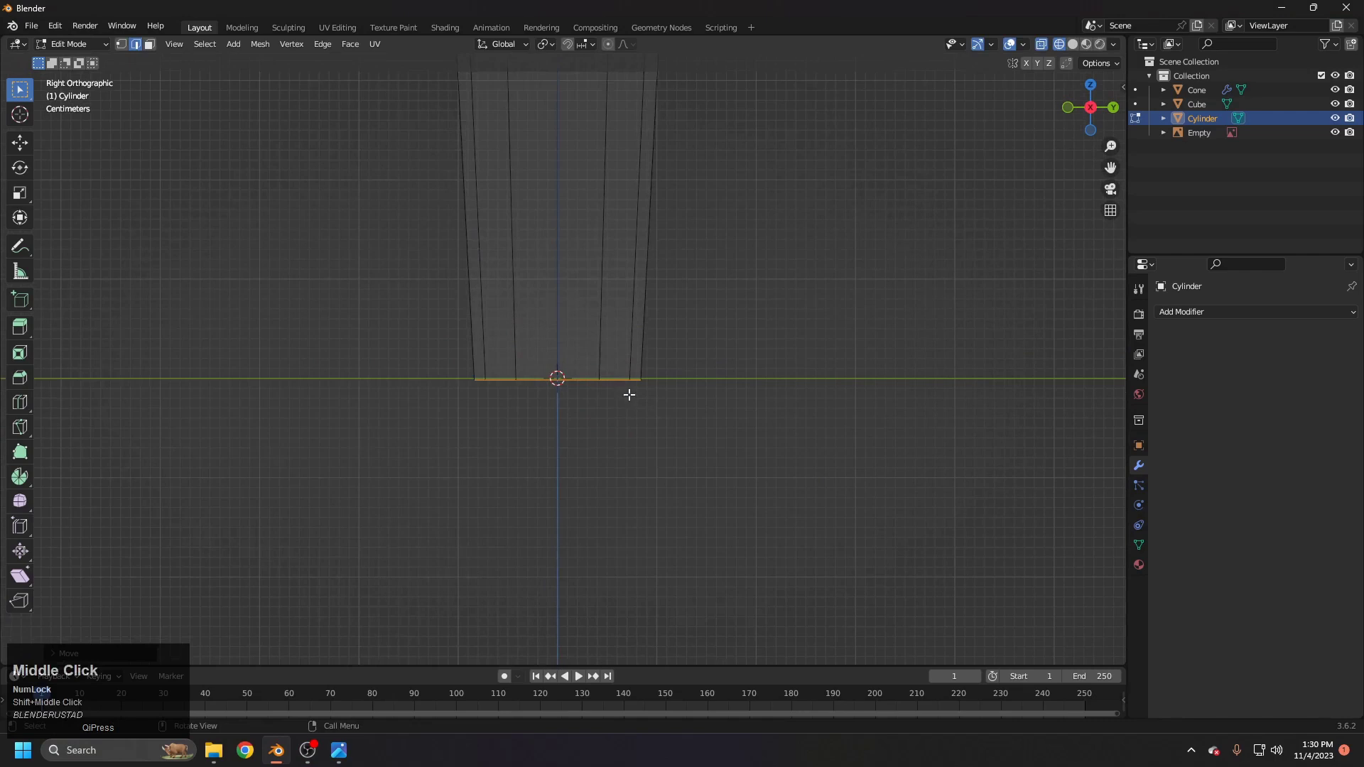
Step: Move the cylinder along Z so the leg reaches from the torso down to the ground
{"action": "key", "text": "g"}
{"action": "type", "text": "gz"}
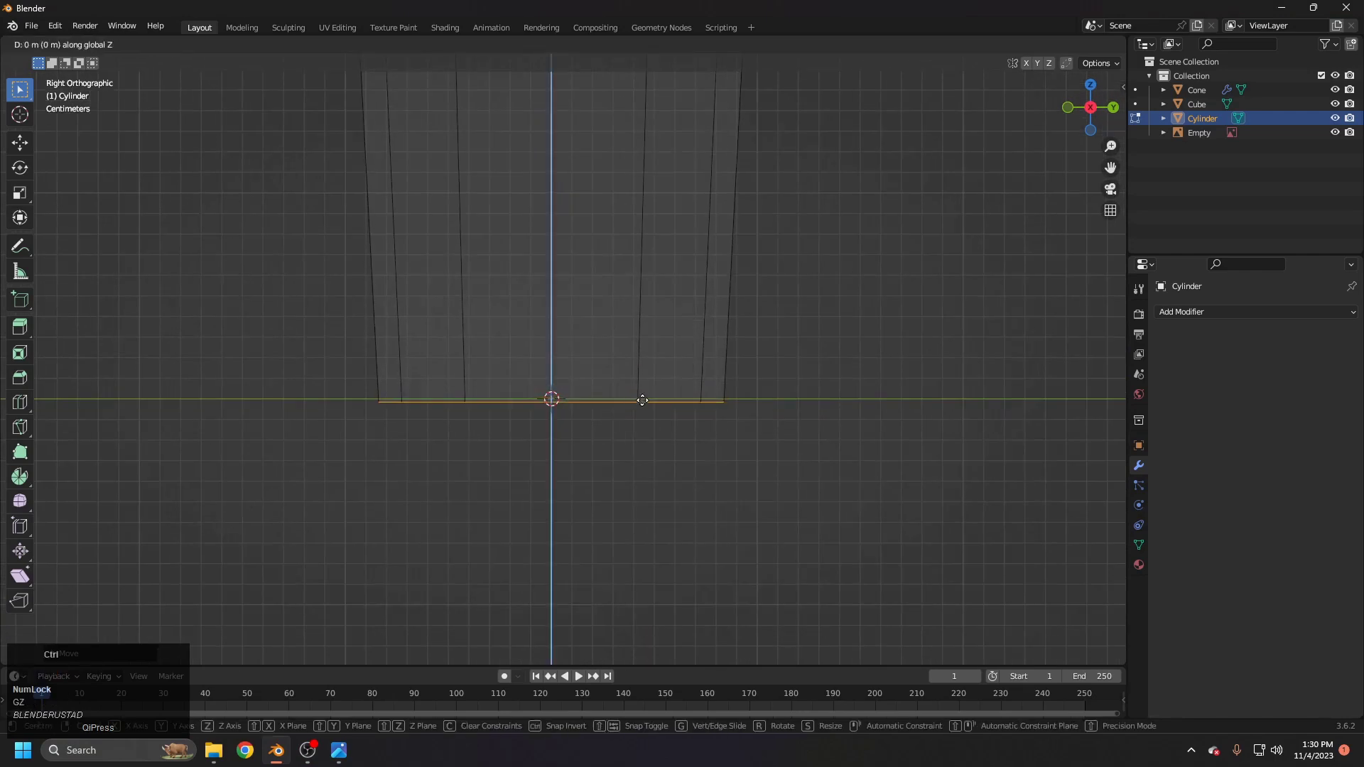
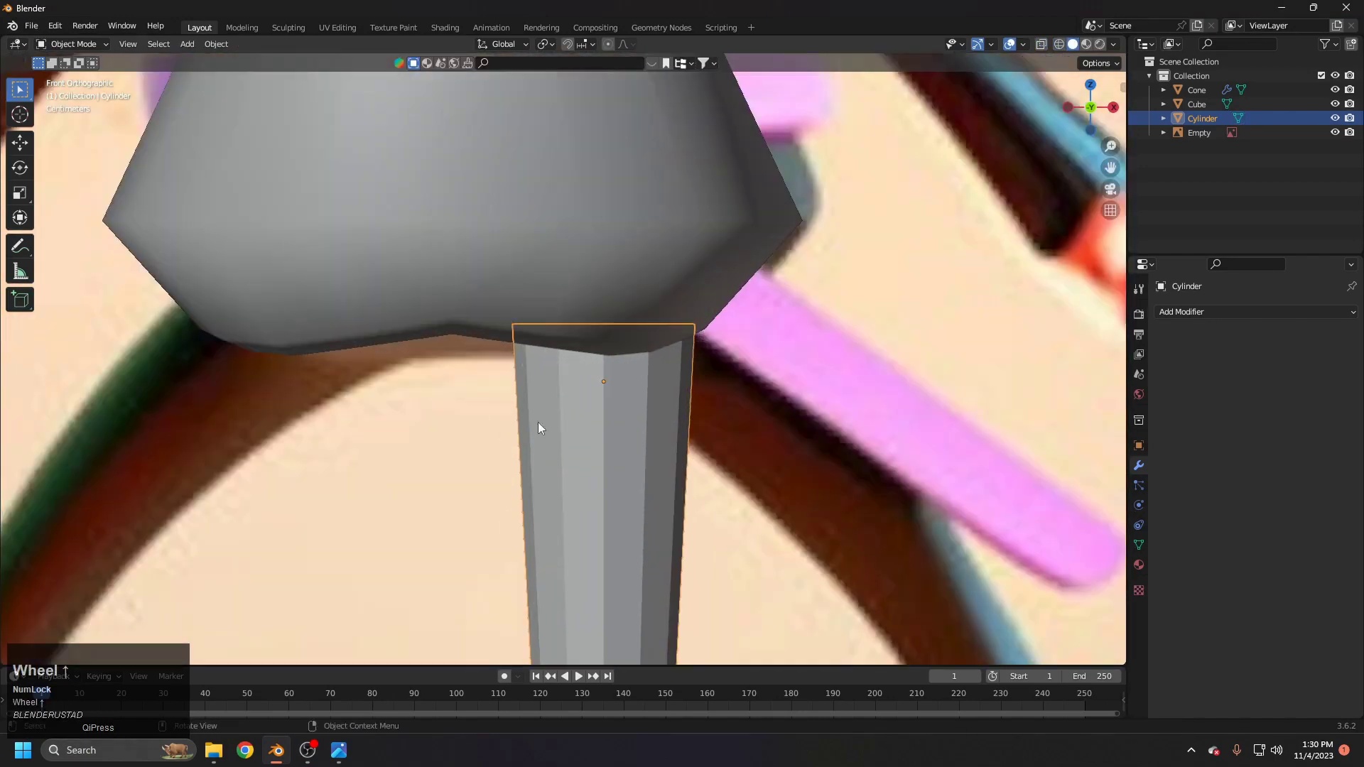
{"action": "middle_click", "coordinate": [679, 447]}
{"action": "middle_click", "coordinate": [654, 462]}
{"action": "scroll", "scroll_direction": "down", "scroll_amount": 3}
Step: Enter Edit Mode and start a loop cut across the leg
{"action": "key", "text": "Tab"}
{"action": "key", "text": "ctrl+r"}
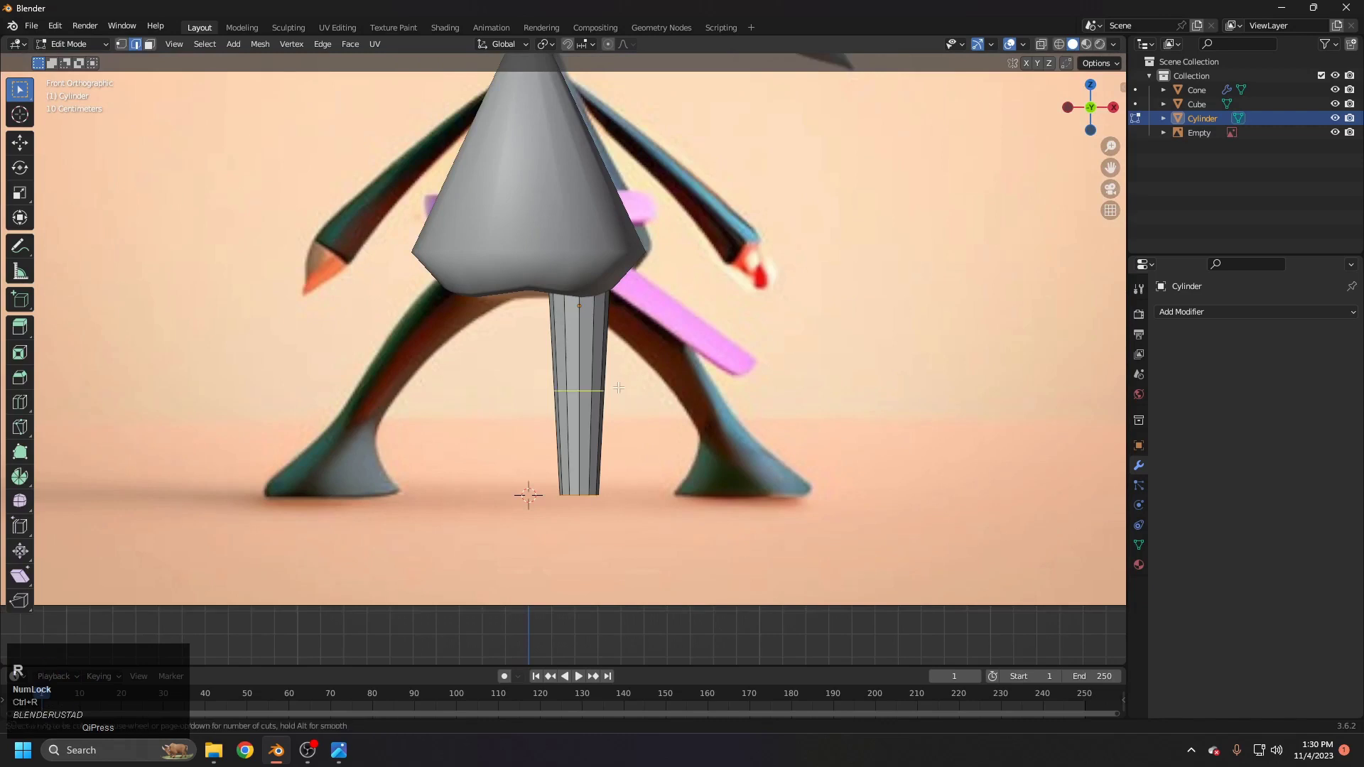
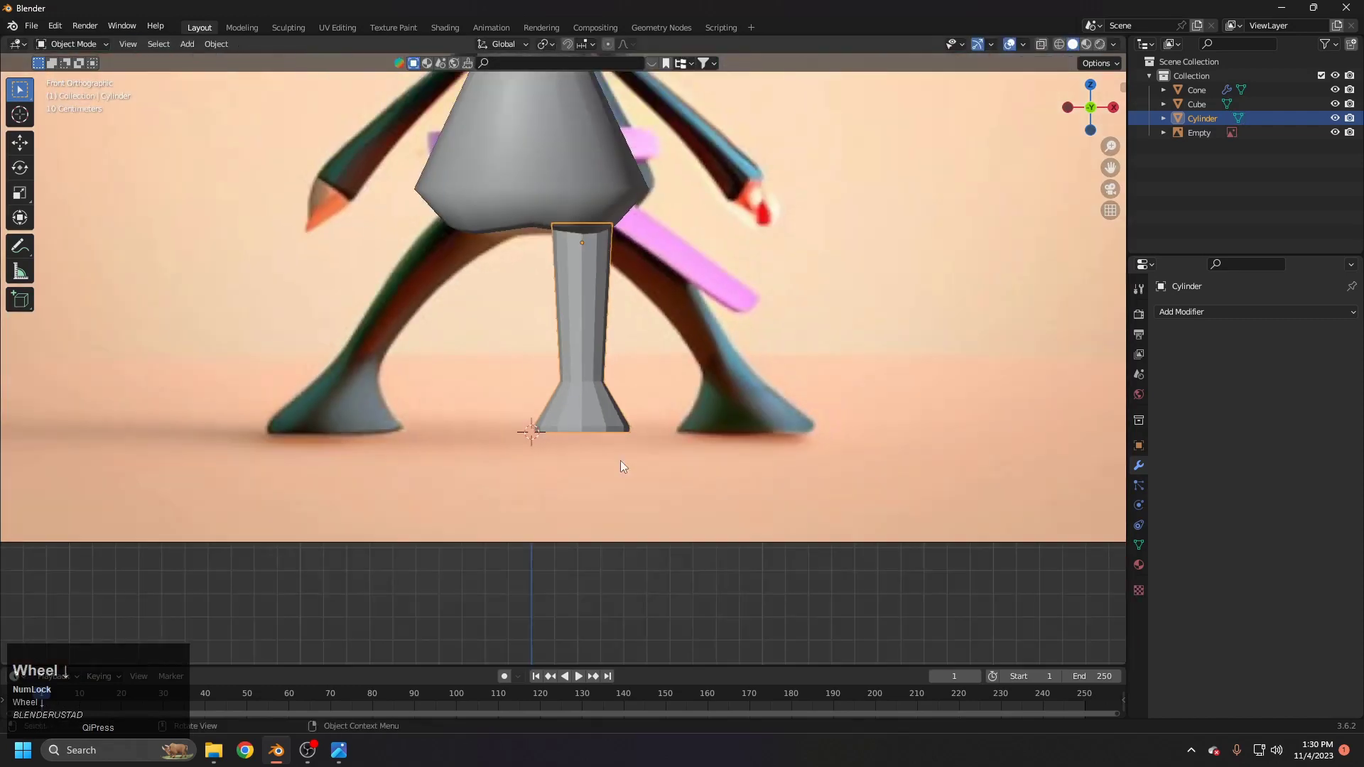
Step: Bevel the leg's middle edge loop into several loops for the knee, viewing in X-ray
{"action": "middle_click", "coordinate": [693, 427]}
{"action": "scroll", "scroll_direction": "up", "scroll_amount": 3}
{"action": "key", "text": "Tab"}
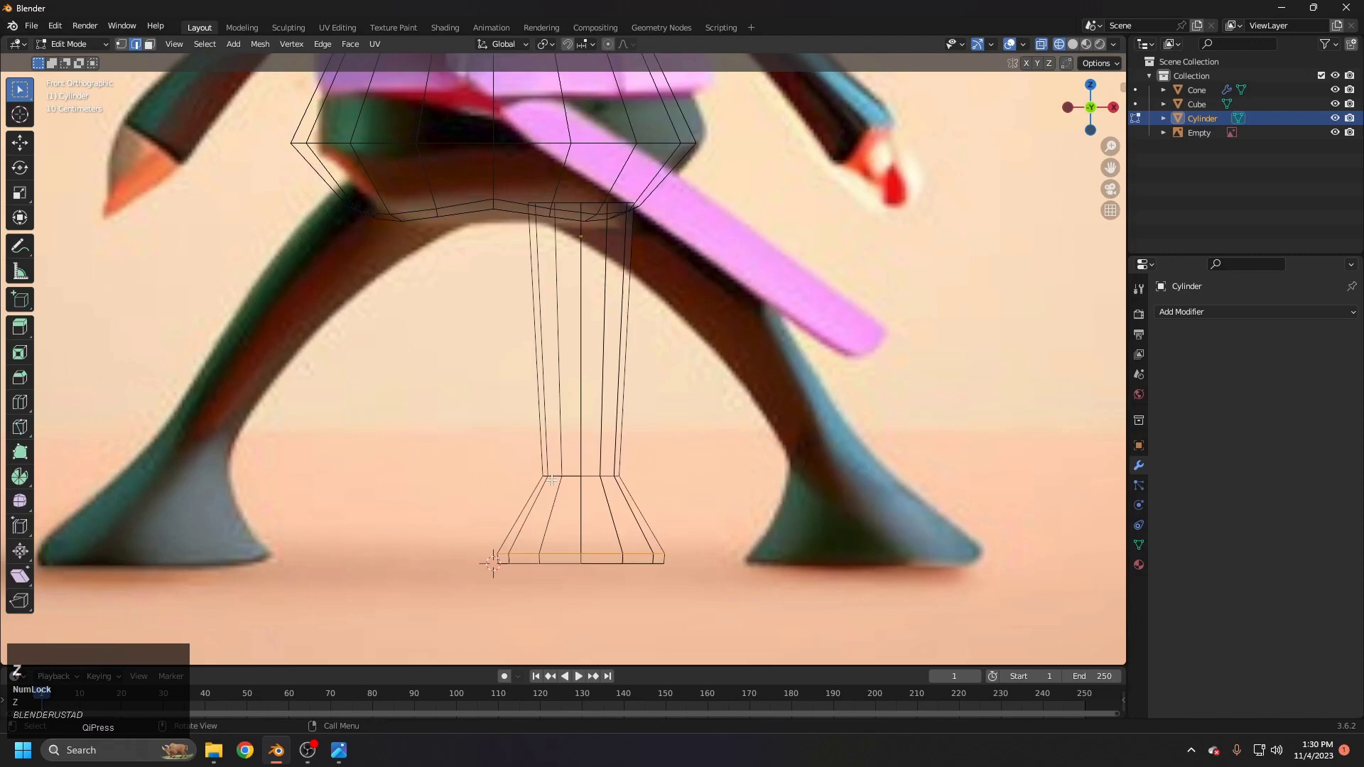
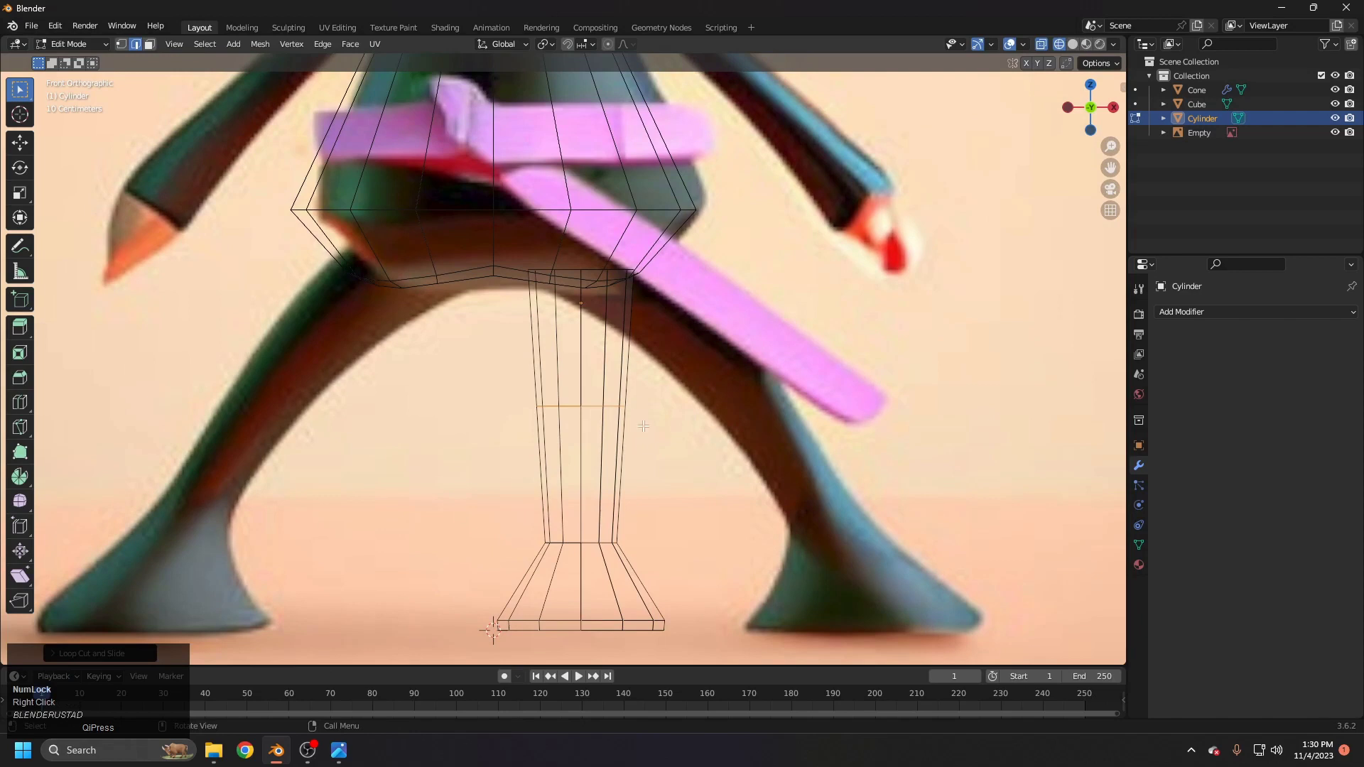
{"action": "key", "text": "ctrl+b"}
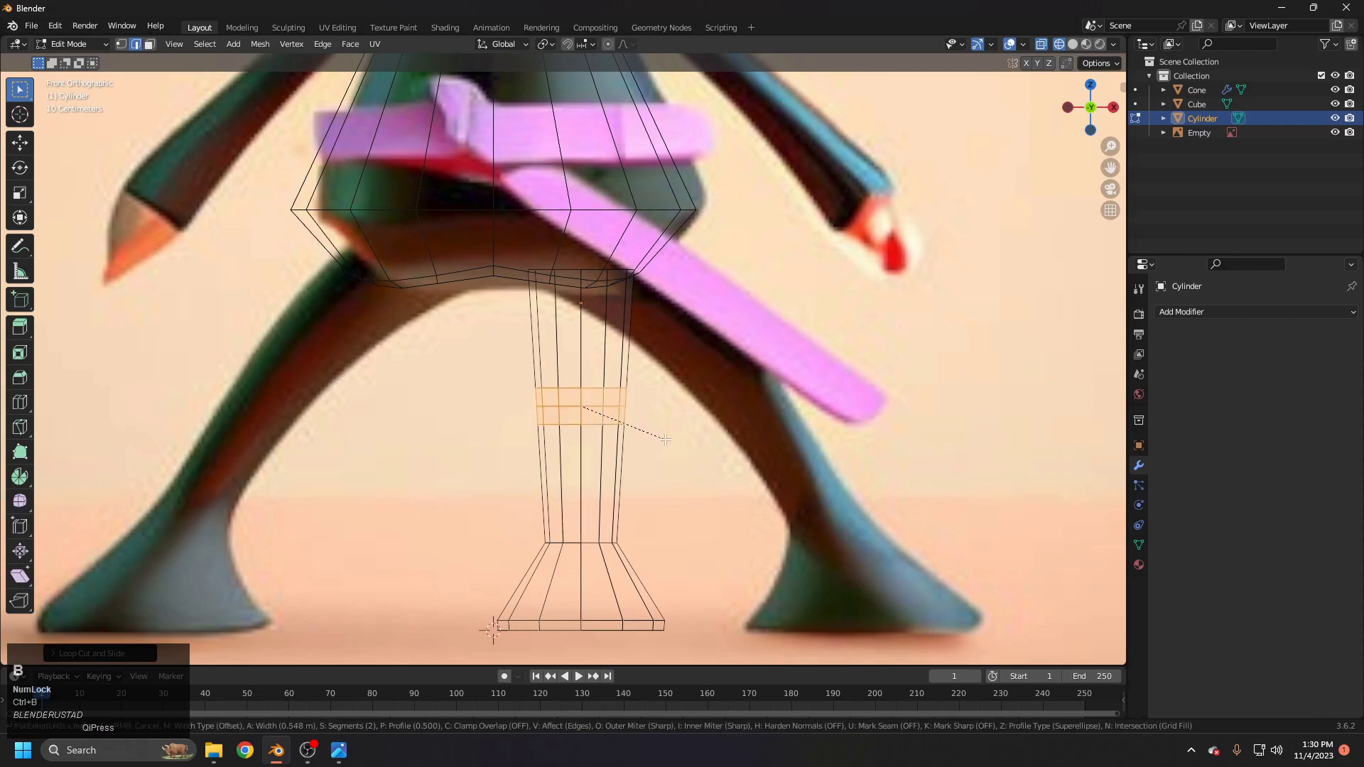
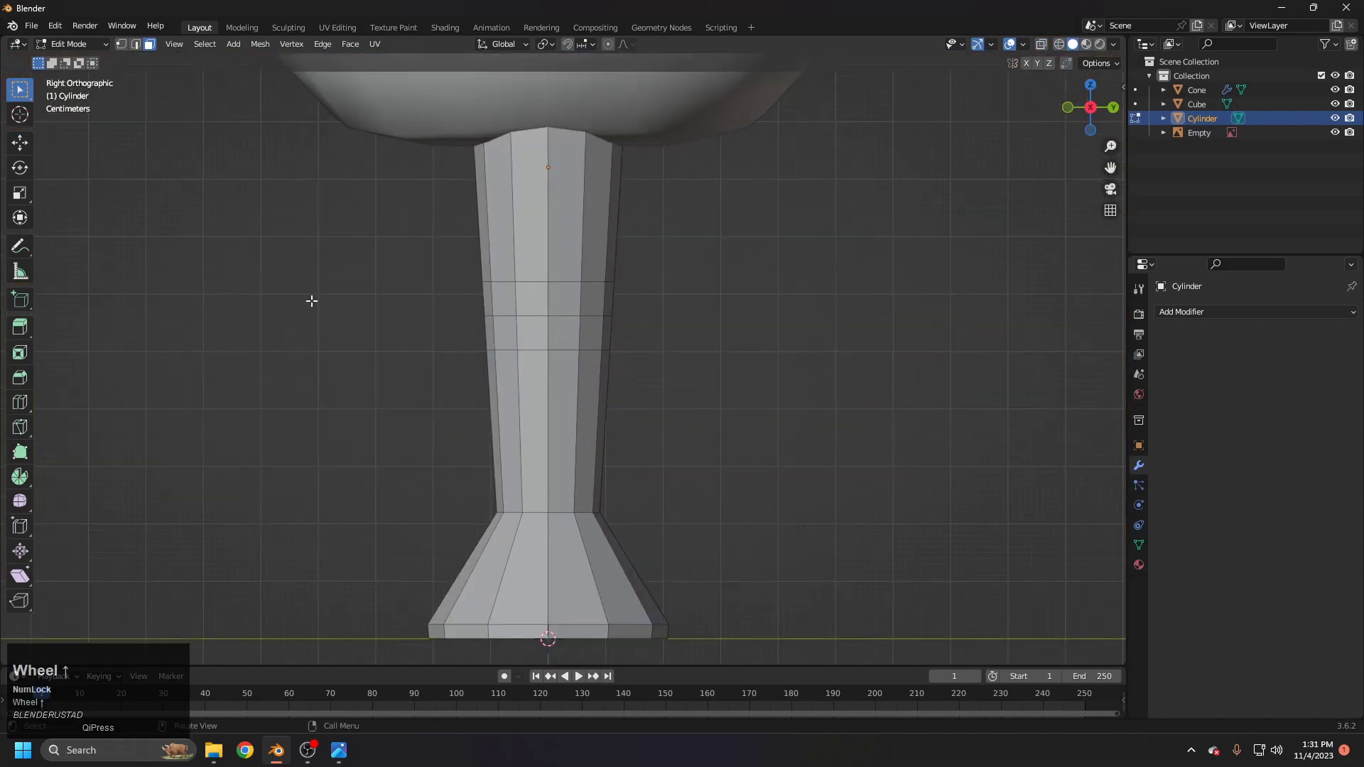
{"action": "key", "text": "z"}
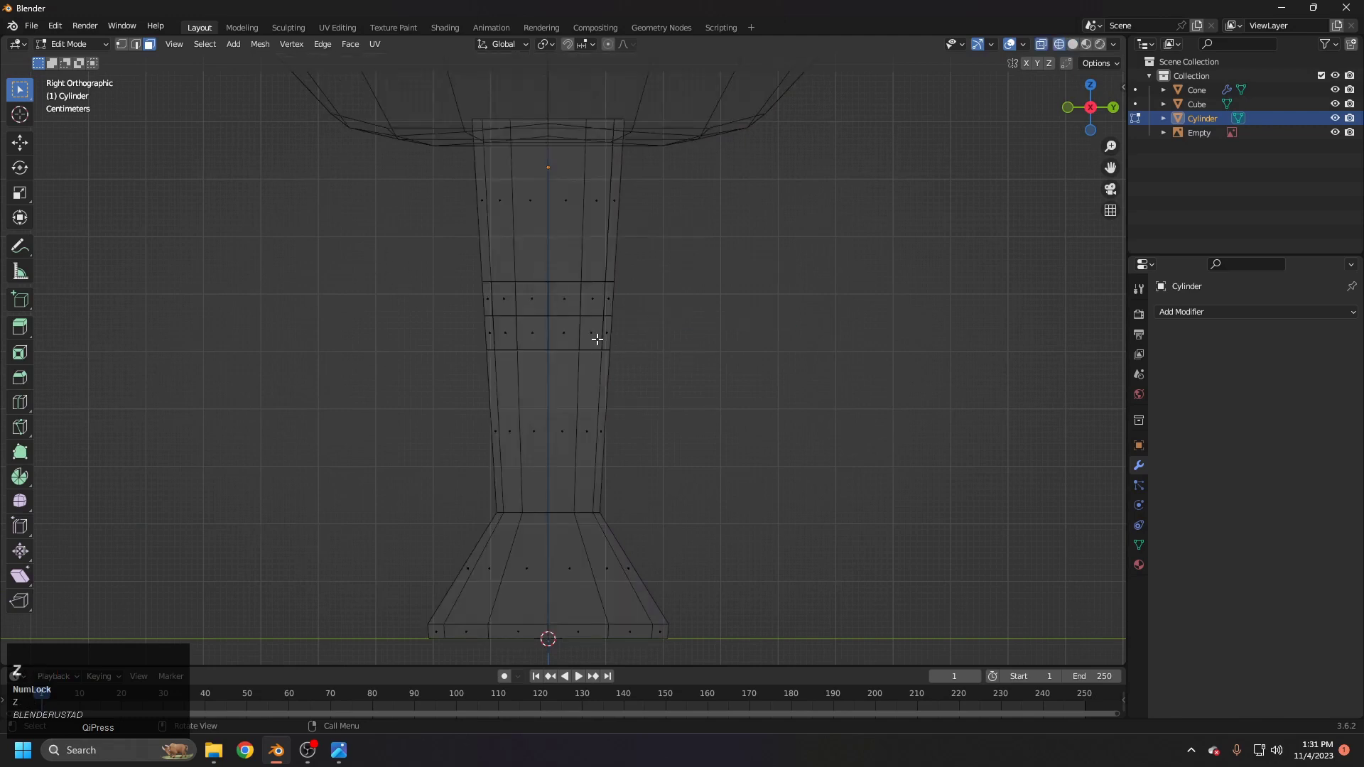
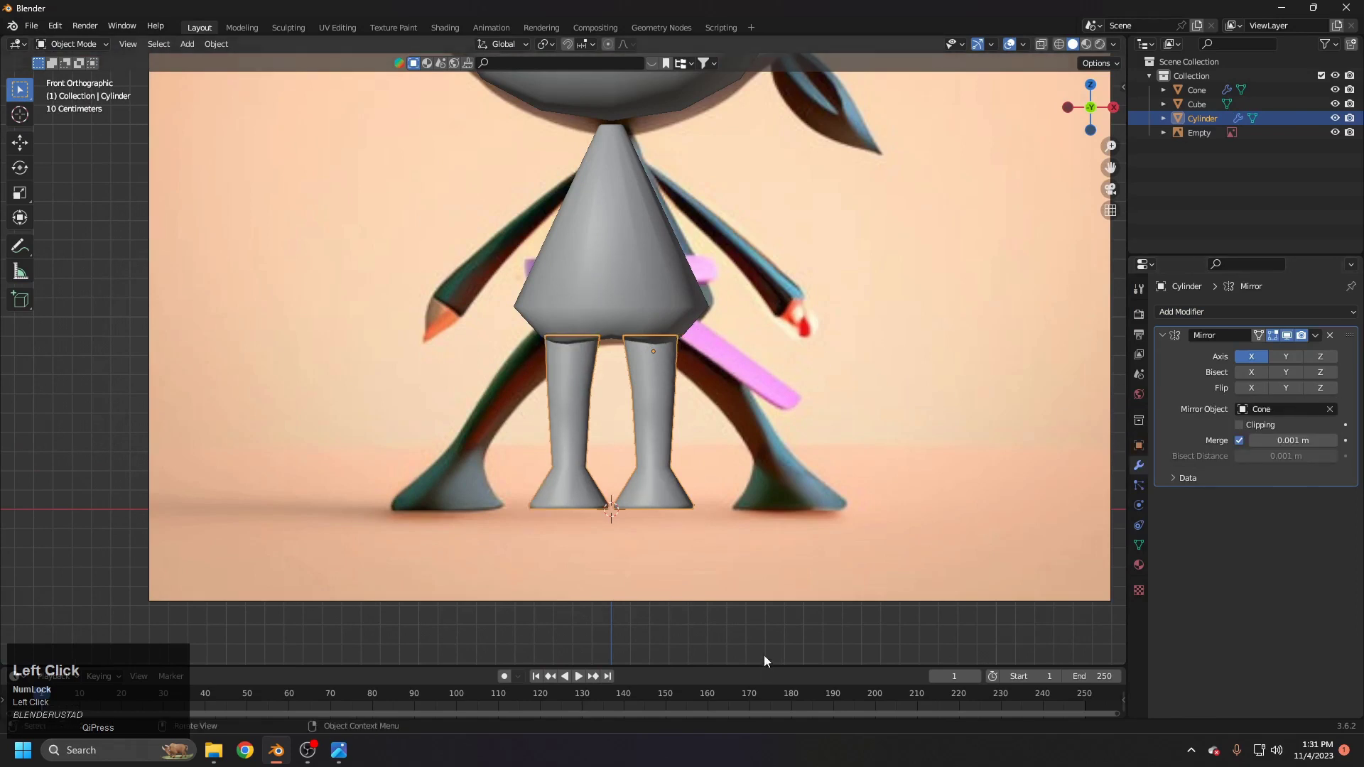
Step: Inspect the mirrored pair of legs and bring up the Add menu for another mesh
{"action": "scroll", "scroll_direction": "down", "scroll_amount": 3}
{"action": "middle_click", "coordinate": [607, 376]}
{"action": "scroll", "scroll_direction": "up", "scroll_amount": 3}
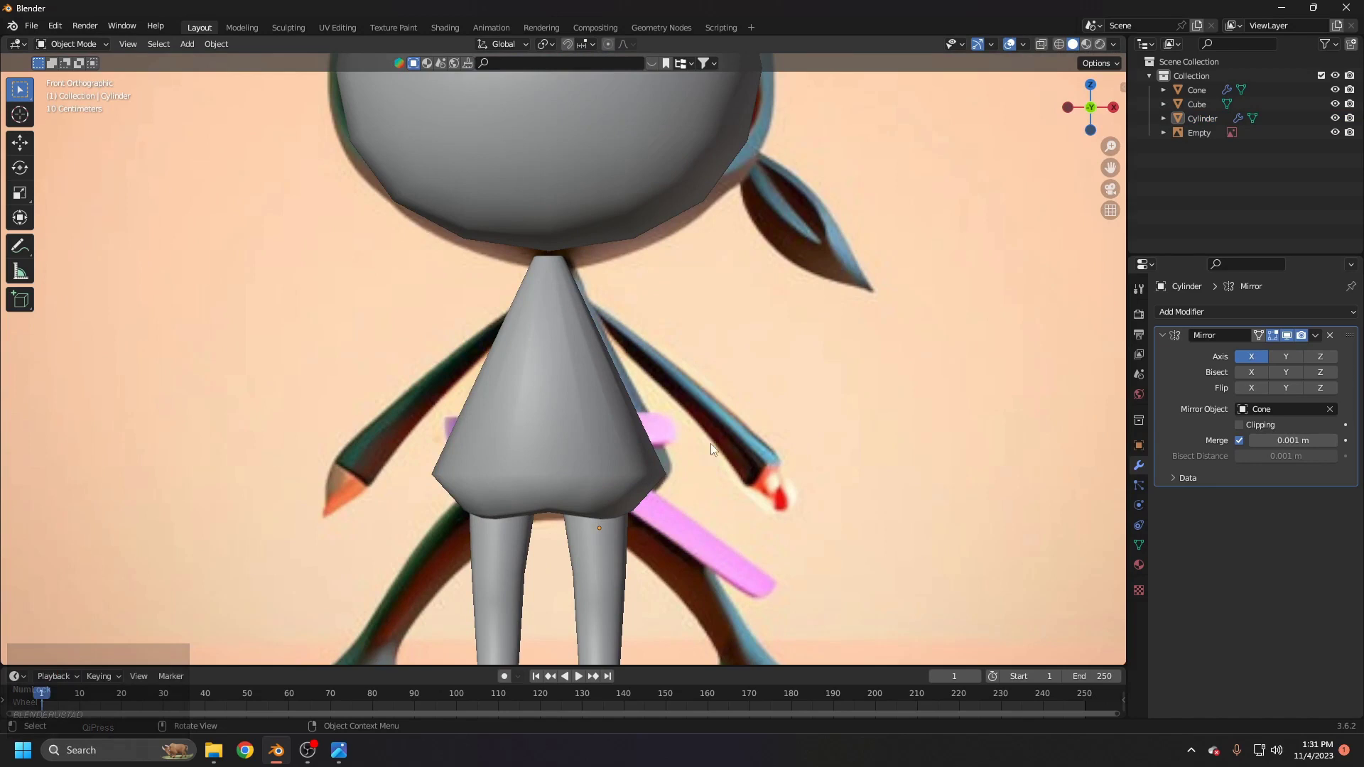
{"action": "key", "text": "shift+Num_Lock"}
{"action": "scroll", "scroll_direction": "up", "scroll_amount": 3}
{"action": "middle_click", "coordinate": [691, 426]}
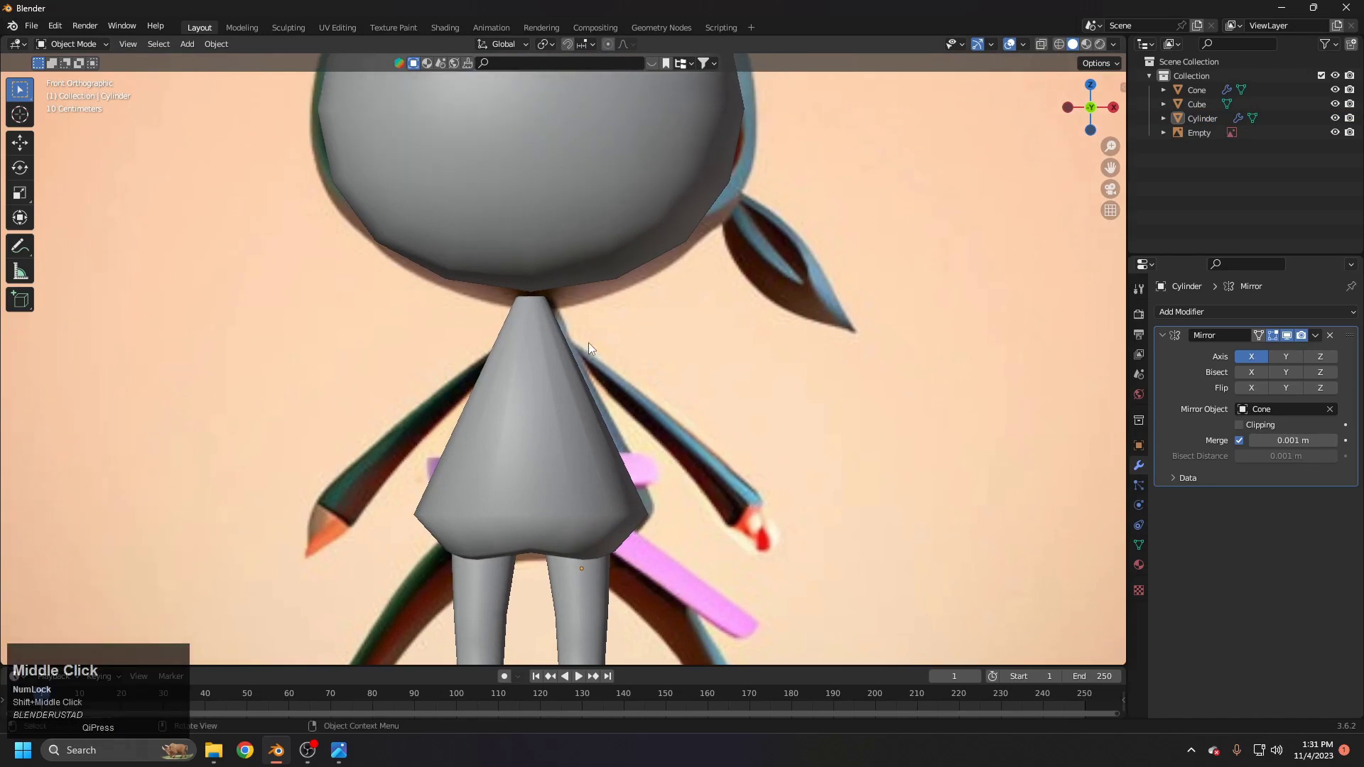
{"action": "key", "text": "shift+a"}
Step: Add a cylinder, scale it down, rotate it sideways and place it at shoulder height
{"action": "left_click", "coordinate": [645, 423]}
{"action": "scroll", "scroll_direction": "down", "scroll_amount": 3}
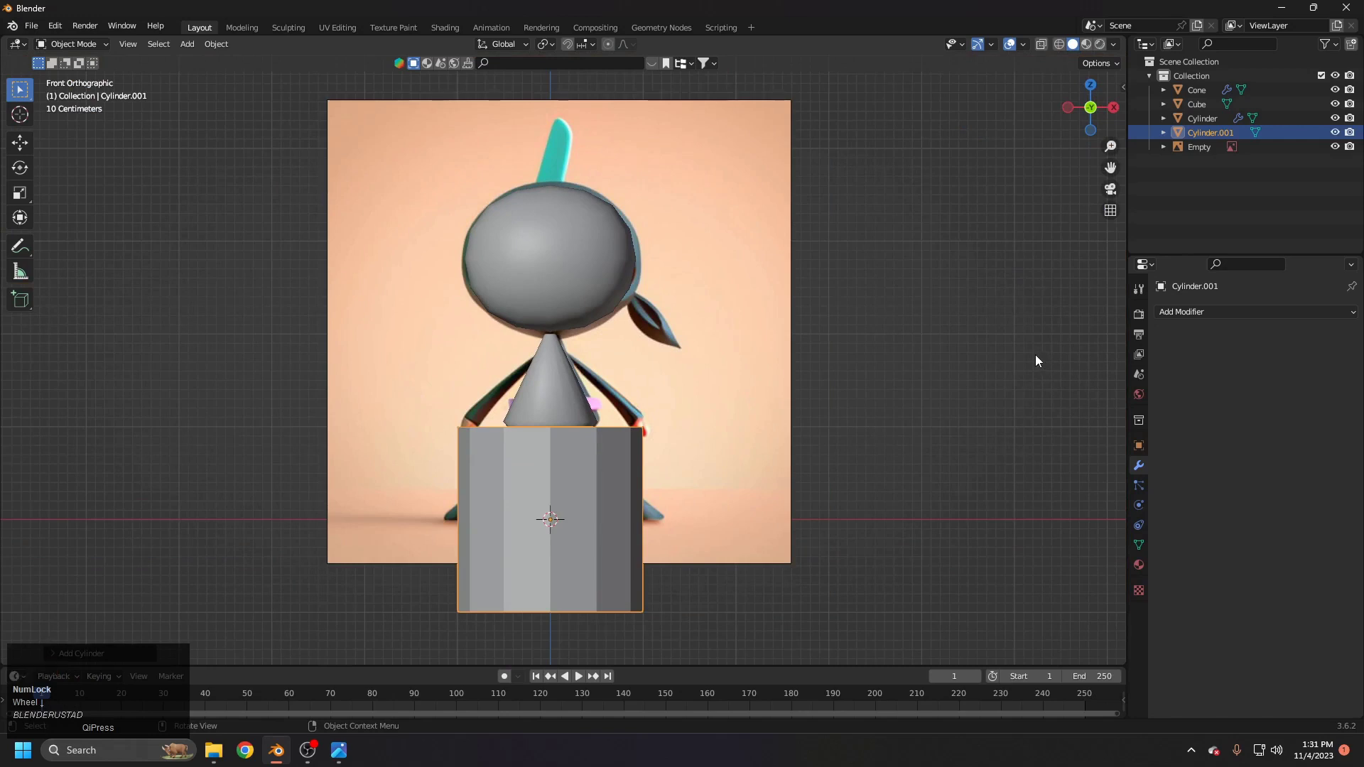
{"action": "scroll", "scroll_direction": "up", "scroll_amount": 3}
{"action": "key", "text": "s"}
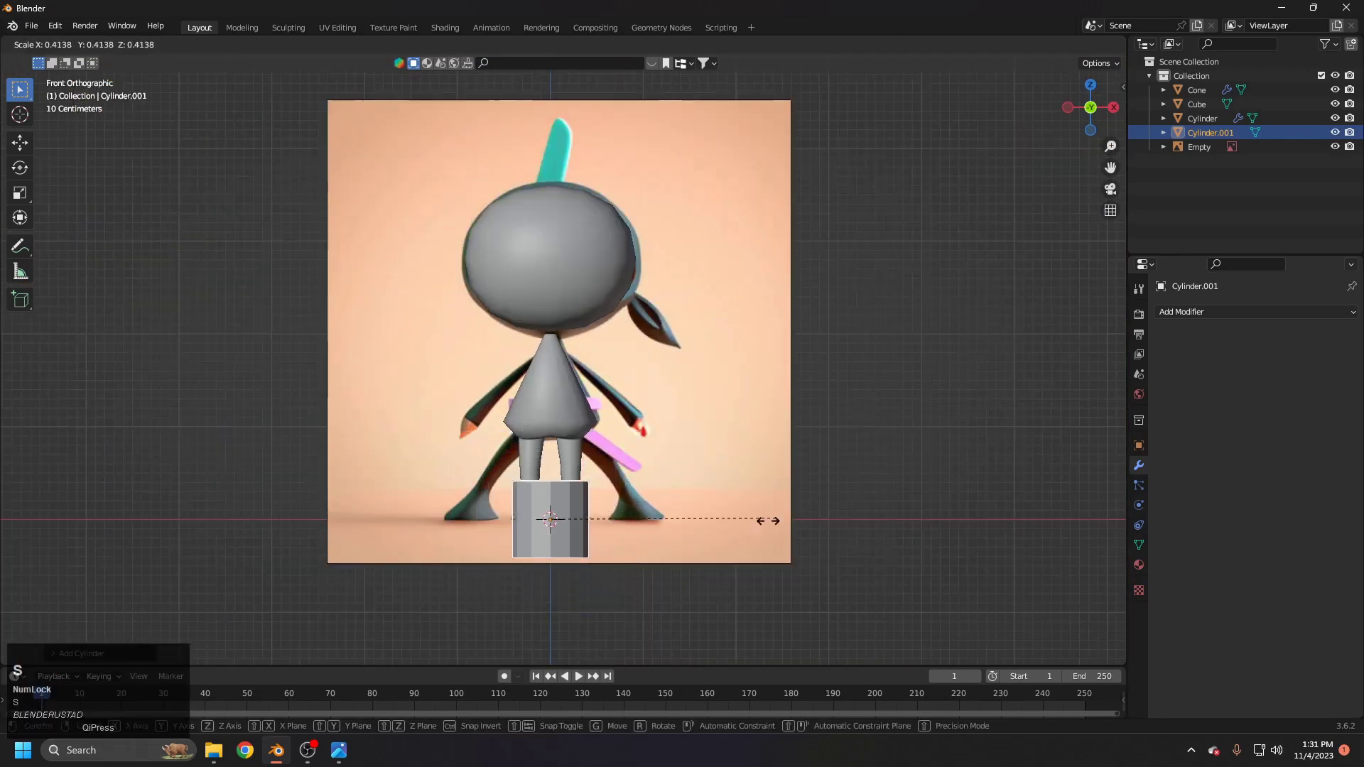
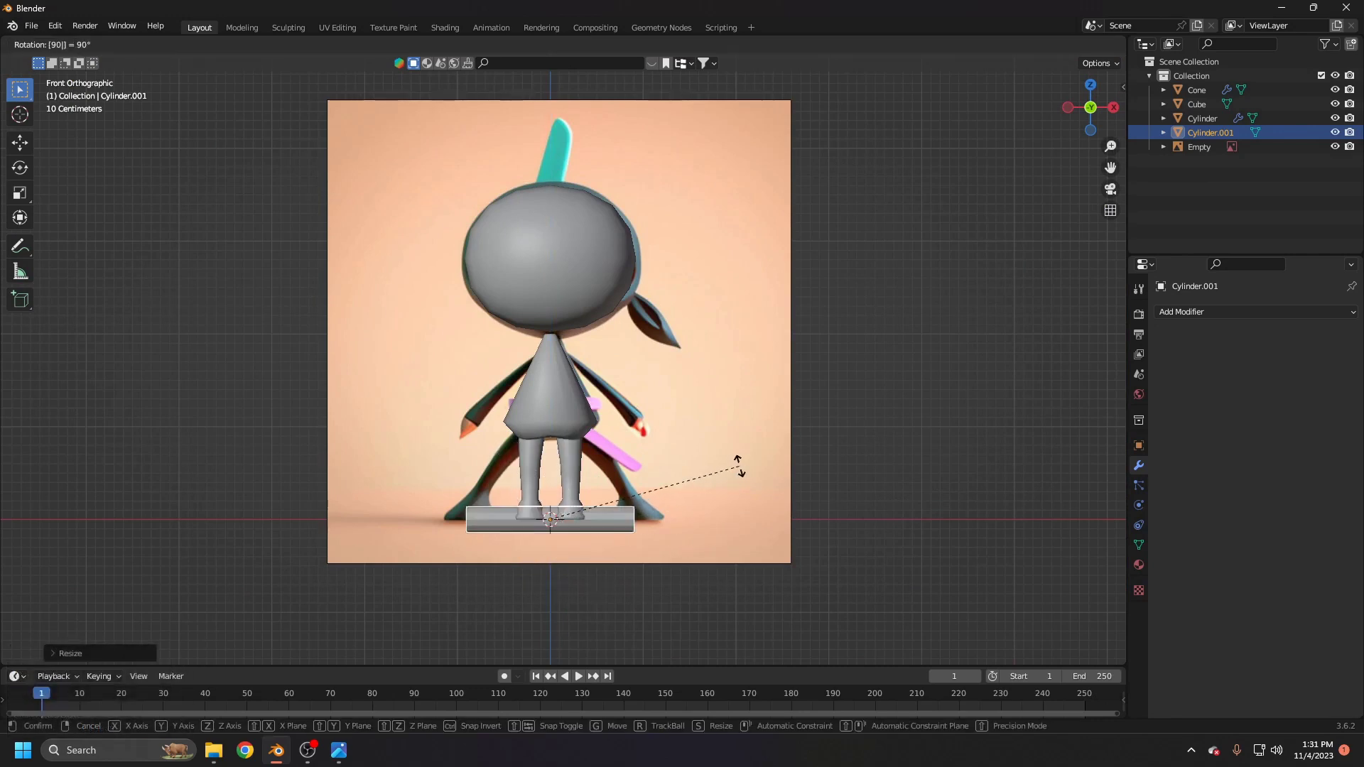
{"action": "type", "text": "rg"}
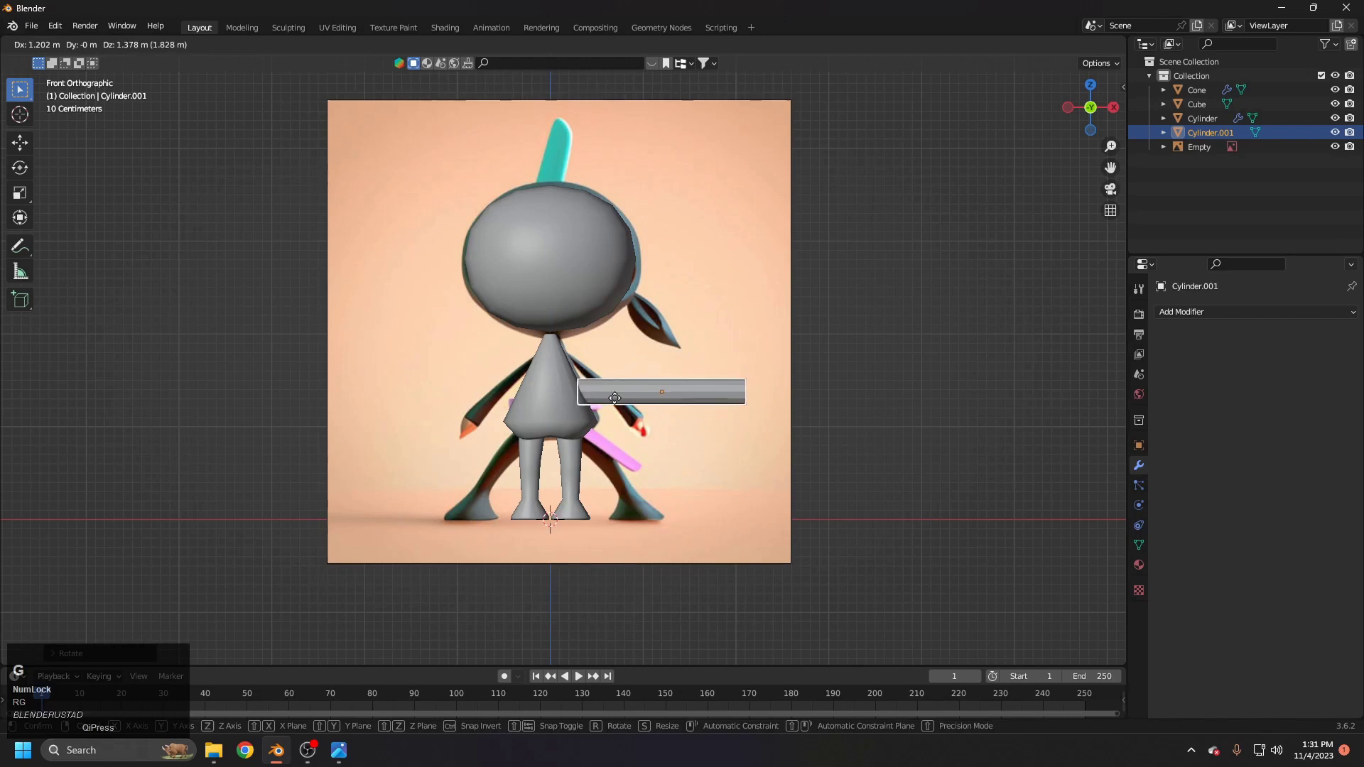
{"action": "left_click", "coordinate": [597, 372]}
Step: Check the arm against the reference in X-ray, panning across the figure
{"action": "middle_click", "coordinate": [588, 377]}
{"action": "scroll", "scroll_direction": "up", "scroll_amount": 3}
{"action": "middle_click", "coordinate": [731, 399]}
{"action": "scroll", "scroll_direction": "down", "scroll_amount": 3}
{"action": "key", "text": "z"}
{"action": "scroll", "scroll_direction": "up", "scroll_amount": 3}
{"action": "key", "text": "z"}
{"action": "scroll", "scroll_direction": "up", "scroll_amount": 3}
{"action": "key", "text": "z"}
{"action": "middle_click", "coordinate": [587, 427]}
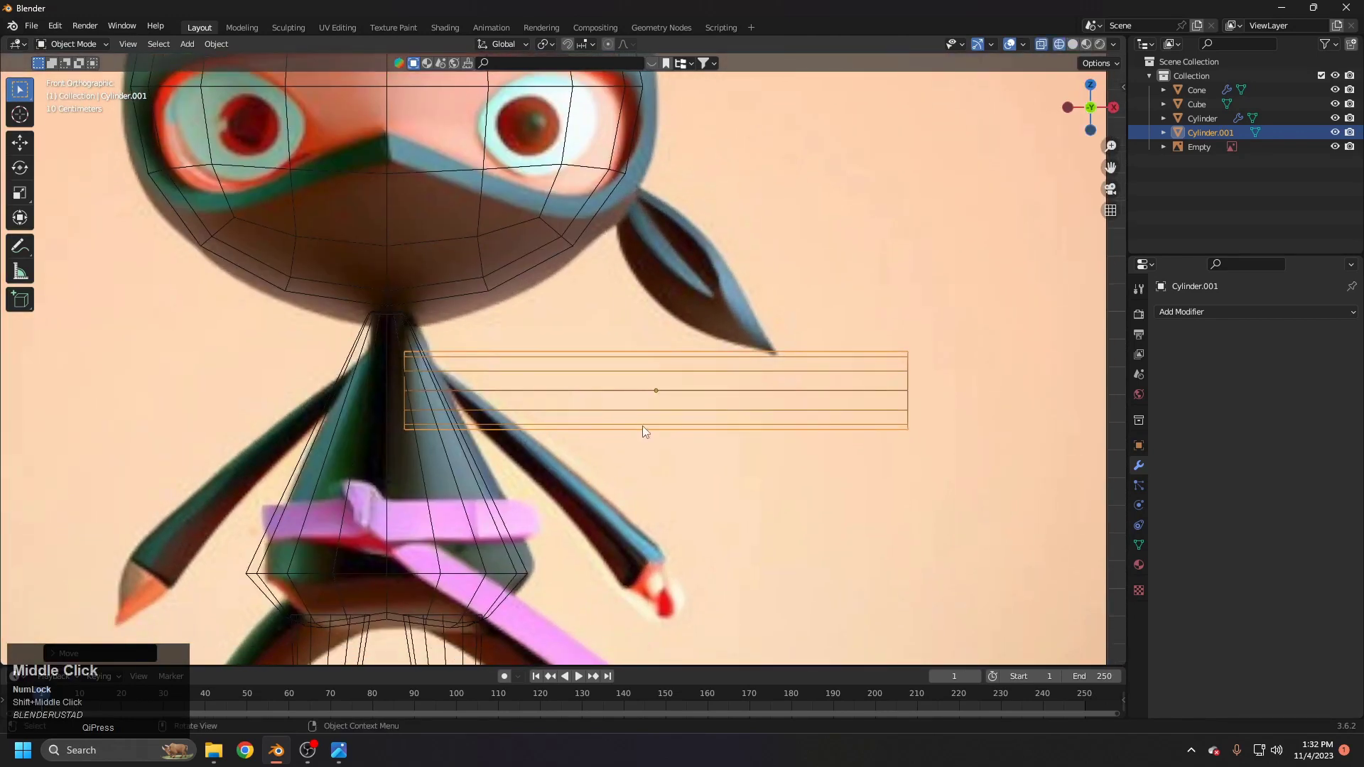
{"action": "scroll", "scroll_direction": "down", "scroll_amount": 3}
{"action": "middle_click", "coordinate": [603, 355]}
{"action": "key", "text": "z"}
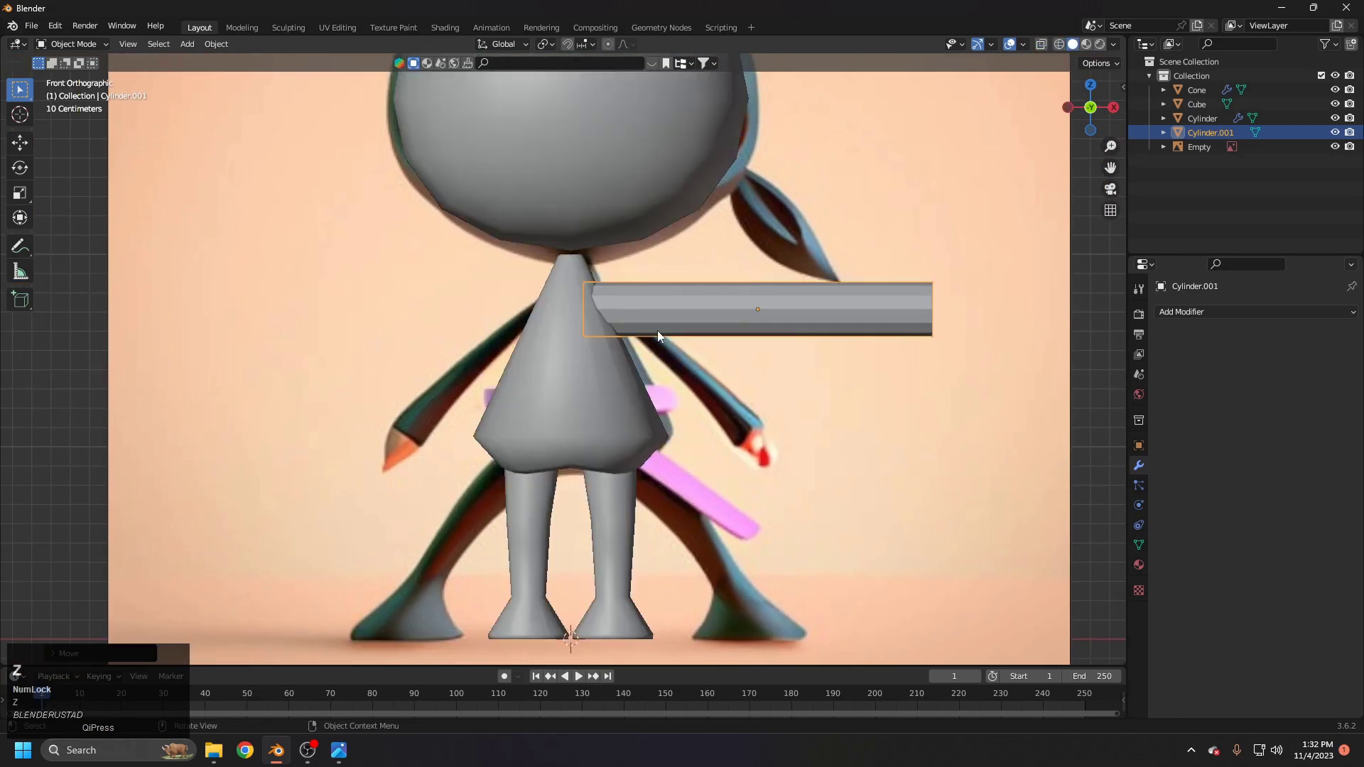
{"action": "key", "text": "z"}
{"action": "middle_click", "coordinate": [735, 317]}
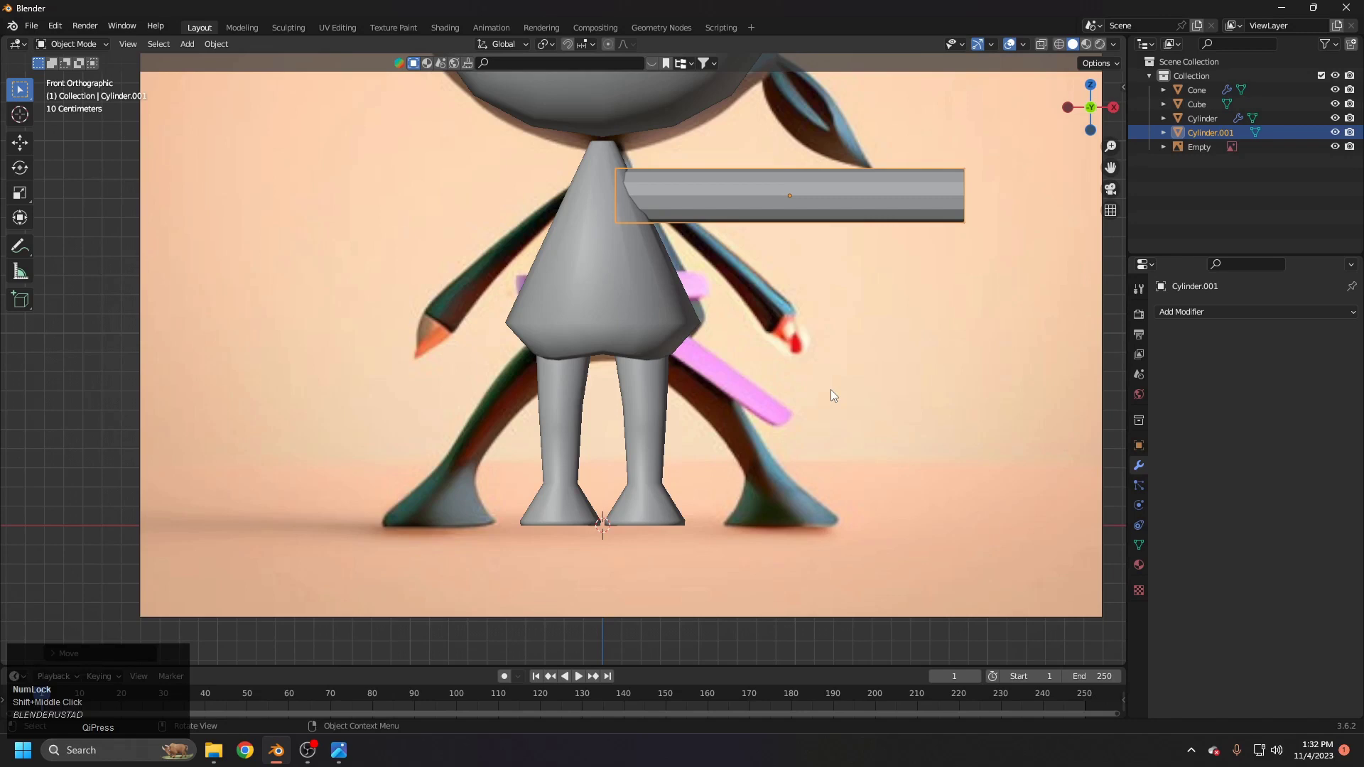
{"action": "middle_click", "coordinate": [837, 405]}
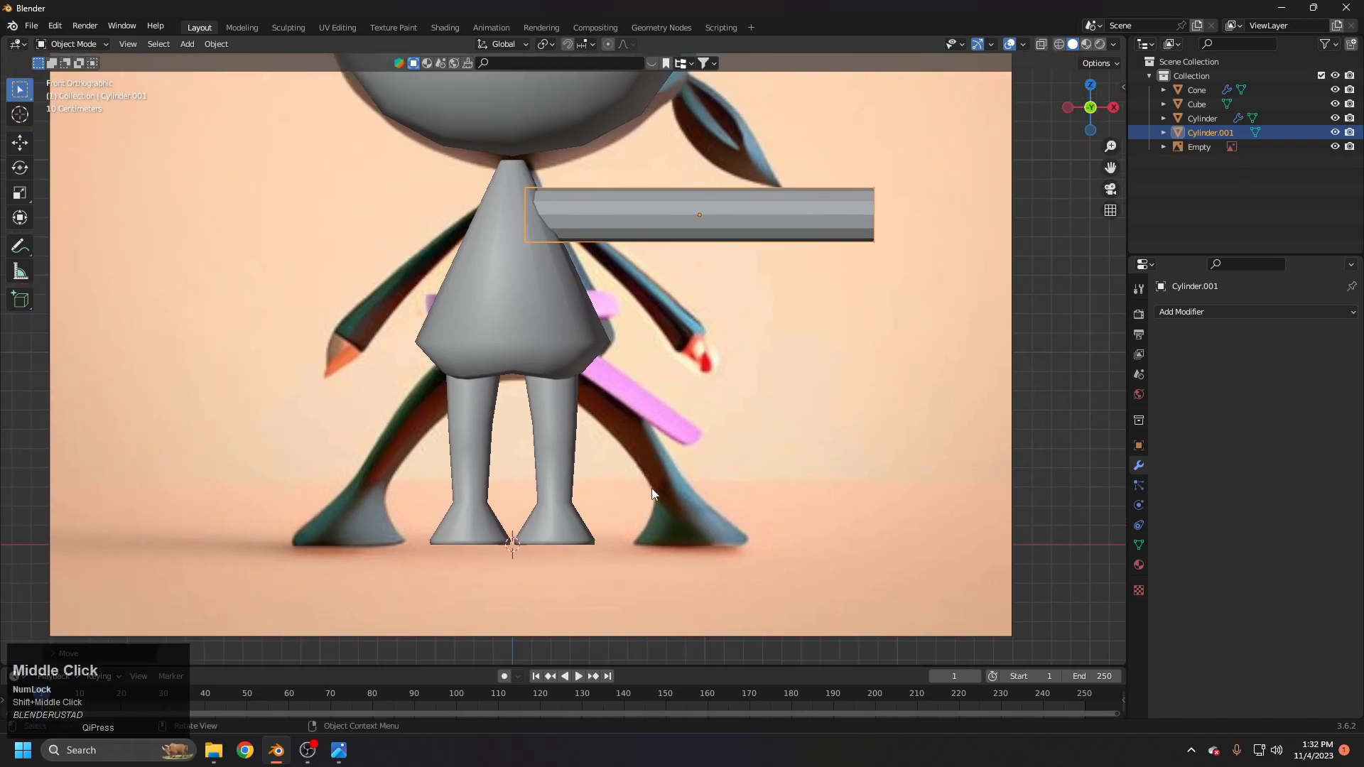
{"action": "middle_click", "coordinate": [666, 313]}
Step: From front view, scale the arm cylinder thinner to match the reference arm
{"action": "key", "text": "3"}
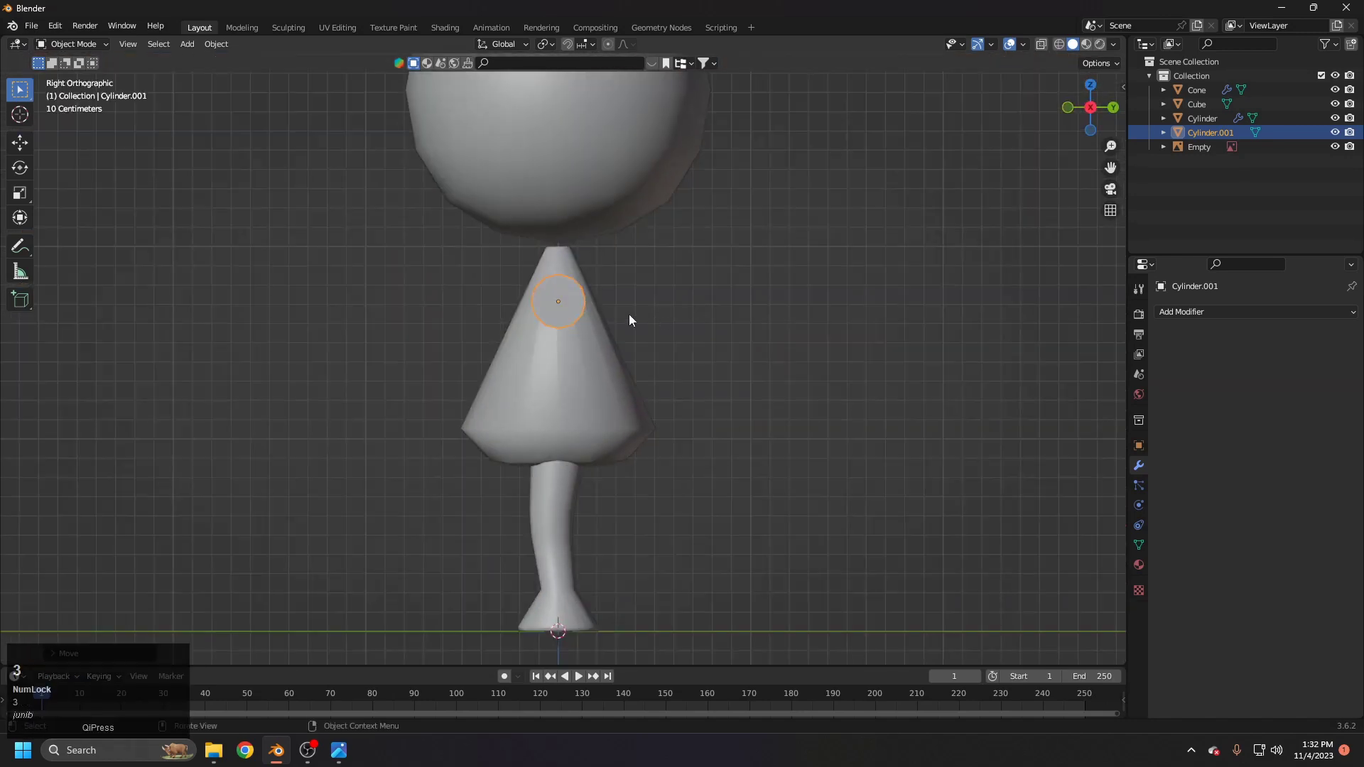
{"action": "middle_click", "coordinate": [581, 318]}
{"action": "key", "text": "1"}
{"action": "type", "text": "1z"}
{"action": "middle_click", "coordinate": [562, 307]}
{"action": "scroll", "scroll_direction": "up", "scroll_amount": 3}
{"action": "key", "text": "Tab"}
{"action": "left_click", "coordinate": [571, 339]}
{"action": "key", "text": "s"}
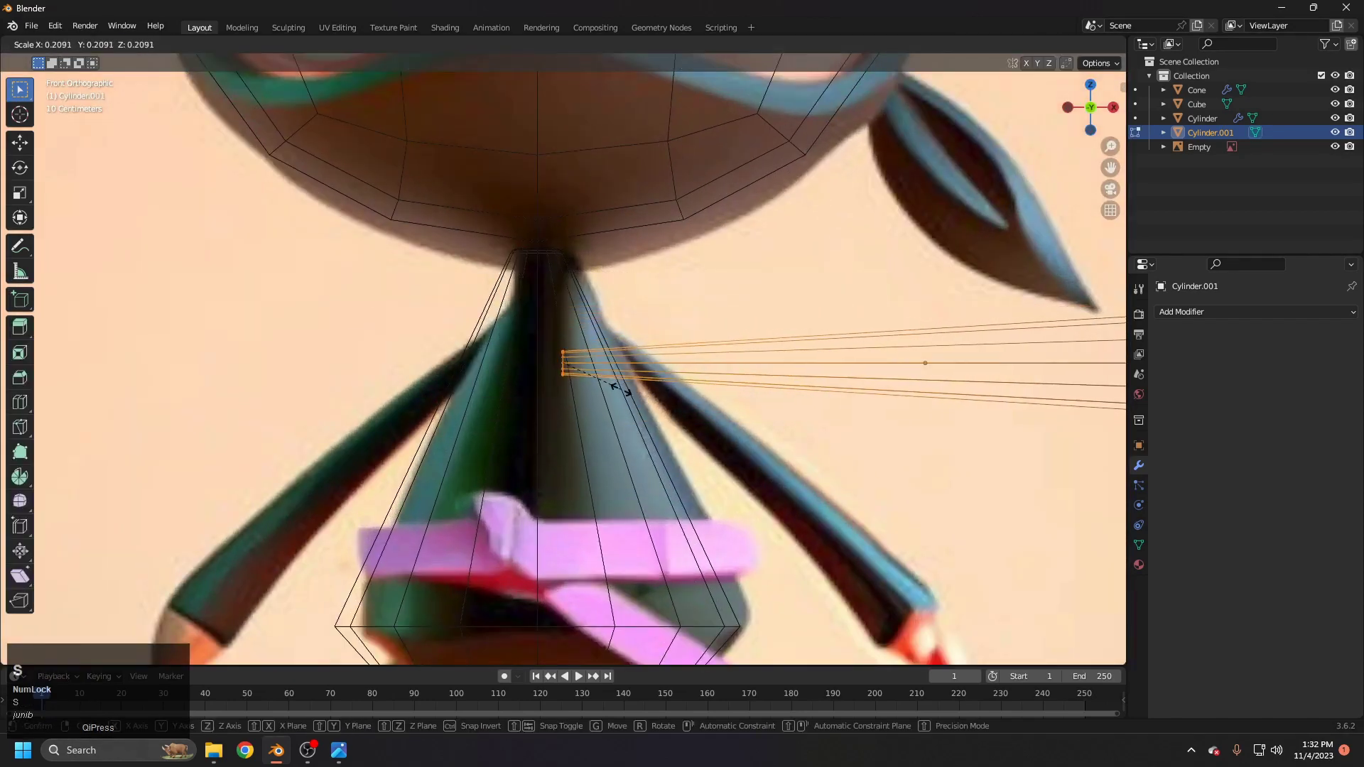
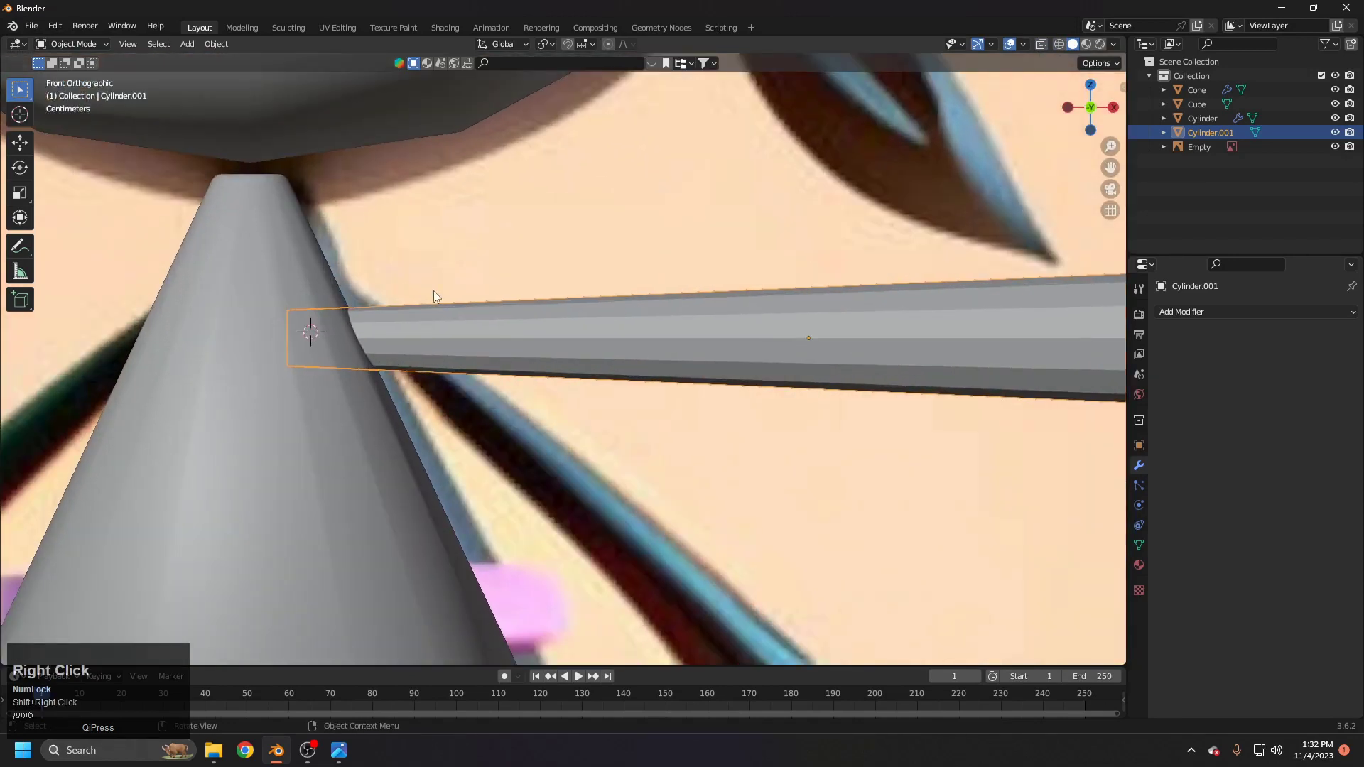
{"action": "scroll", "scroll_direction": "down", "scroll_amount": 3}
Step: Cancel a test rotation, shorten the arm's end vertices in Edit Mode, then start tilting it downward
{"action": "left_click", "coordinate": [557, 45]}
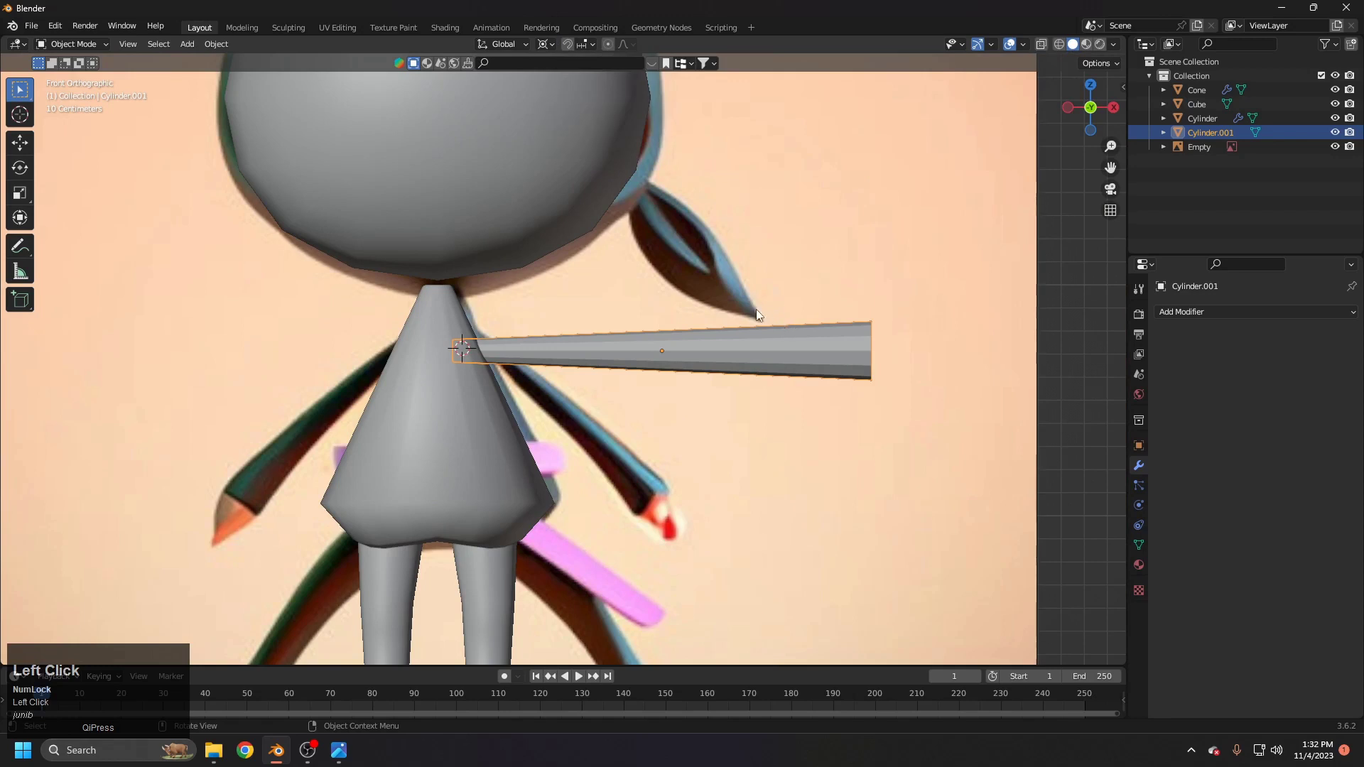
{"action": "key", "text": "r"}
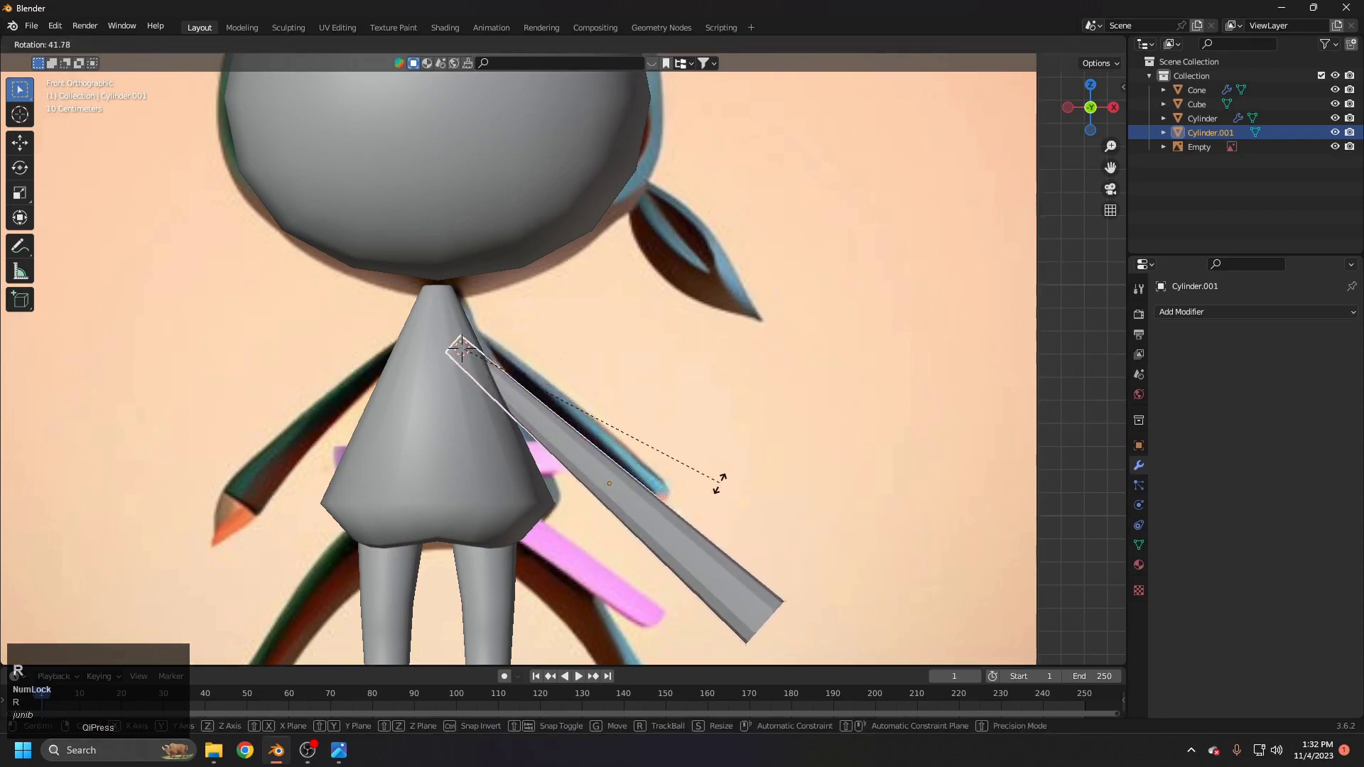
{"action": "right_click", "coordinate": [708, 502]}
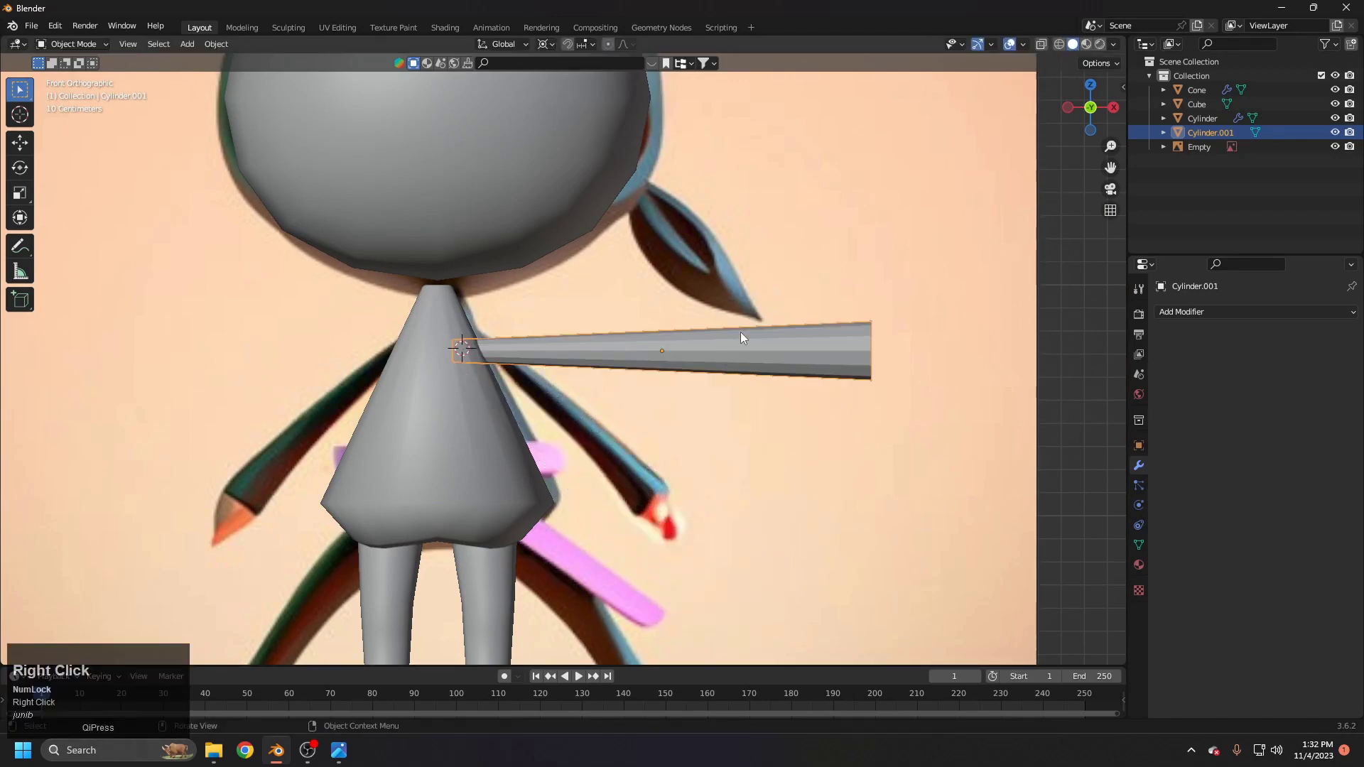
{"action": "key", "text": "Tab"}
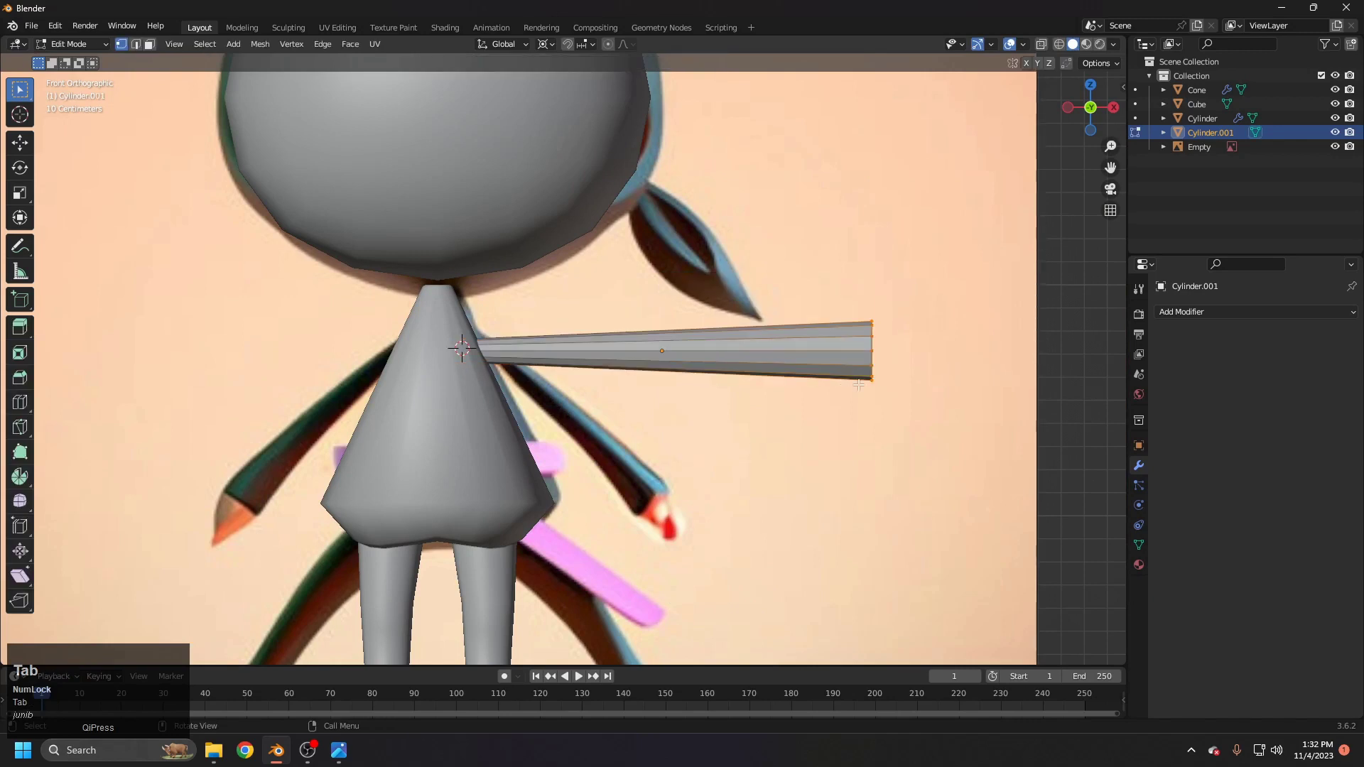
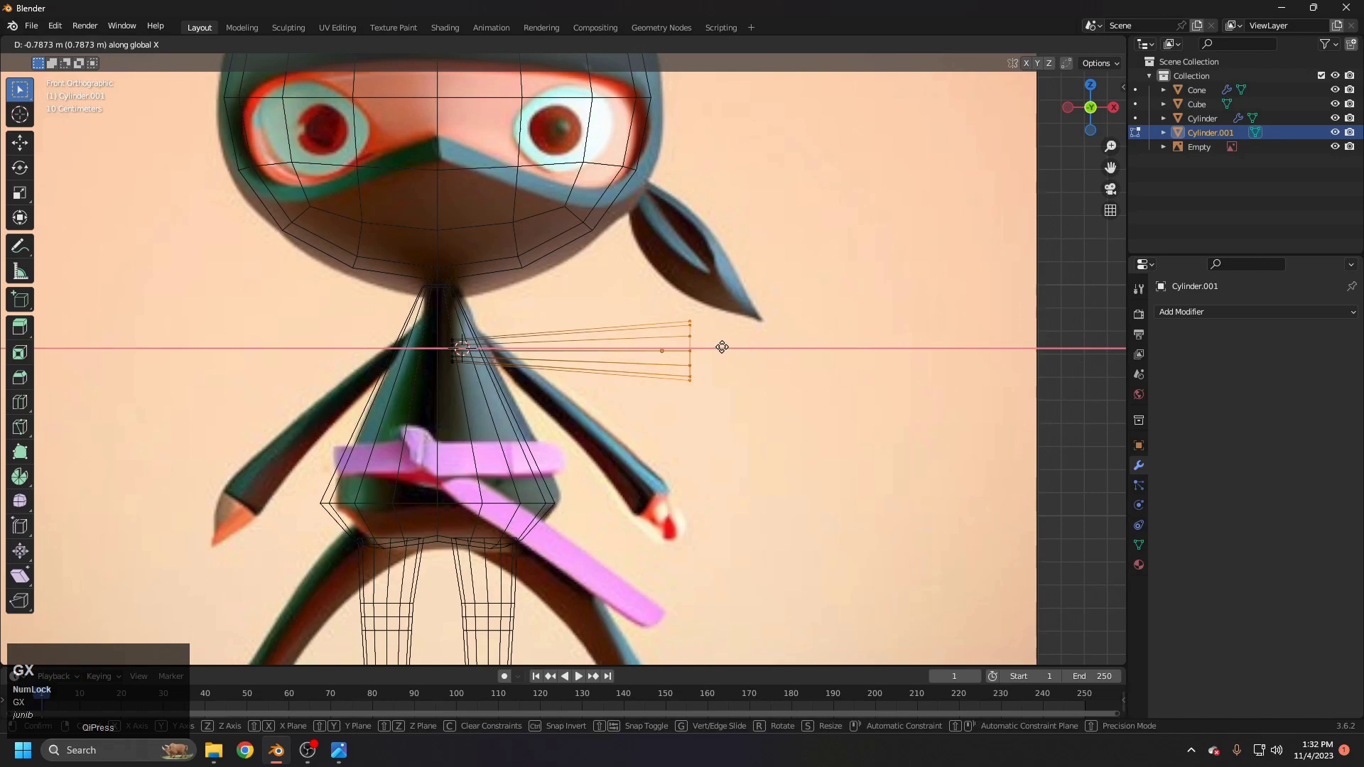
{"action": "left_click", "coordinate": [723, 346]}
{"action": "key", "text": "Tab"}
{"action": "key", "text": "r"}
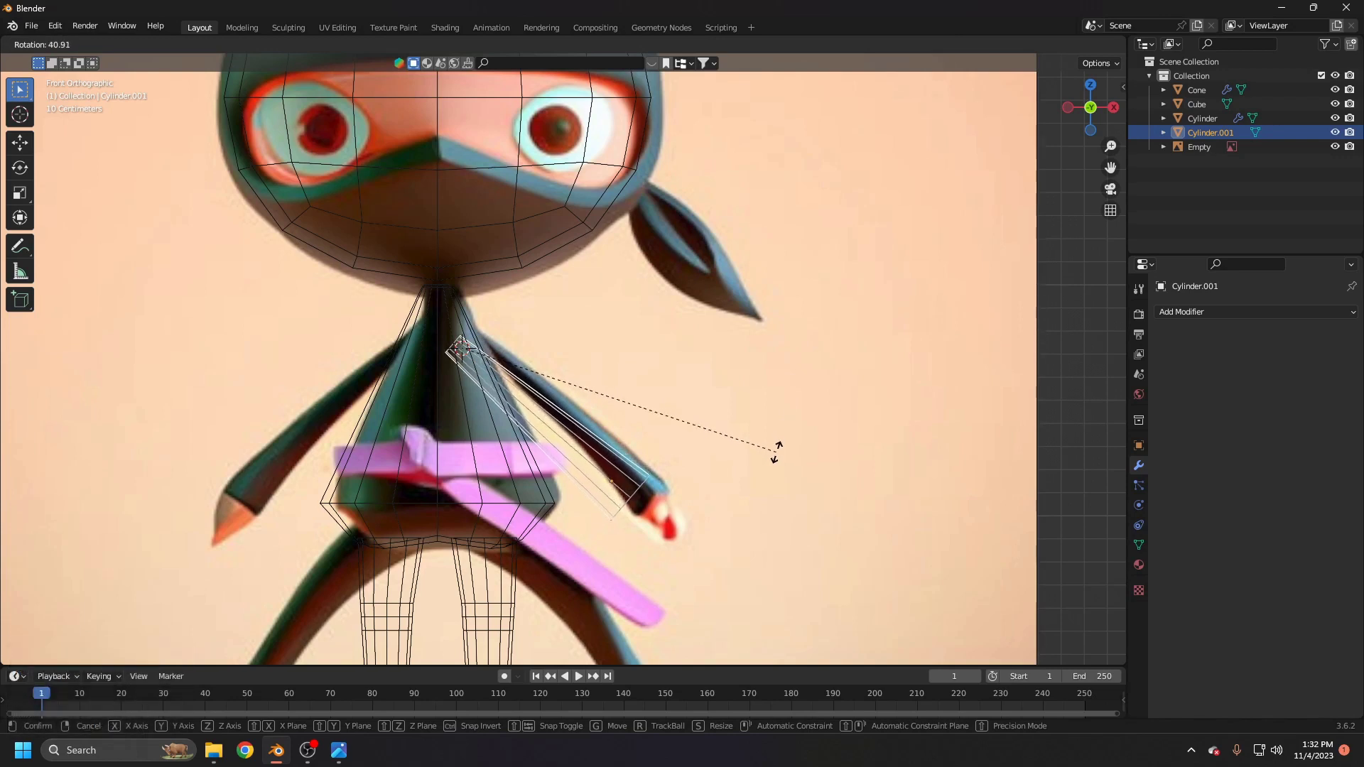
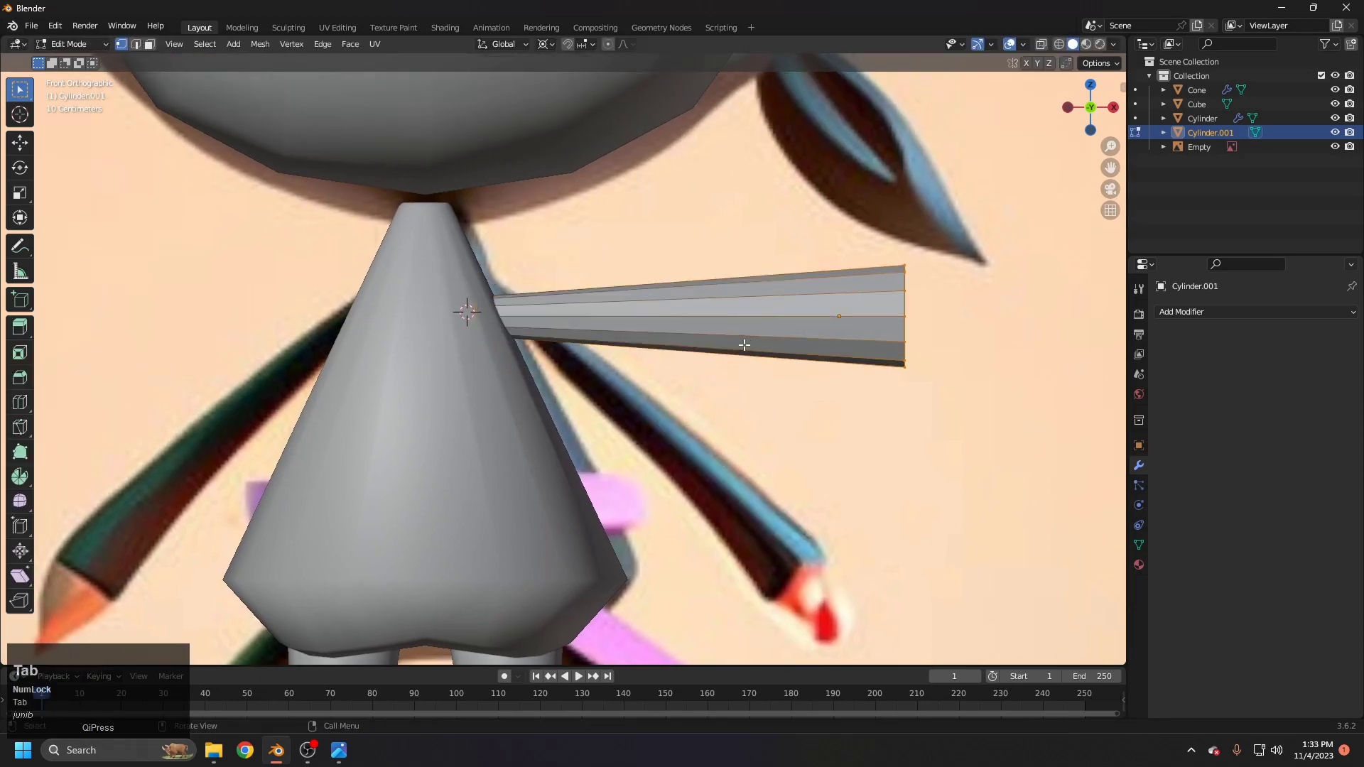
Step: Add a centred loop cut across the arm
{"action": "key", "text": "ctrl+r"}
{"action": "left_click", "coordinate": [692, 335]}
{"action": "right_click", "coordinate": [690, 335]}
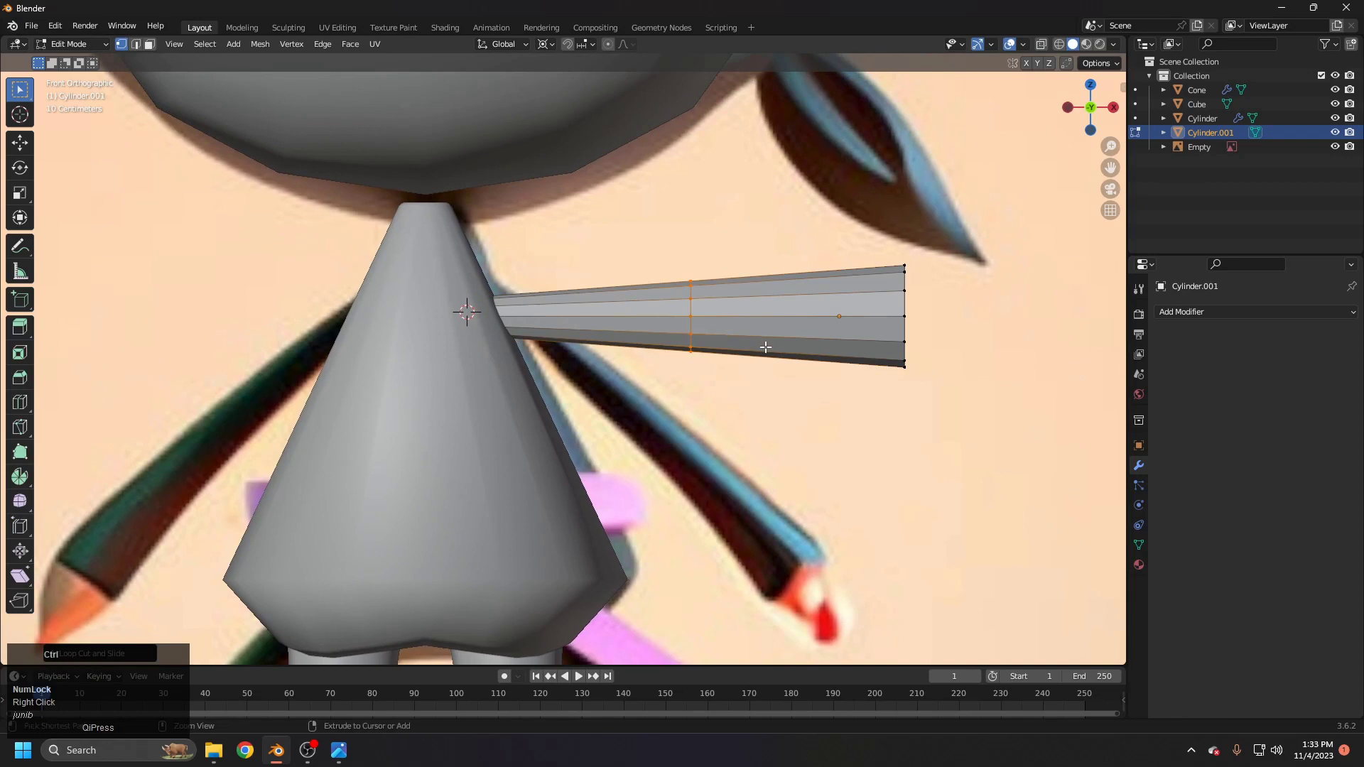
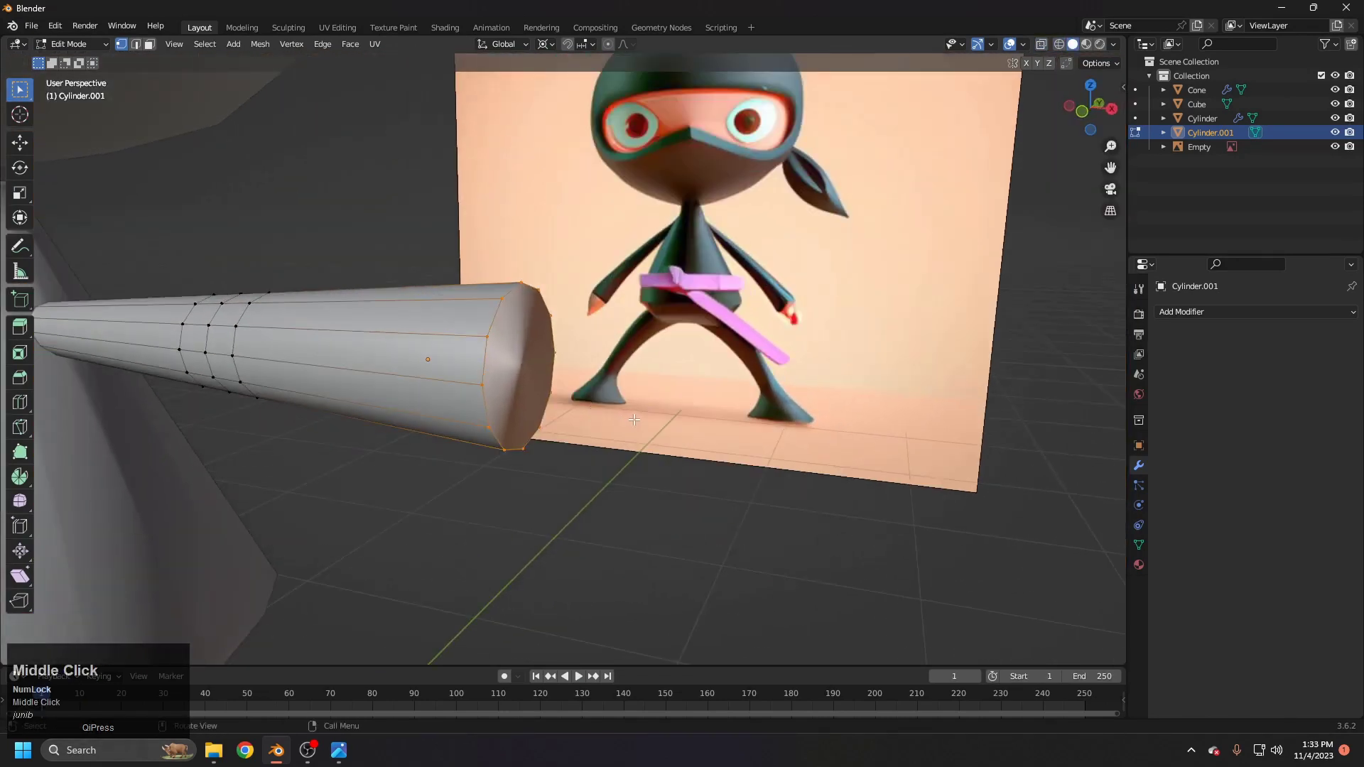
Step: Bevel the edges around the arm's outer end and bring up the apply-transform choices
{"action": "key", "text": "ctrl+b"}
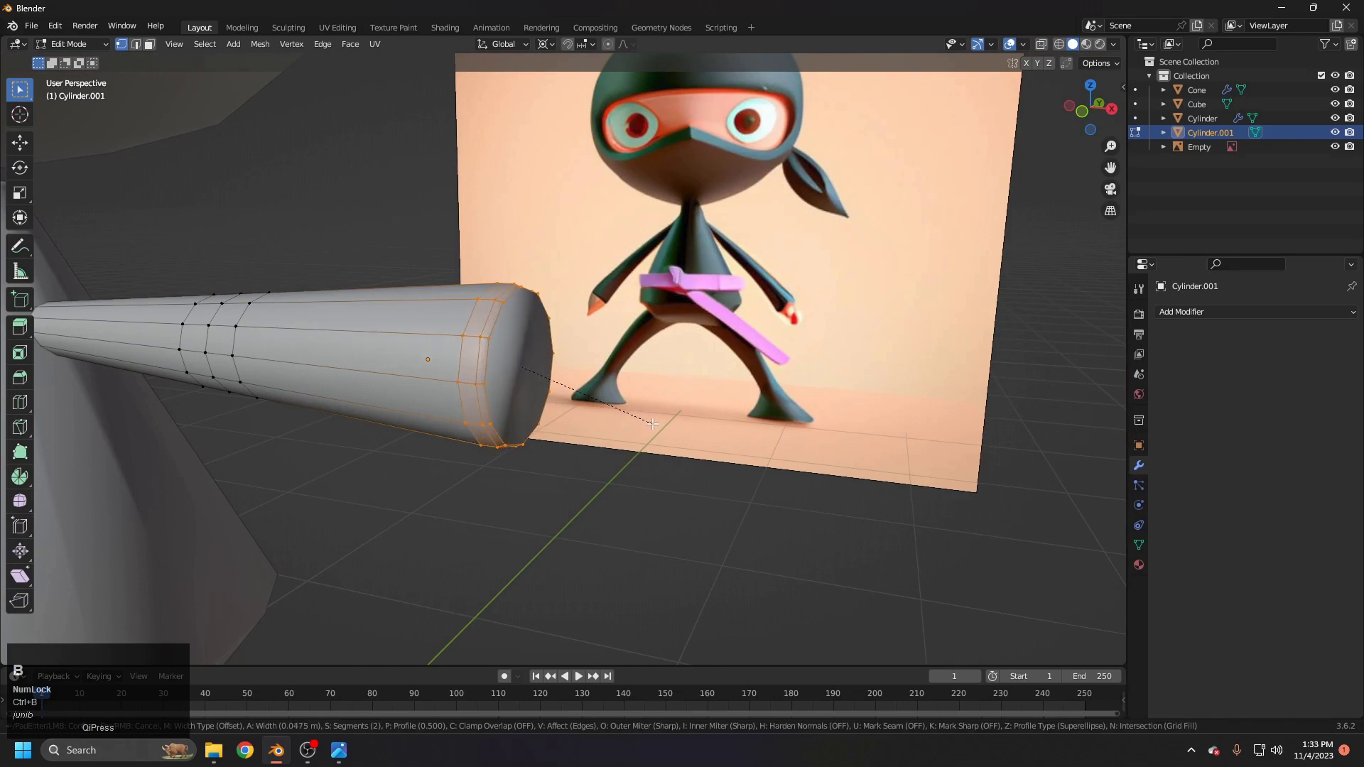
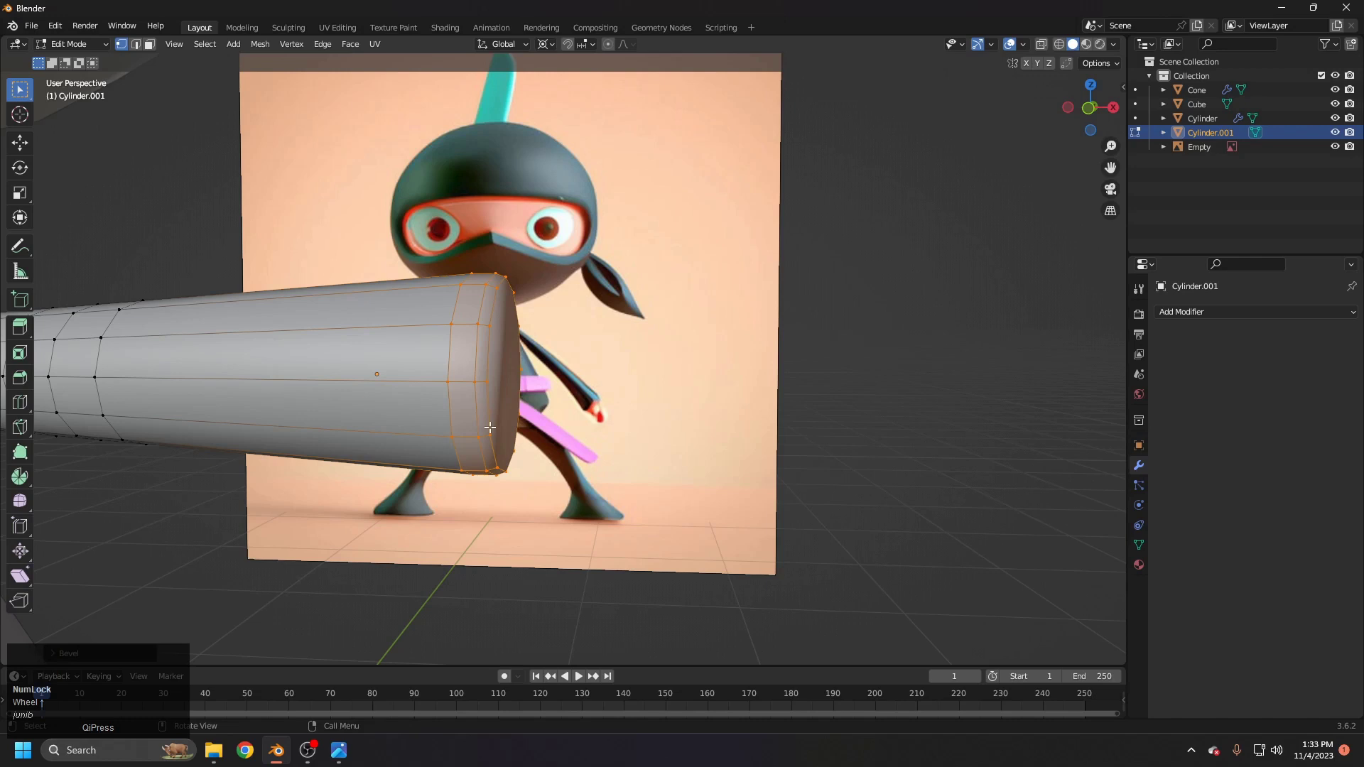
{"action": "key", "text": "ctrl+z"}
{"action": "left_click", "coordinate": [74, 50]}
{"action": "key", "text": "ctrl+a"}
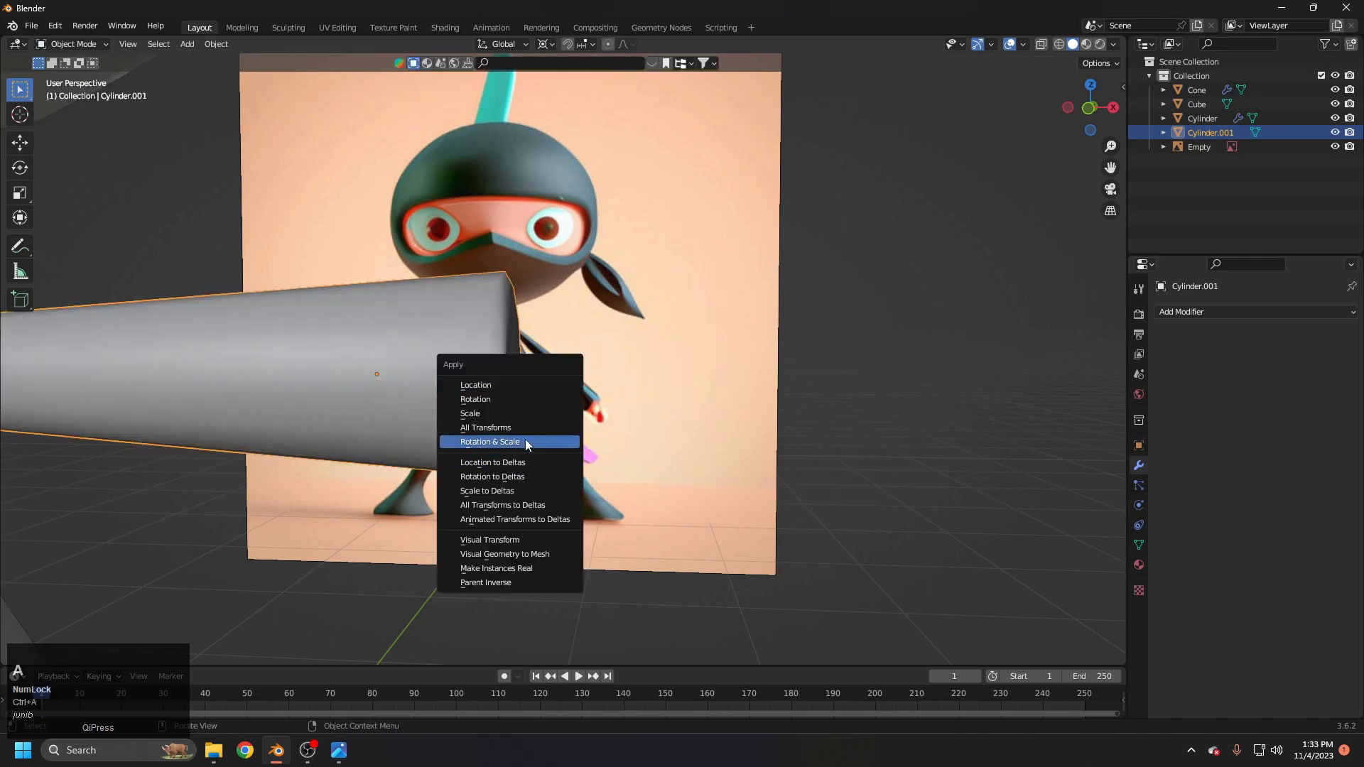
Step: Apply Rotation & Scale to the arm cylinder
{"action": "left_click", "coordinate": [529, 445]}
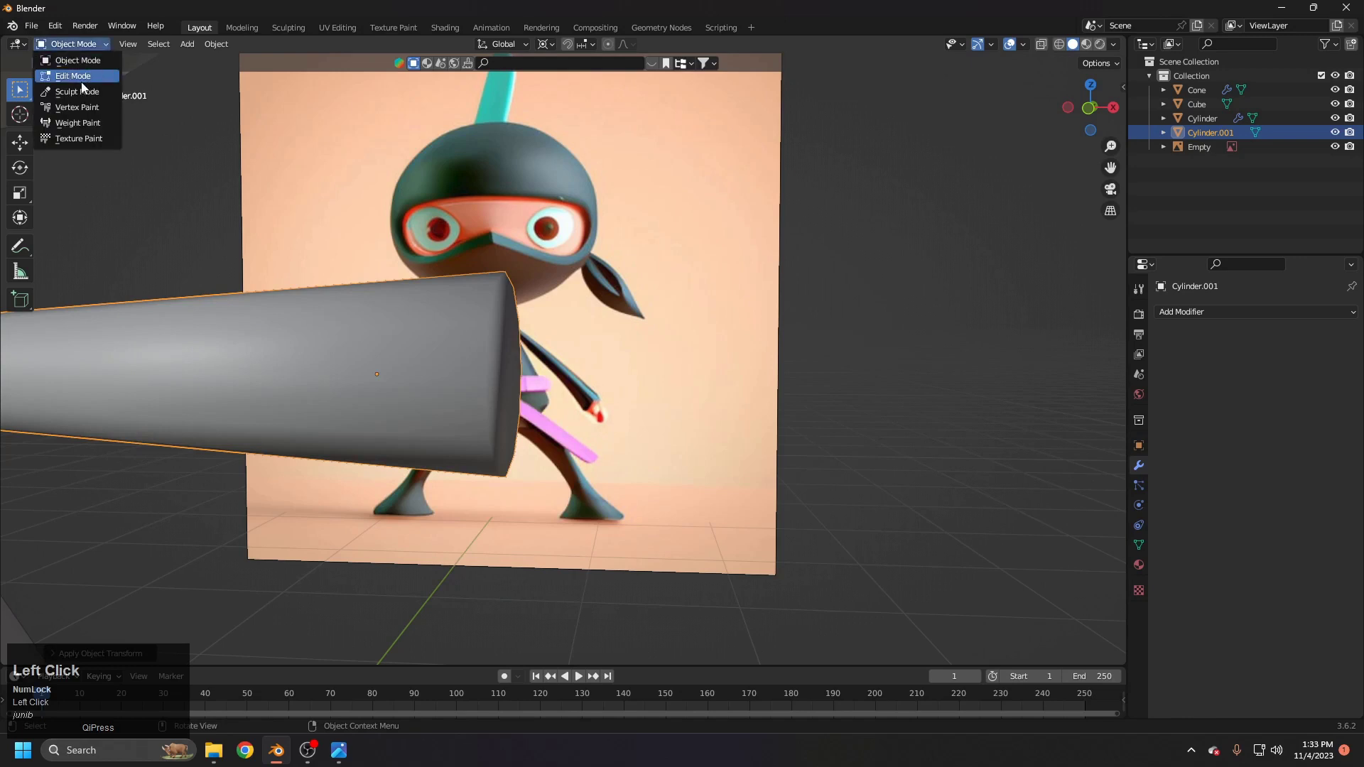
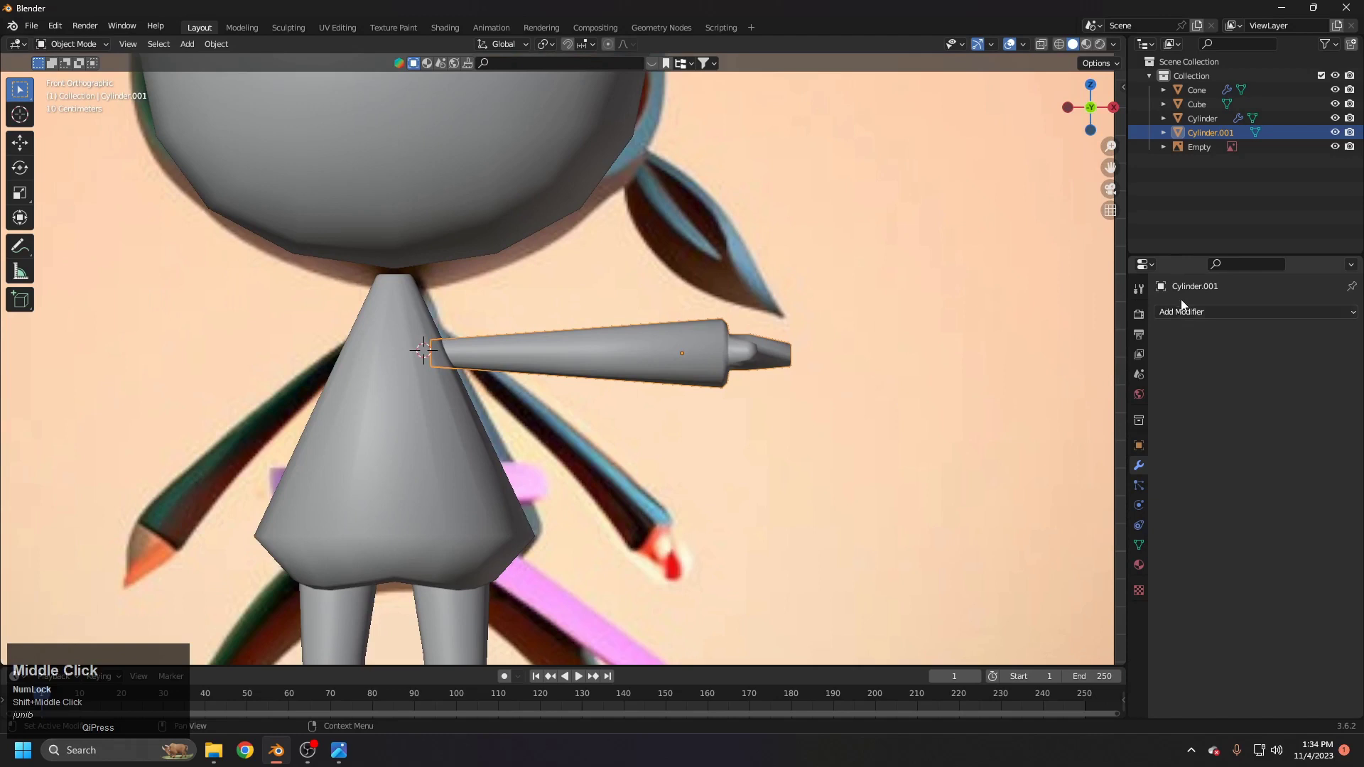
Step: Add a Mirror modifier to the arm with the torso Cone as mirror object
{"action": "left_click", "coordinate": [1212, 316]}
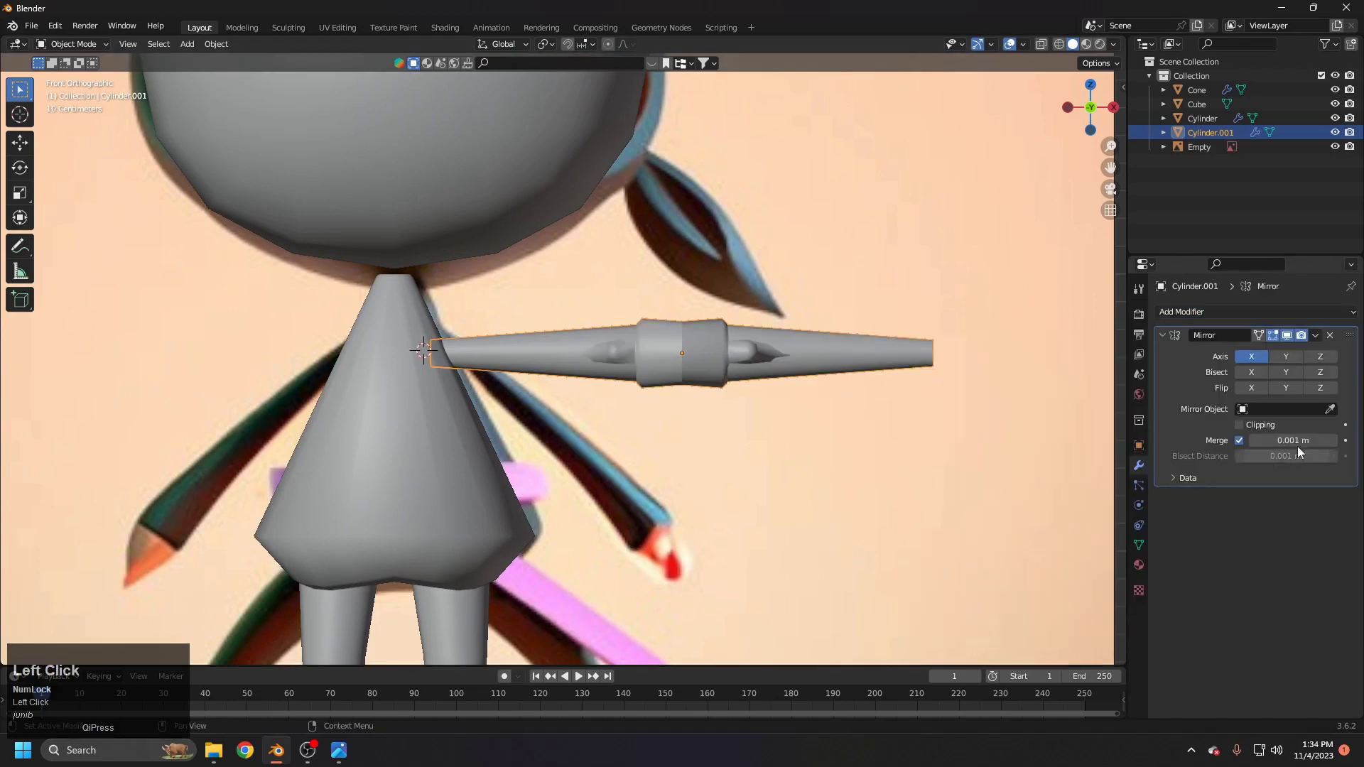
{"action": "scroll", "scroll_direction": "down", "scroll_amount": 3}
{"action": "middle_click", "coordinate": [471, 446]}
{"action": "left_click", "coordinate": [924, 471]}
{"action": "scroll", "scroll_direction": "down", "scroll_amount": 3}
{"action": "left_click_drag", "start_coordinate": [618, 390], "coordinate": [644, 389]}
Step: Orbit and return to front view to inspect the mirrored pair of arms
{"action": "scroll", "scroll_direction": "up", "scroll_amount": 3}
{"action": "middle_click", "coordinate": [653, 442]}
{"action": "key", "text": "1"}
{"action": "middle_click", "coordinate": [624, 441]}
{"action": "scroll", "scroll_direction": "up", "scroll_amount": 3}
{"action": "scroll", "scroll_direction": "down", "scroll_amount": 3}
{"action": "middle_click", "coordinate": [676, 513]}
{"action": "scroll", "scroll_direction": "down", "scroll_amount": 3}
{"action": "left_click_drag", "start_coordinate": [722, 434], "coordinate": [549, 442]}
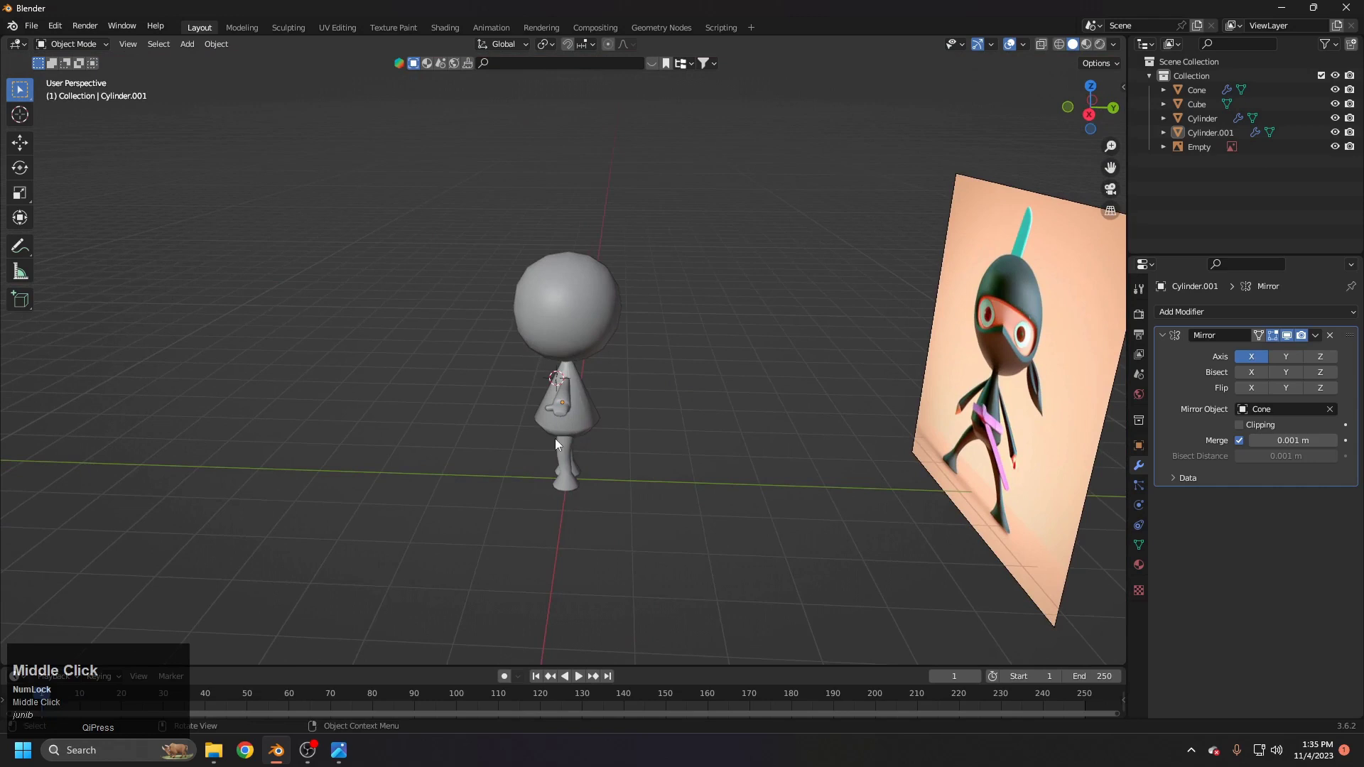